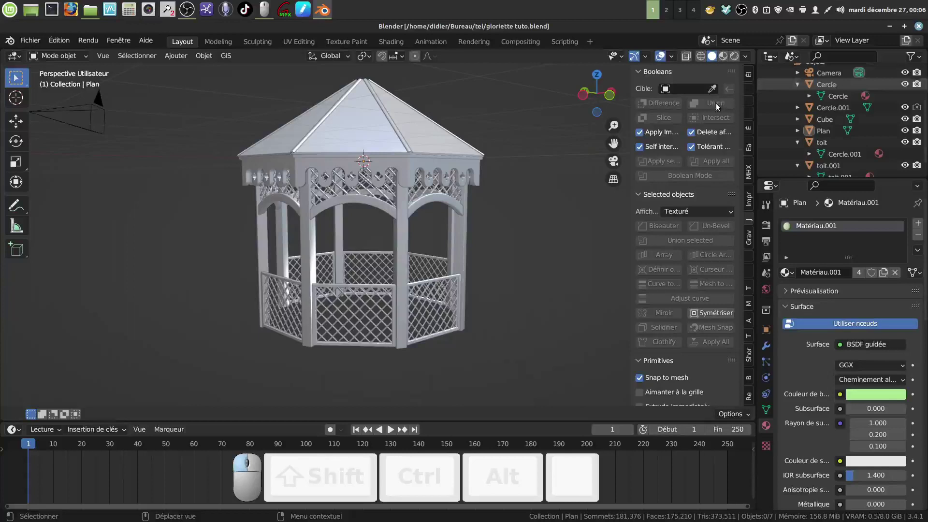
Orbit and zoom the view to look down on the roof apex up close
click(483, 239)
drag(407, 240, 403, 253)
middle_click(401, 257)
drag(388, 256, 388, 245)
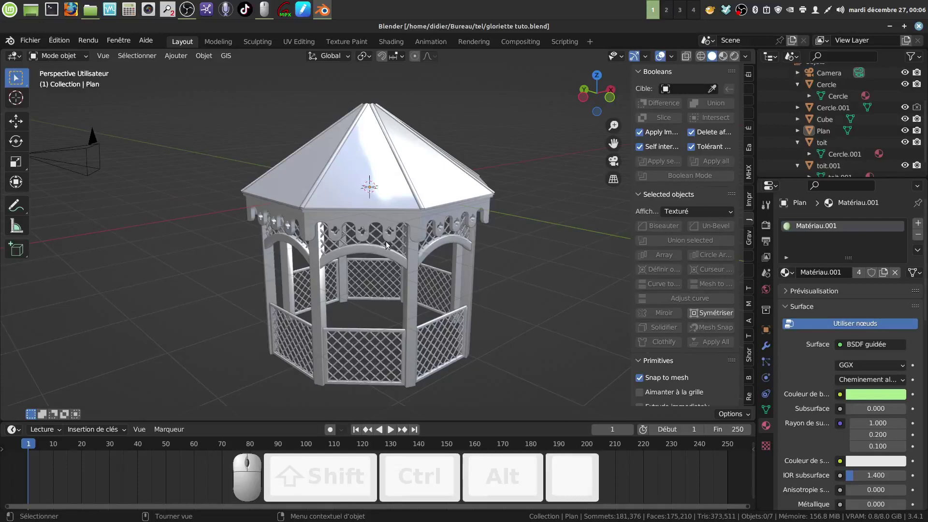
middle_click(381, 244)
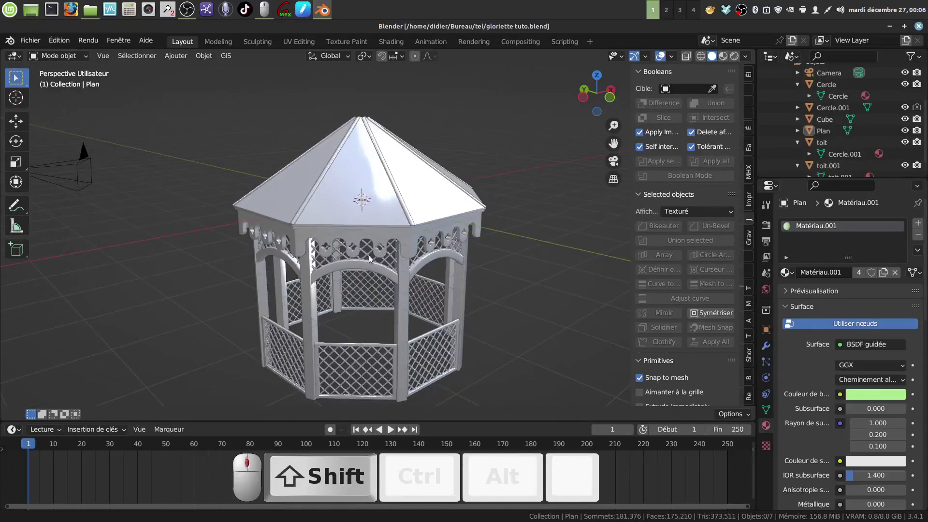
middle_click(372, 187)
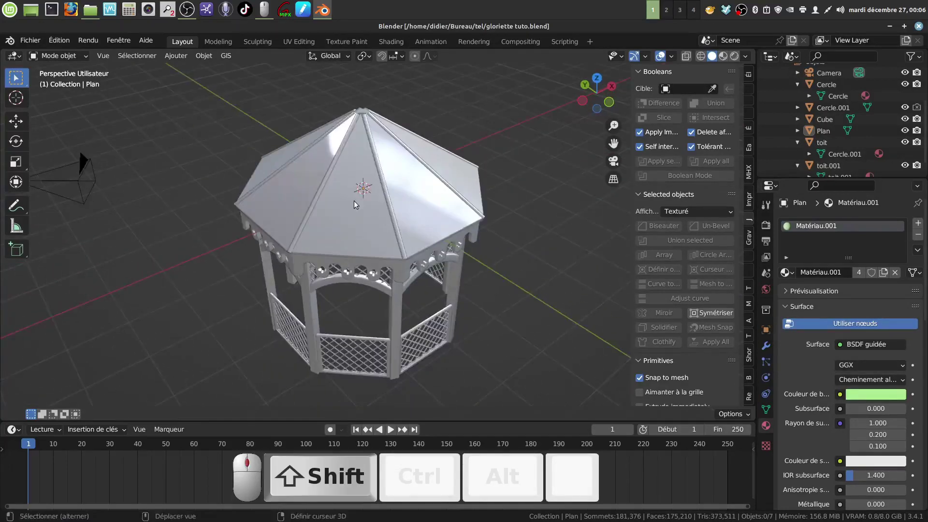
scroll(up, 3)
drag(381, 249, 359, 232)
scroll(up, 3)
drag(353, 239, 362, 226)
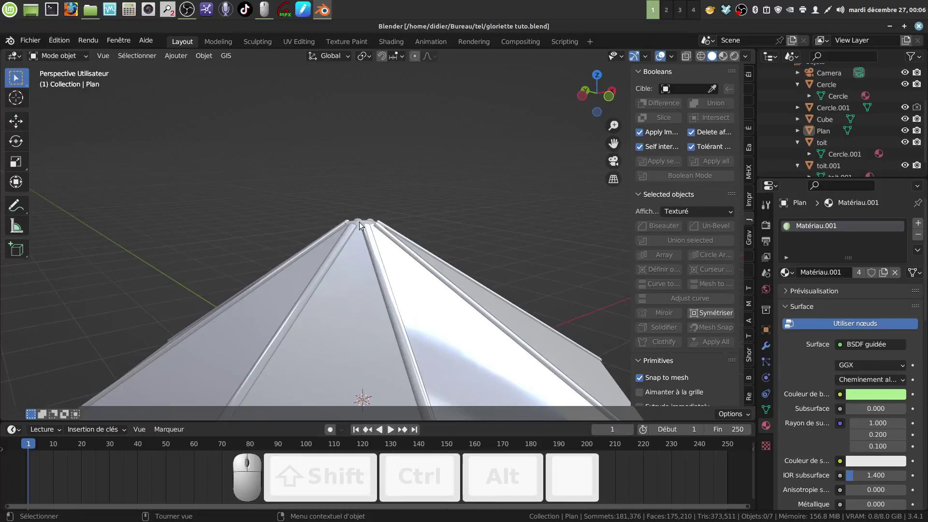
Briefly inspect the roof mesh and the Add menu, then return to Object Mode over the roof top
key(Tab)
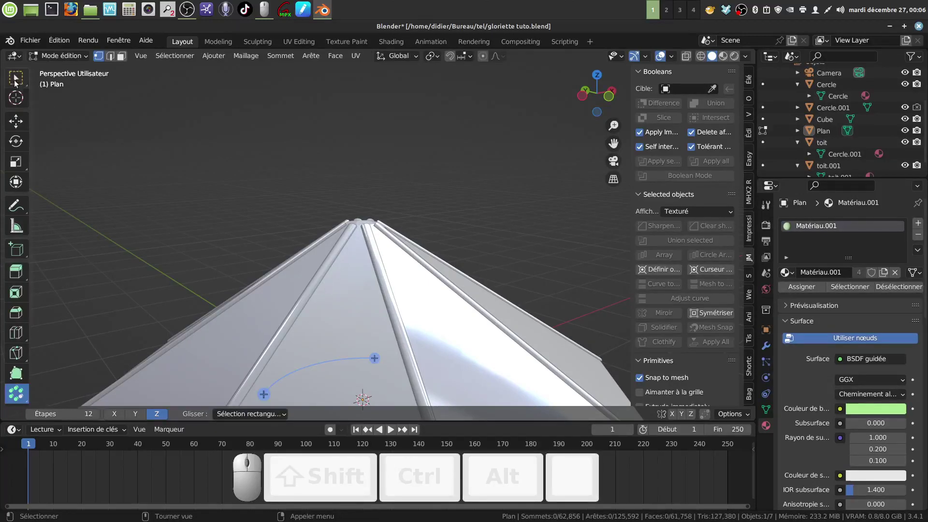
click(20, 75)
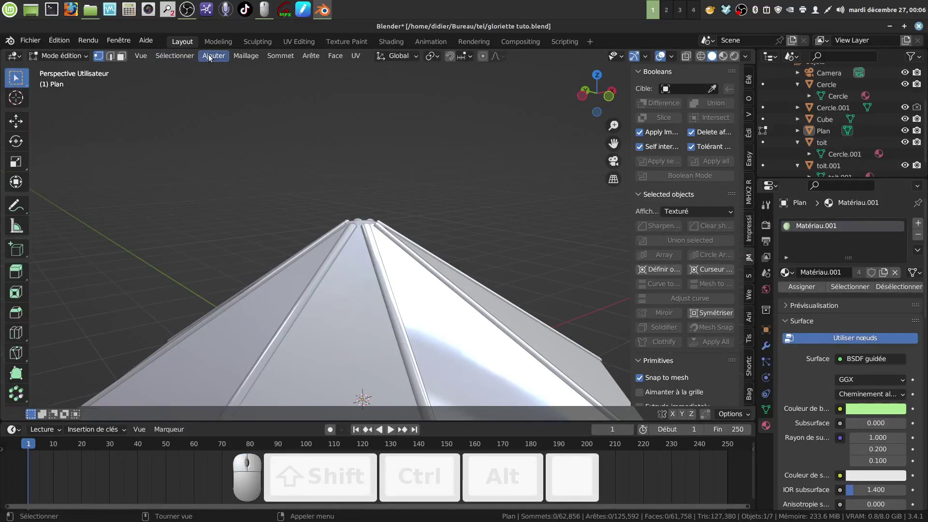
click(211, 58)
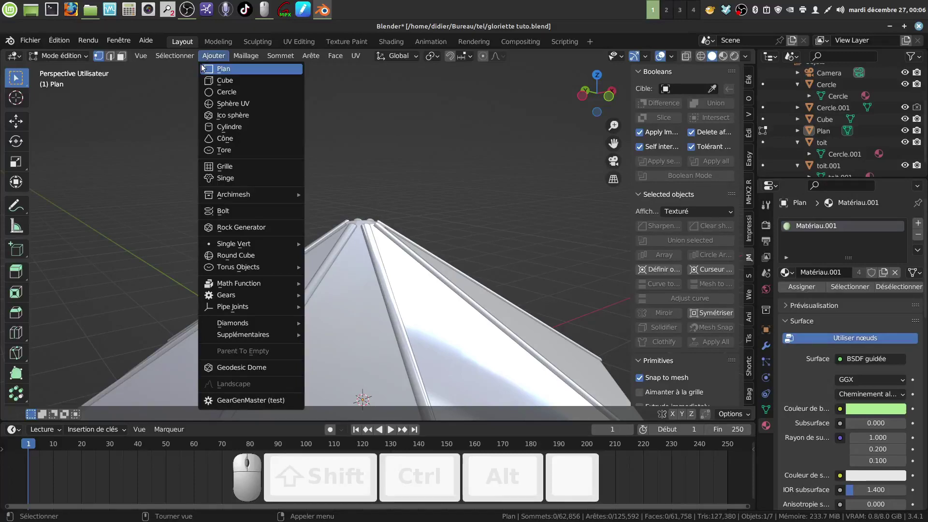
key(Tab)
scroll(down, 3)
click(379, 335)
key(Tab)
key(Tab)
click(446, 219)
scroll(up, 3)
middle_click(410, 242)
Add a 32-vertex circle mesh (Cercle.002) at the roof peak and enter Edit Mode on it
click(178, 61)
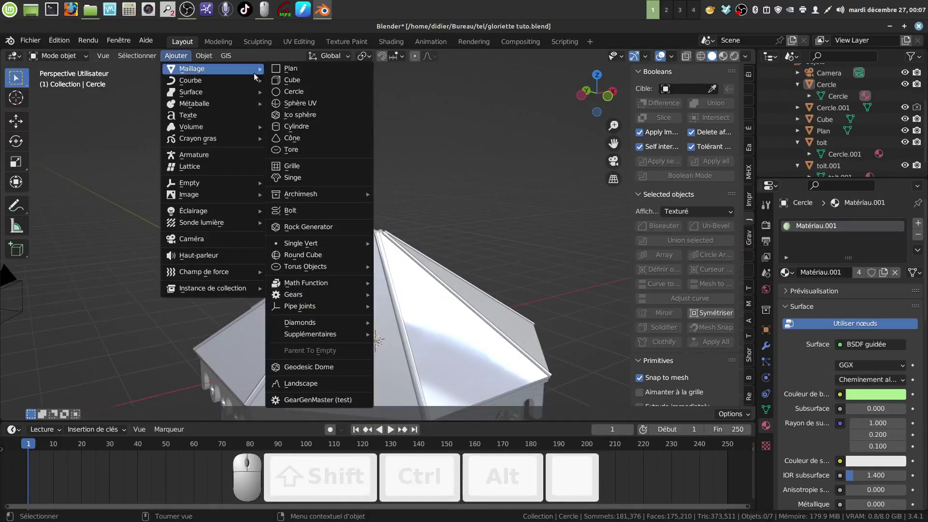
click(310, 96)
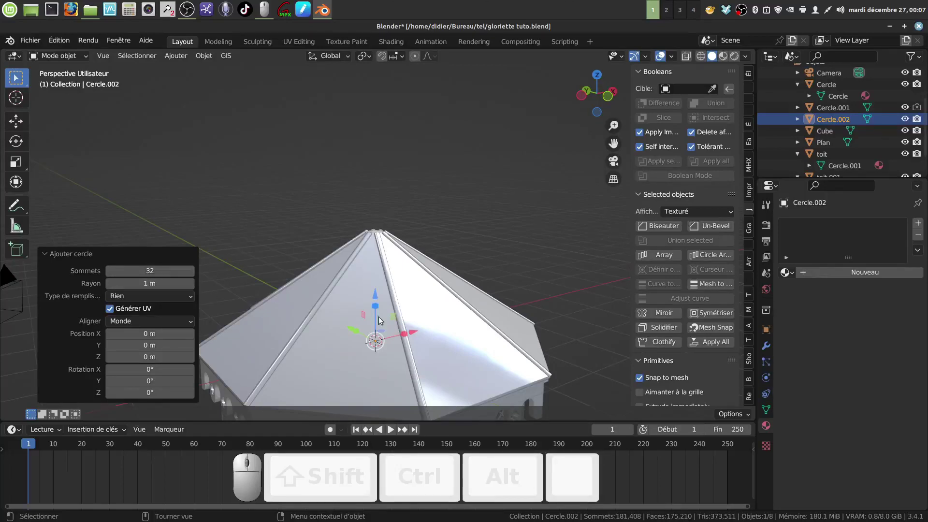
key(Tab)
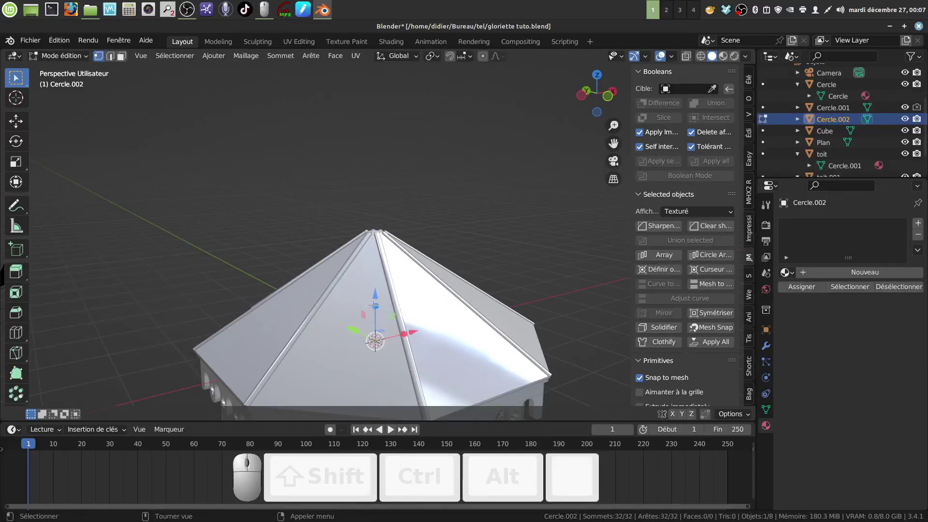
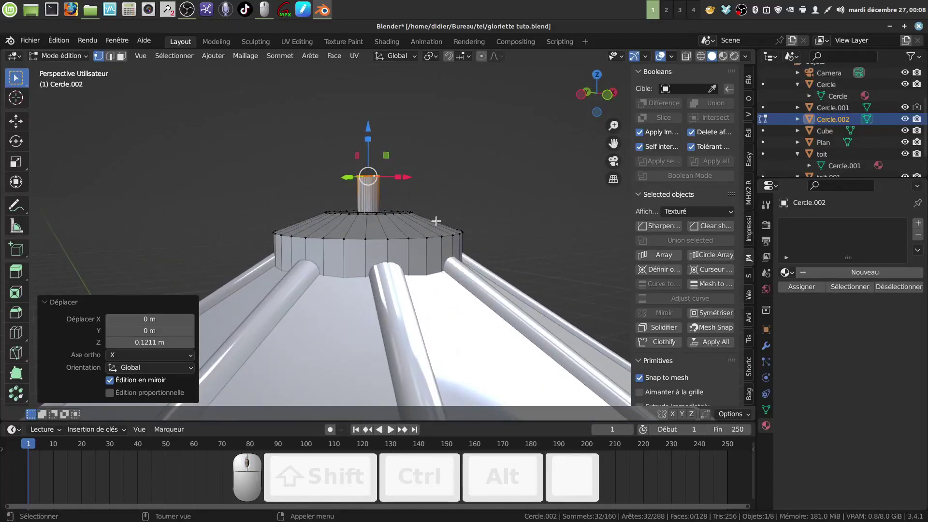
Select the post's top ring and resize it into a narrow post tip
key(f)
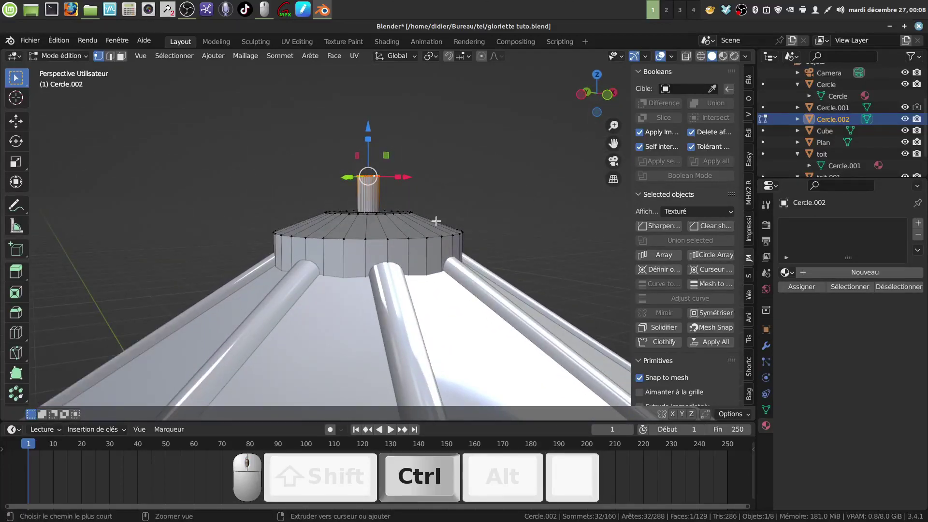
key(ctrl+b)
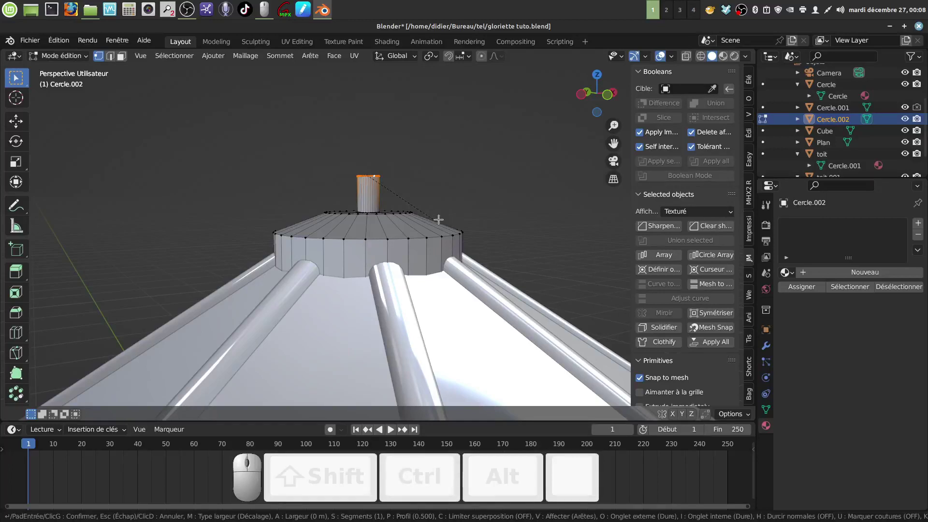
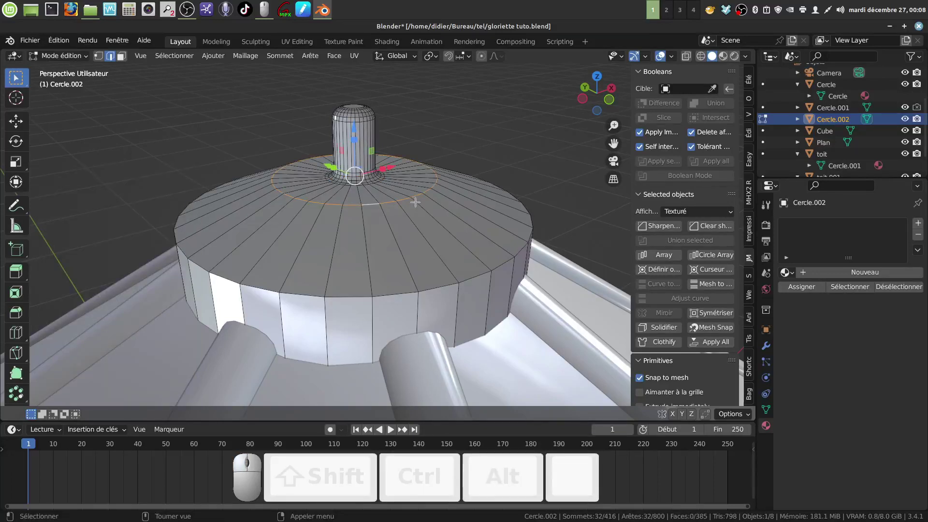
Bevel the disc-to-post ring with 6 segments and resize the cap's outer rim into a dome
key(ctrl+b)
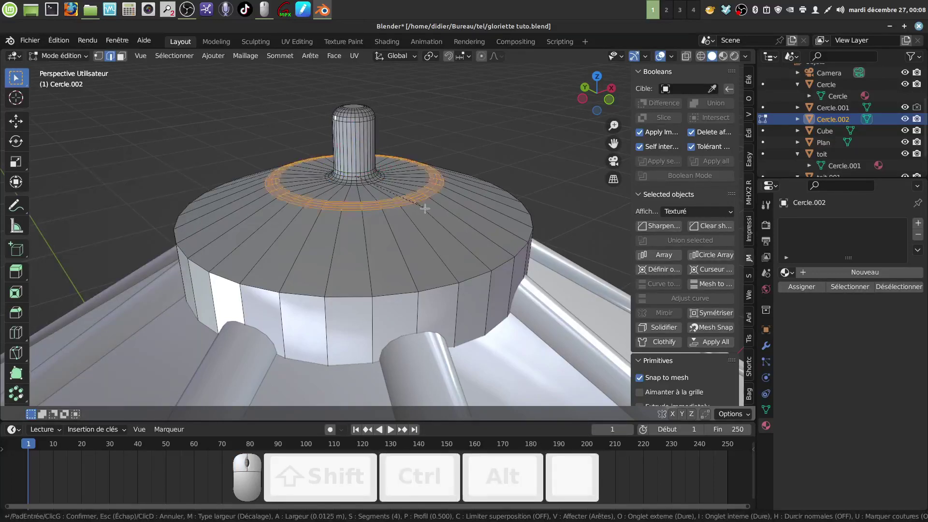
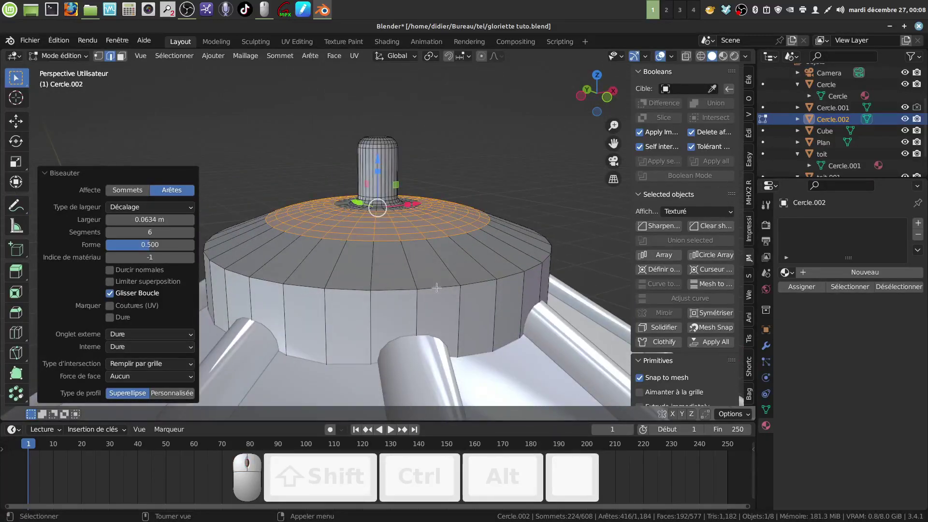
key(Delete)
key(Delete)
key(Delete)
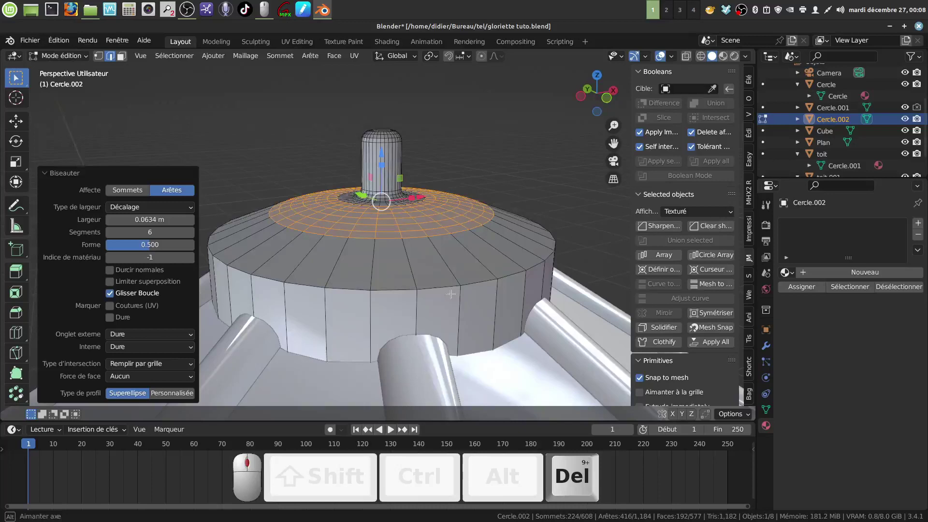
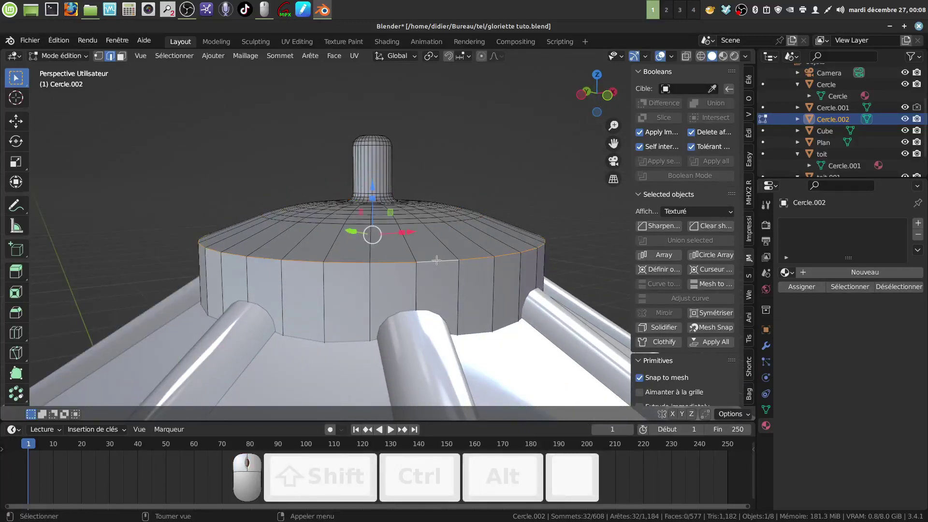
key(ctrl+b)
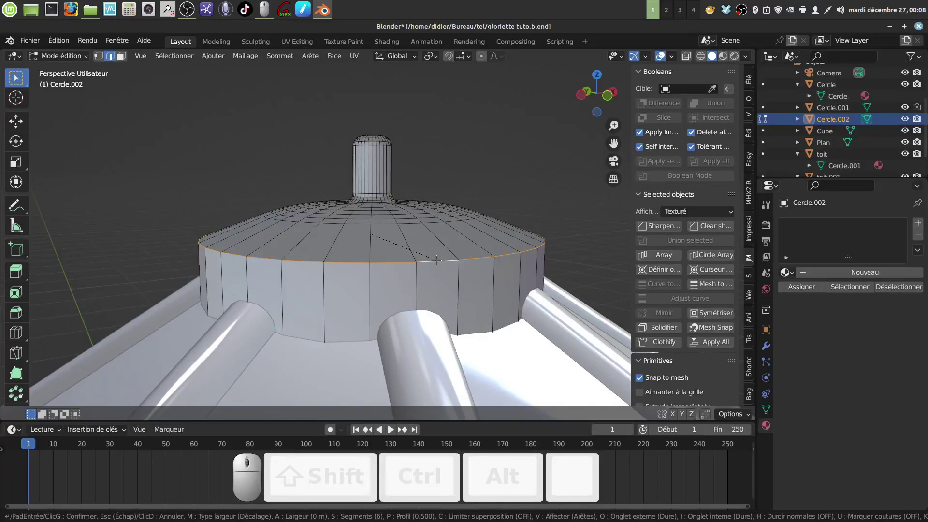
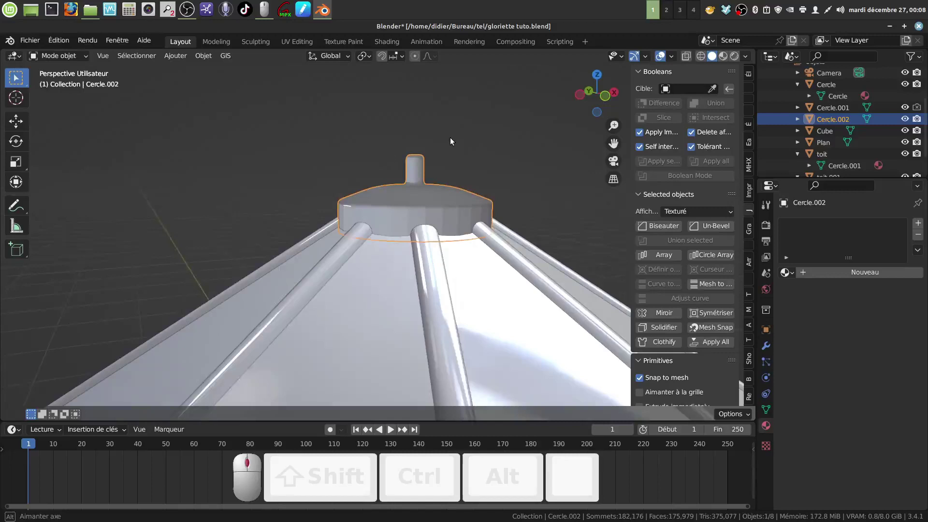
Apply smooth shading to the roof cap and pull the view back to see the whole roof
click(438, 198)
middle_click(431, 199)
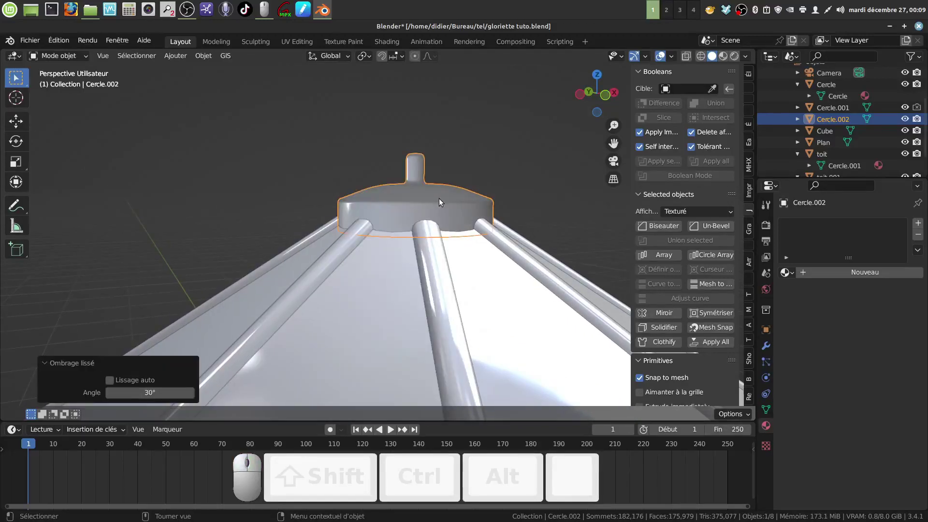
click(440, 202)
middle_click(432, 214)
click(436, 205)
middle_click(437, 203)
click(477, 199)
scroll(down, 3)
middle_click(446, 249)
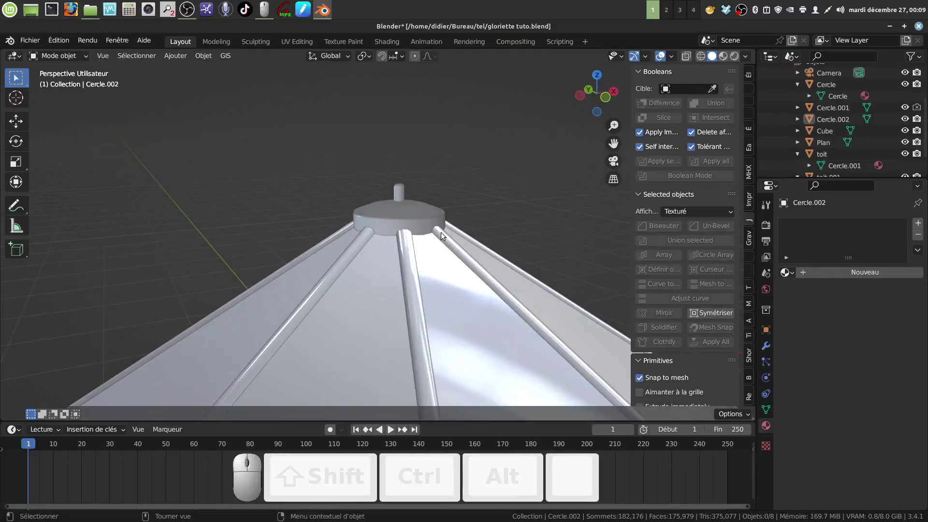
middle_click(457, 238)
scroll(down, 3)
drag(403, 250, 363, 149)
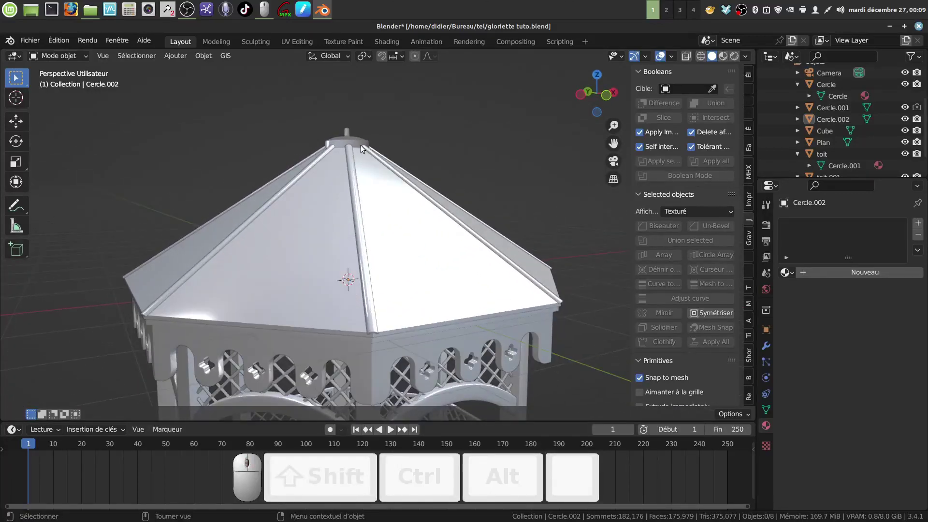
Select the roof cap and create a new material Matériau.002 for it
click(360, 143)
click(854, 279)
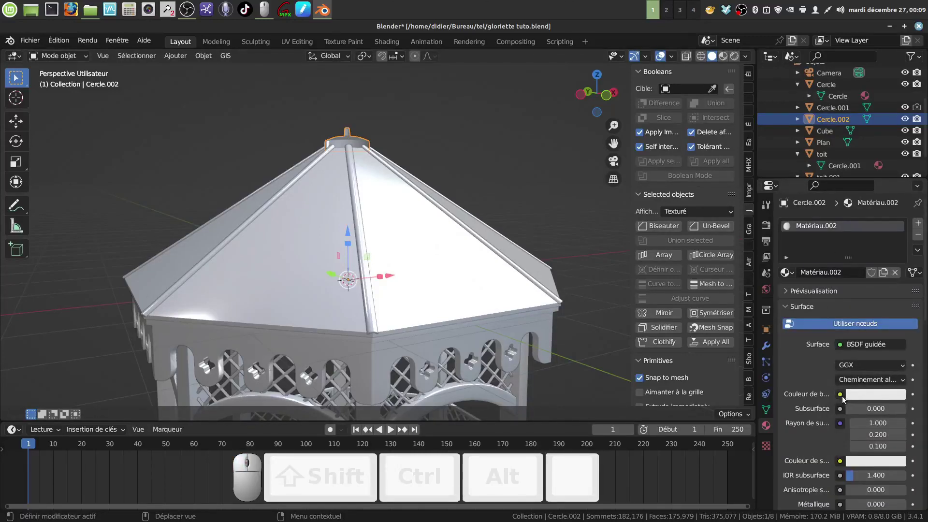
Feed an image texture into the base colour, set metallic to full and Box projection
click(841, 397)
click(564, 299)
scroll(down, 3)
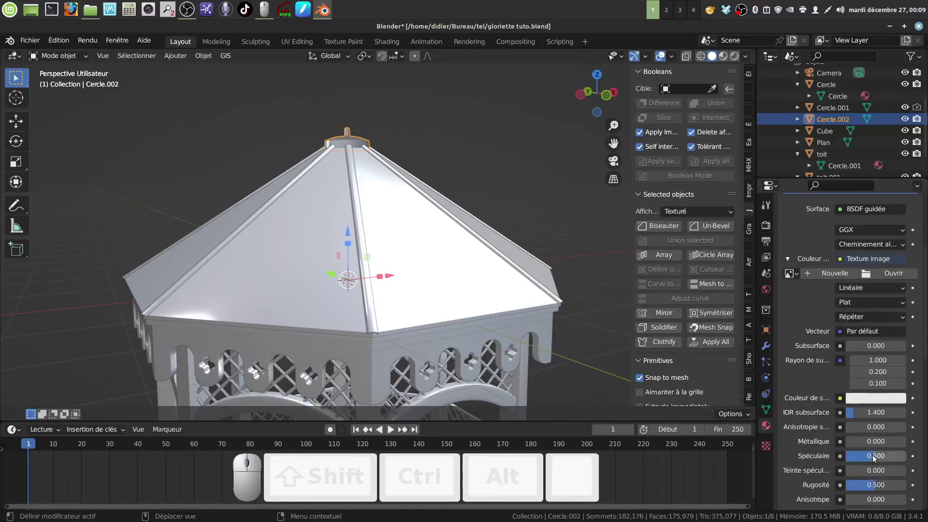
click(874, 458)
click(857, 445)
drag(877, 489, 861, 484)
scroll(up, 3)
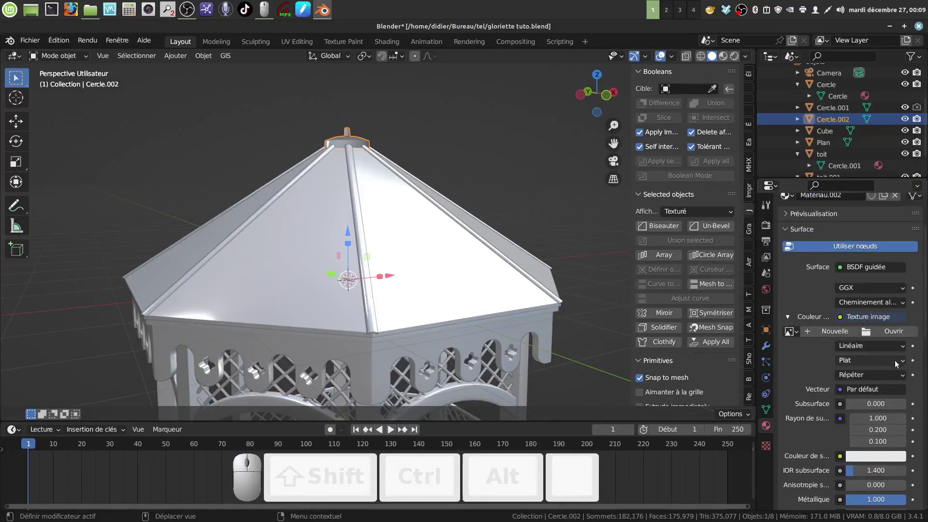
click(904, 366)
click(870, 391)
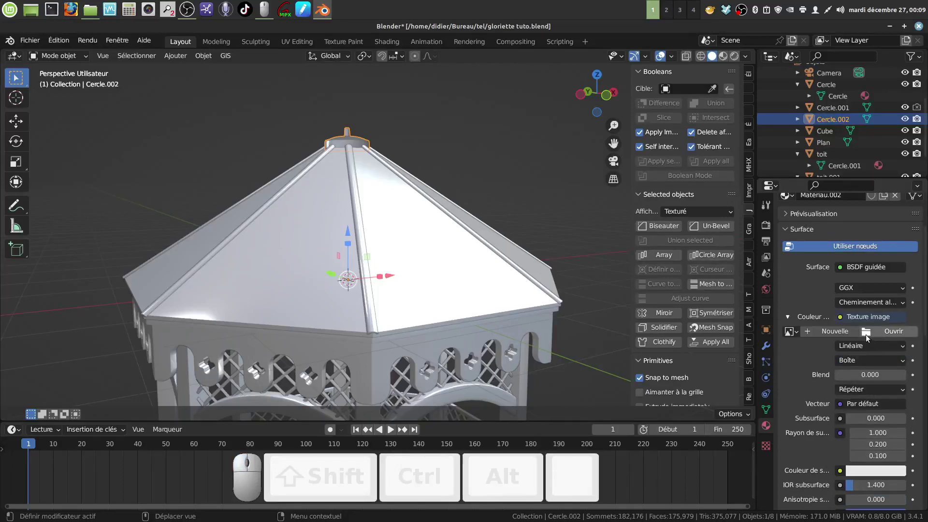
Browse to the metal textures folder and load the galvanized_iron image as the texture
click(867, 339)
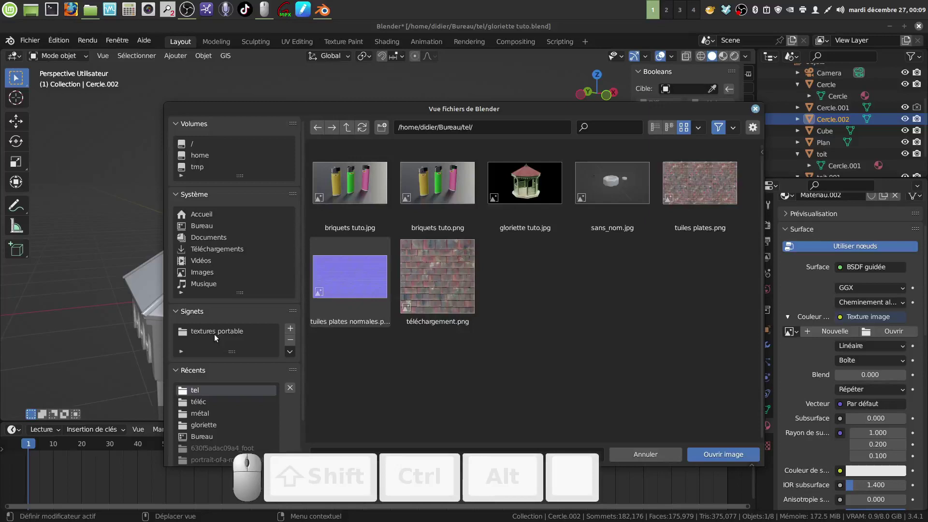
click(216, 335)
scroll(down, 3)
click(709, 229)
scroll(down, 3)
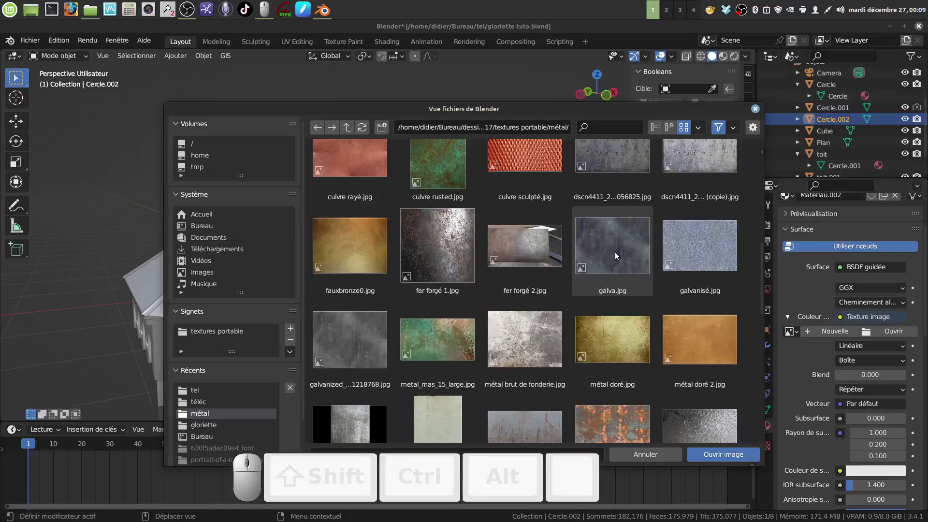
click(373, 342)
scroll(down, 3)
click(713, 457)
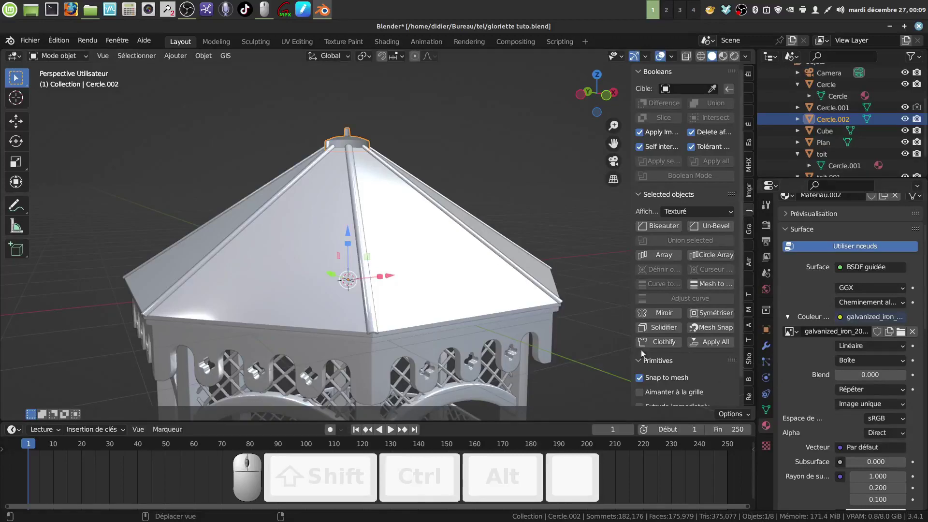
Zoom to the roof cap, enable Face Orientation colouring and select the cap
drag(418, 203, 501, 154)
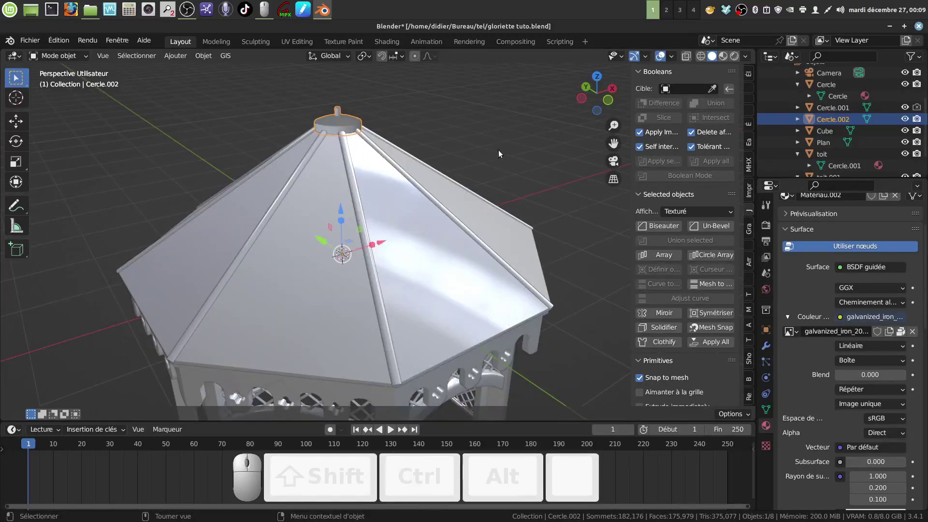
middle_click(483, 191)
scroll(up, 3)
middle_click(452, 183)
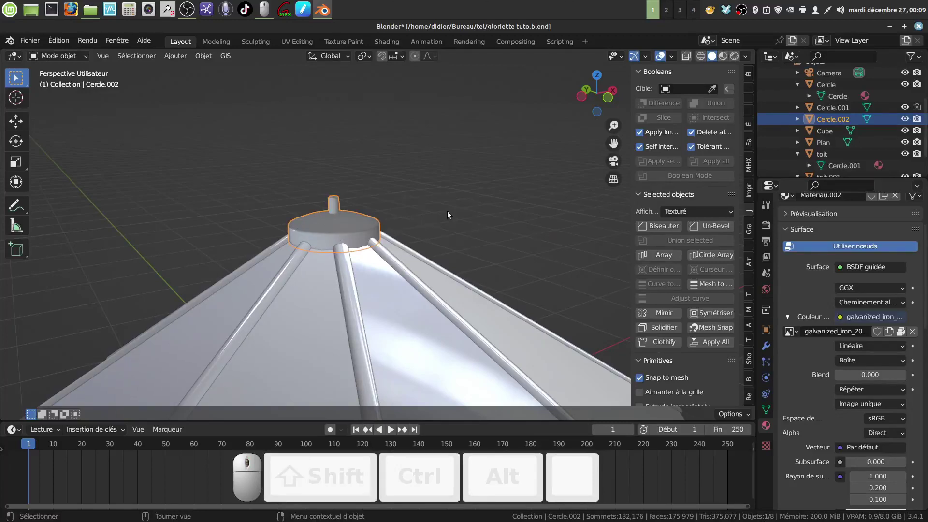
key(q)
click(312, 241)
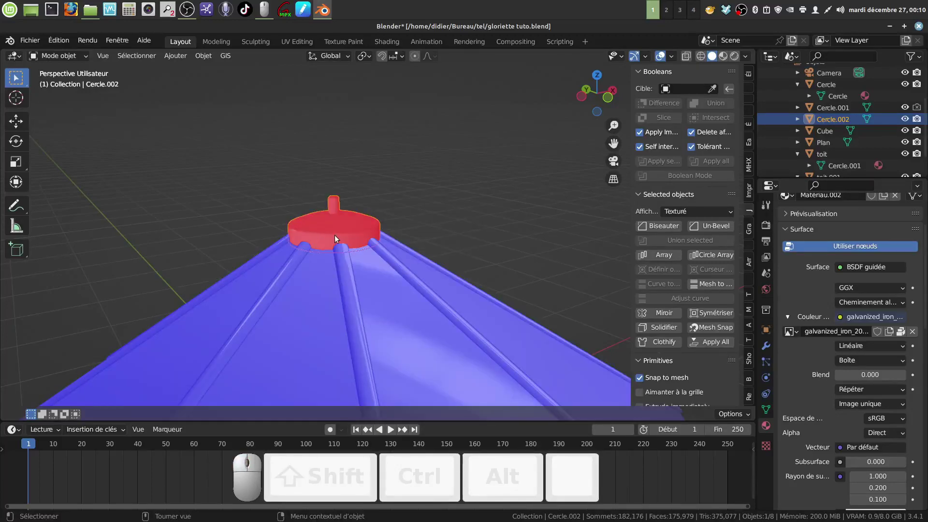
click(339, 236)
Select all the cap's faces, flip their normals outward, and turn Face Orientation off
key(Tab)
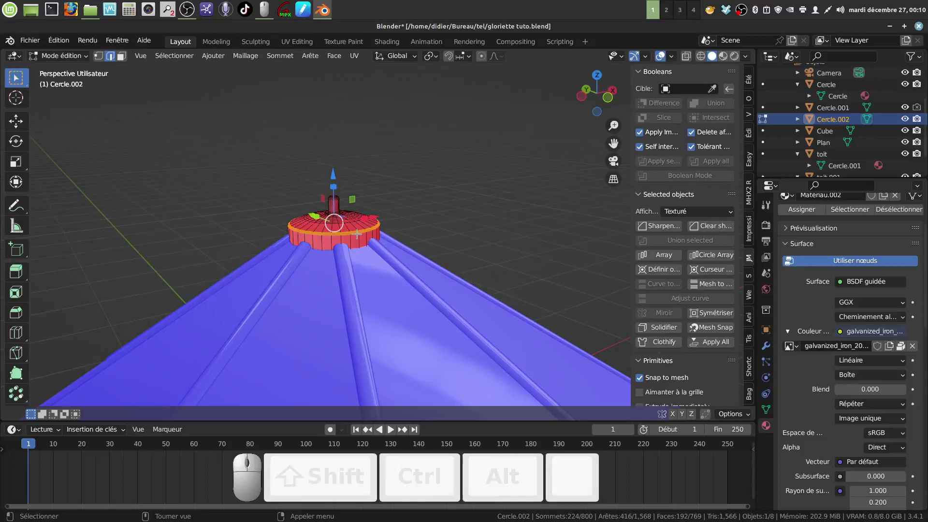
key(a)
key(a)
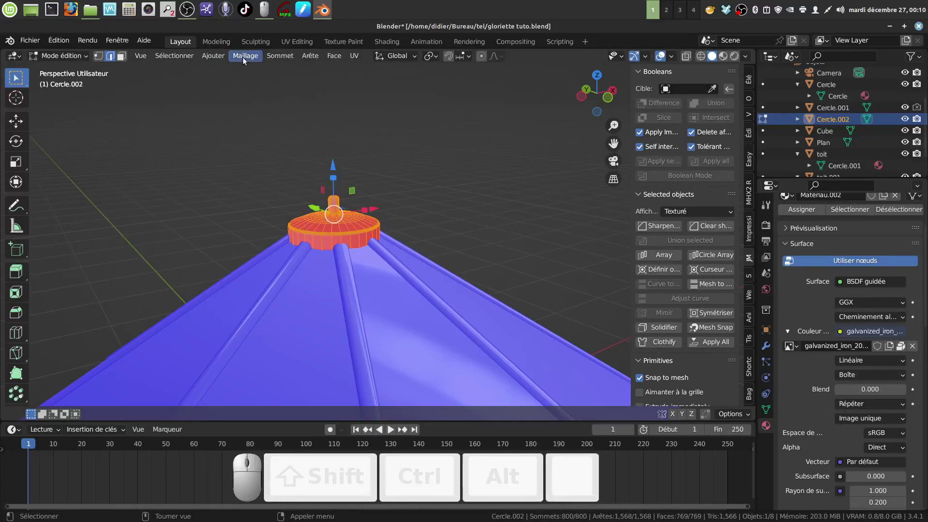
click(245, 59)
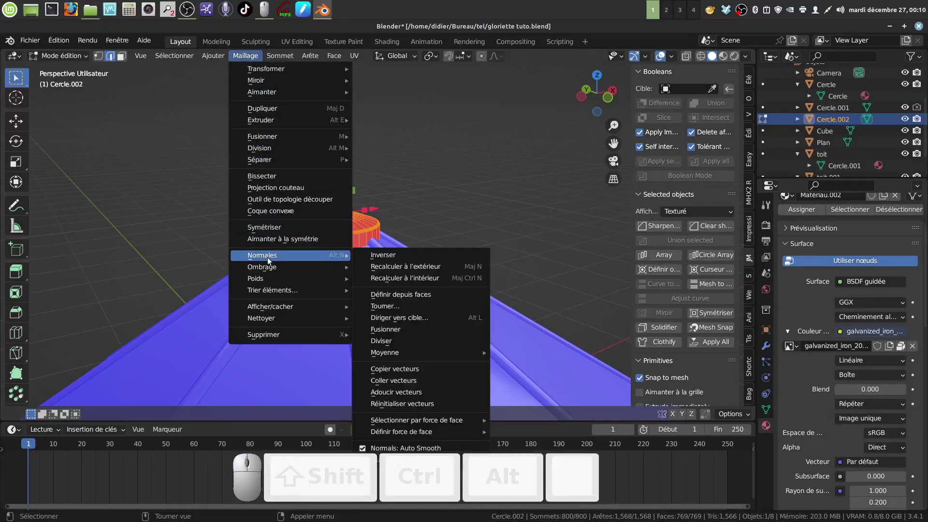
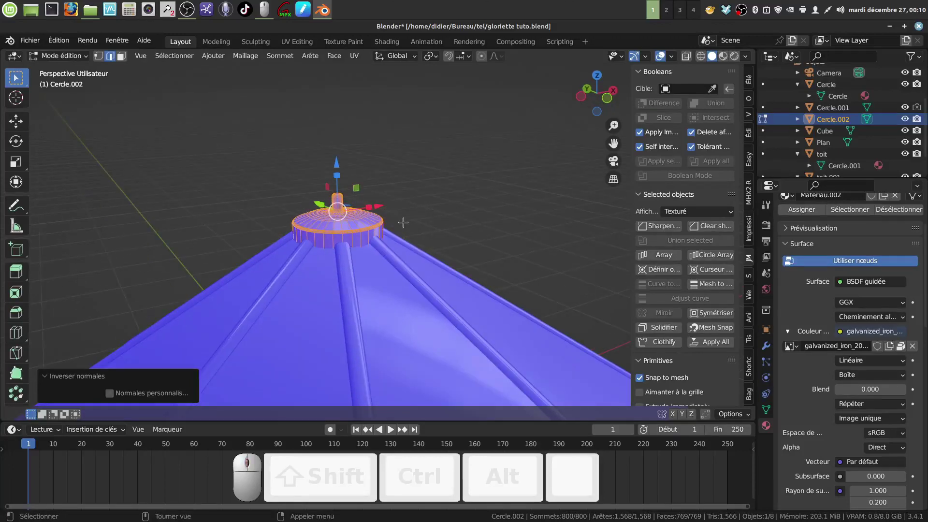
key(Tab)
key(q)
click(291, 182)
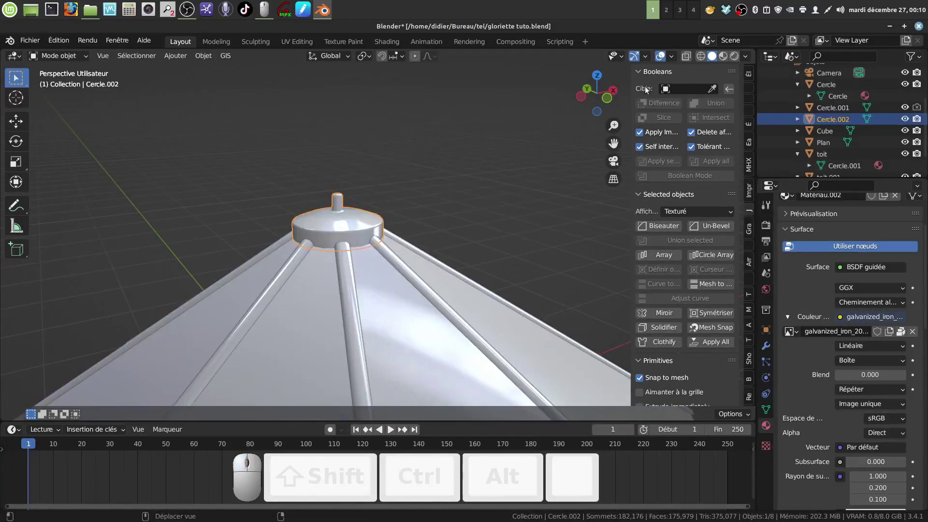
Hide the sidebar and switch the viewport to Rendered shading showing the metal cap on tiles
key(n)
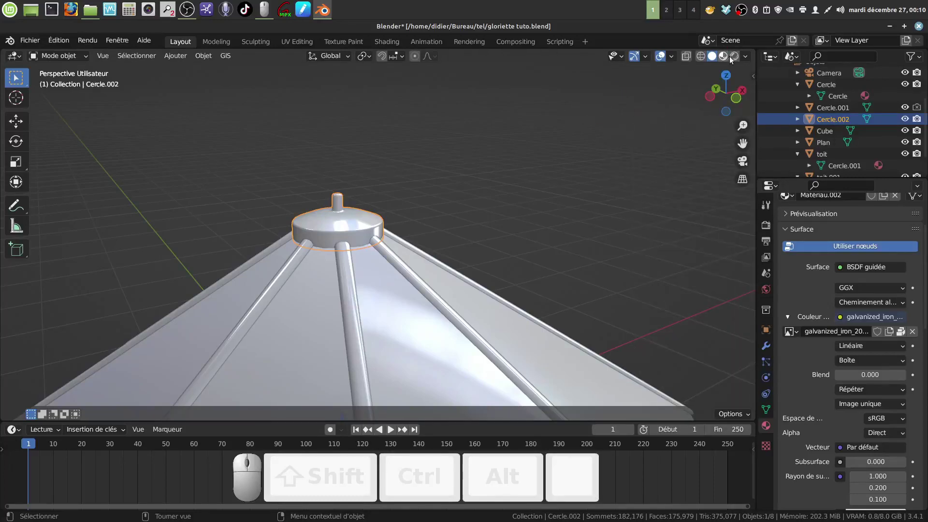
click(733, 57)
scroll(up, 3)
drag(423, 244, 532, 265)
scroll(down, 3)
scroll(down, 3)
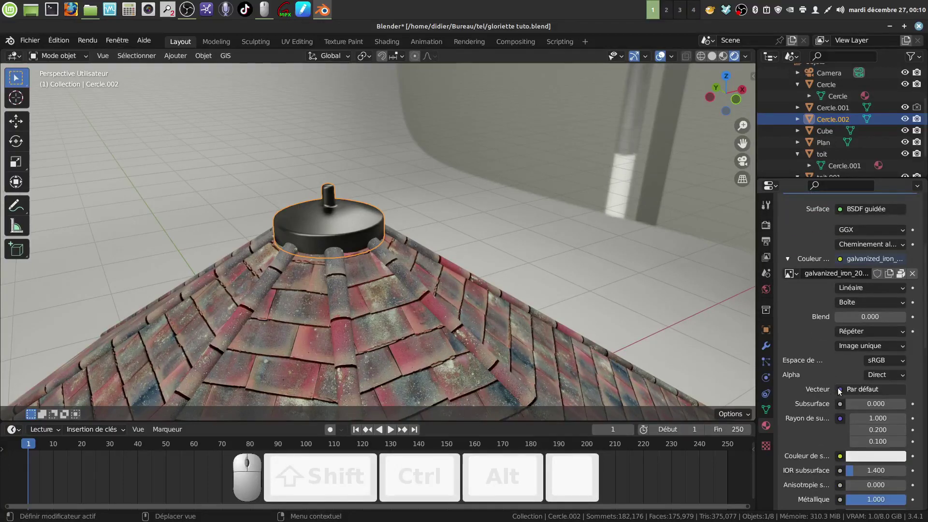
Set the texture vector to Generated texture coordinates and split off a Shader Editor area
click(843, 393)
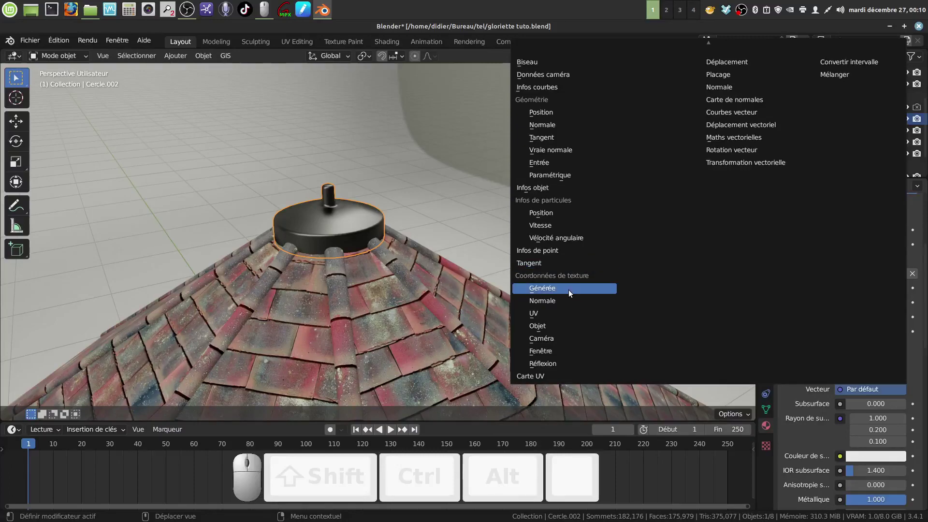
click(570, 291)
drag(448, 226, 464, 250)
scroll(up, 3)
drag(490, 258, 740, 77)
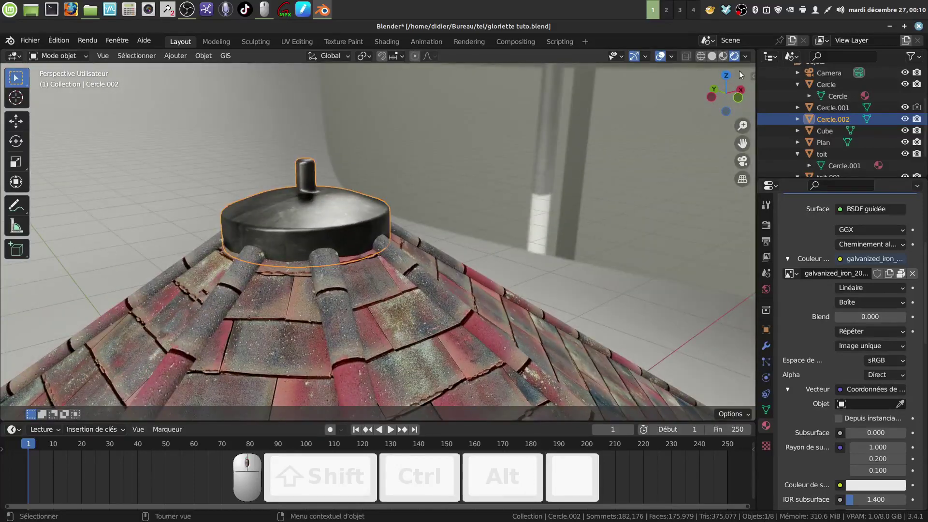
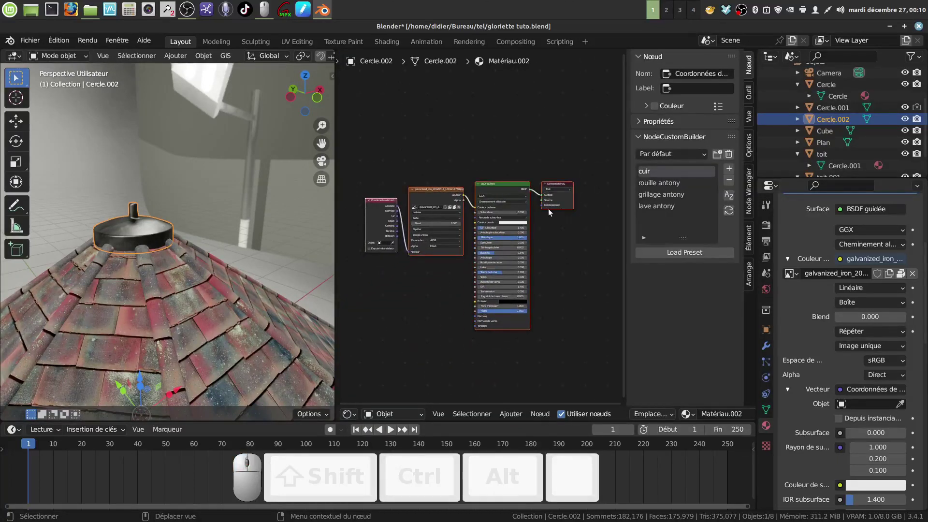
Frame the node tree with a Gamma node inserted and raise the cap's roughness to 0.452
middle_click(551, 212)
key(n)
scroll(up, 3)
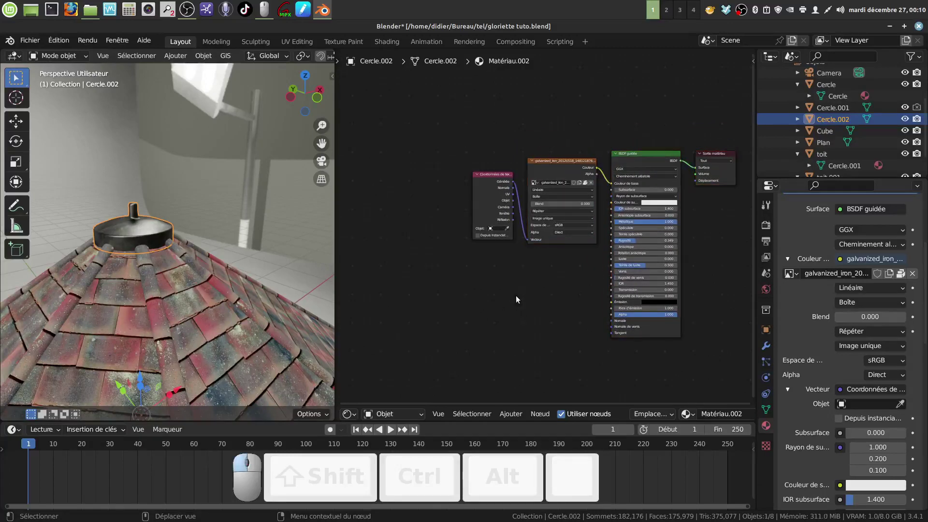
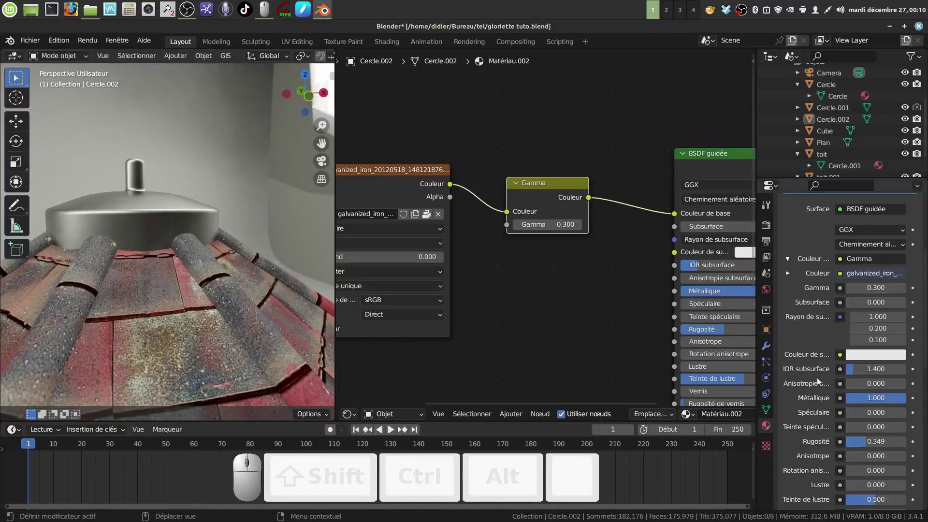
scroll(down, 3)
scroll(up, 3)
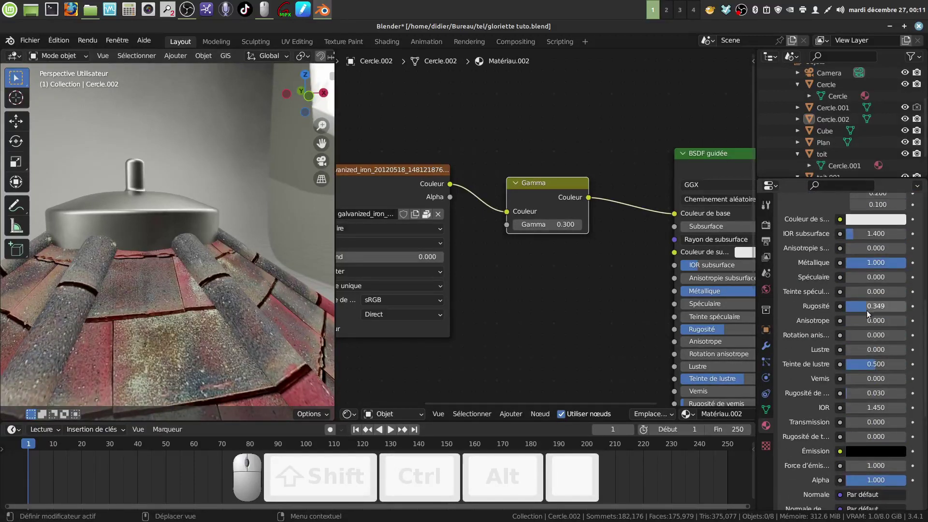
drag(867, 308, 274, 319)
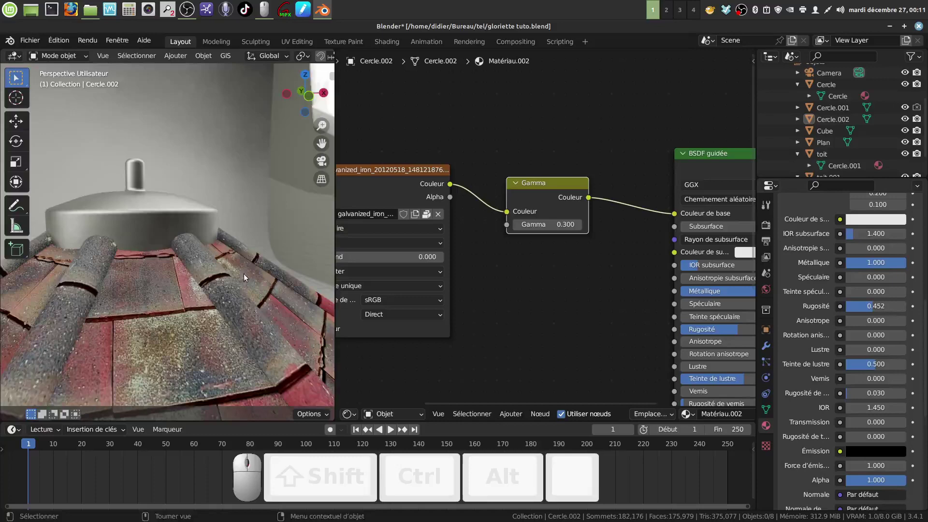
Set the Gamma node value to 0.6 and review the brightened metal cap on the roof
drag(233, 294, 579, 260)
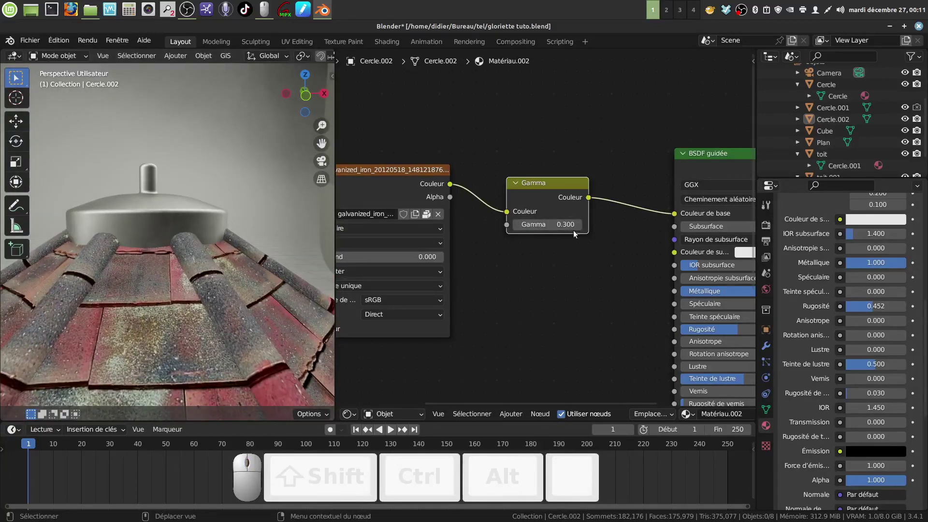
click(581, 228)
click(580, 227)
middle_click(158, 300)
scroll(down, 3)
click(546, 352)
scroll(down, 3)
middle_click(216, 286)
Join the Shader Editor back into the 3D view and orbit to see the whole gazebo
click(337, 363)
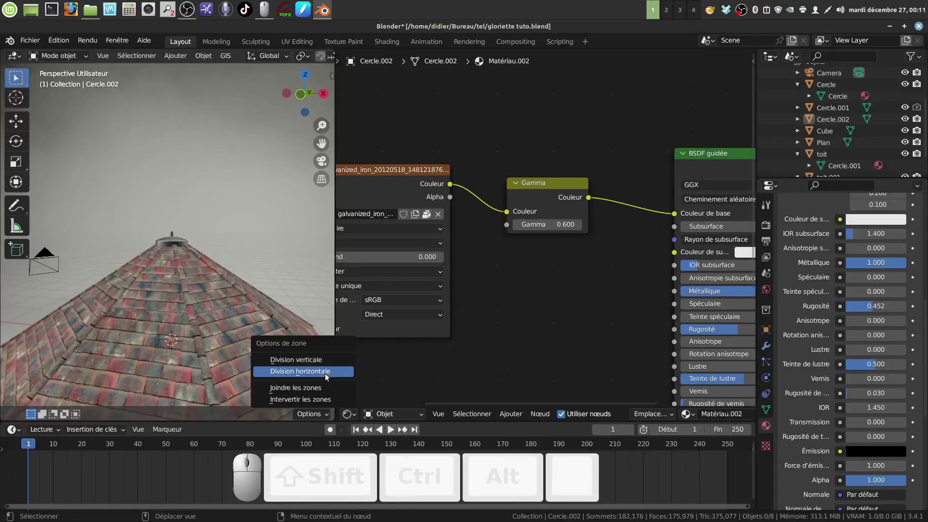
click(335, 389)
scroll(down, 3)
drag(418, 349, 383, 354)
middle_click(384, 354)
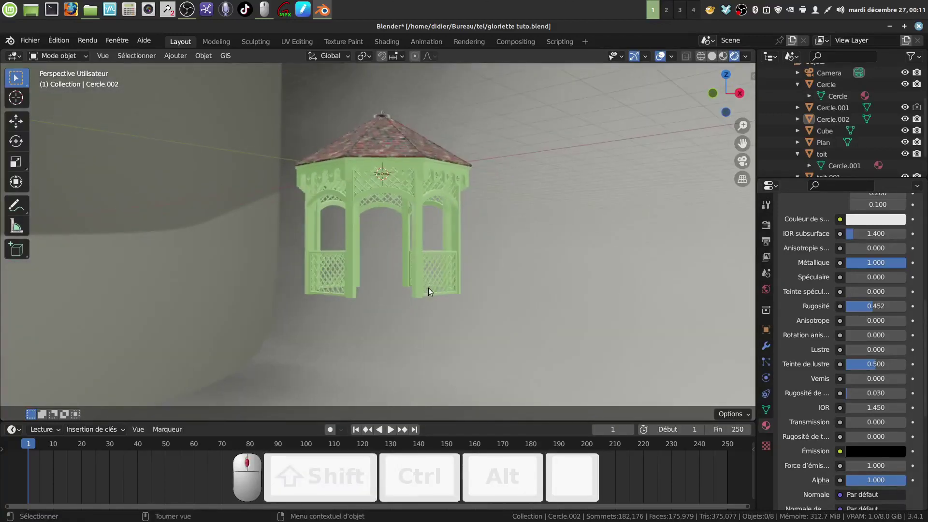
drag(445, 327, 890, 29)
Minimise Blender to leave the desktop showing
click(891, 29)
click(255, 204)
click(922, 29)
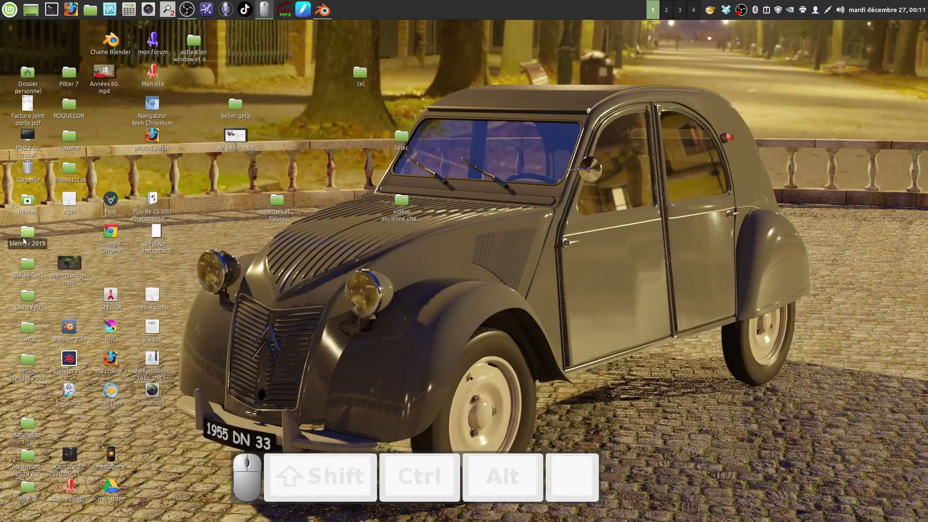
Browse into the blender 2019 folder and highlight GLORIETTE .blend
click(29, 237)
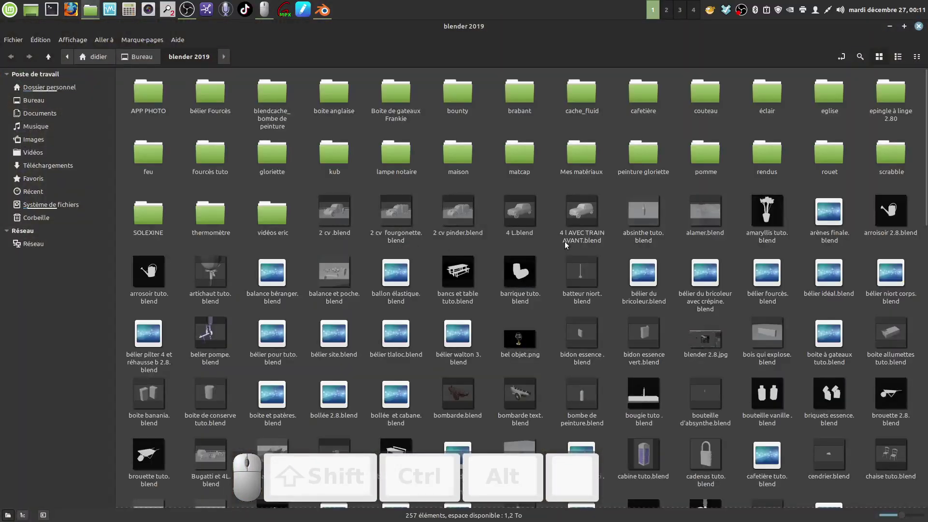
scroll(down, 3)
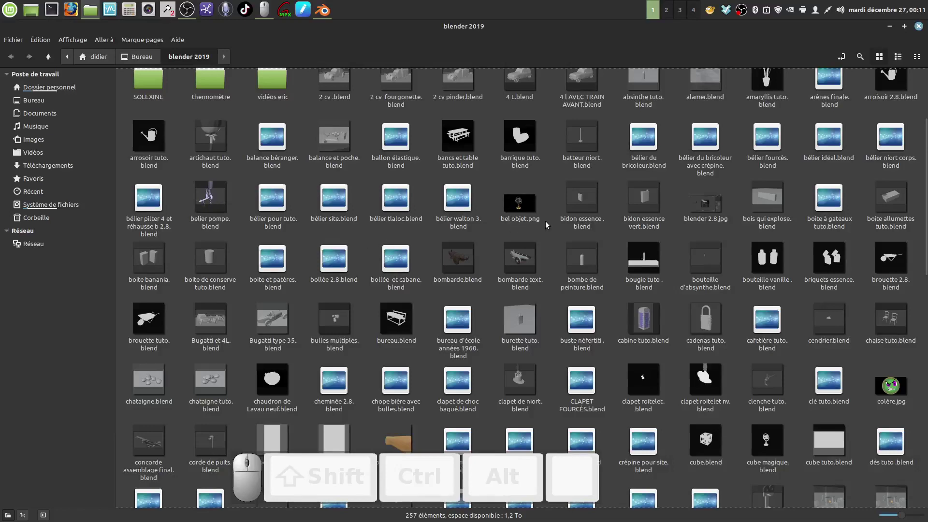
scroll(down, 3)
scroll(down, 3)
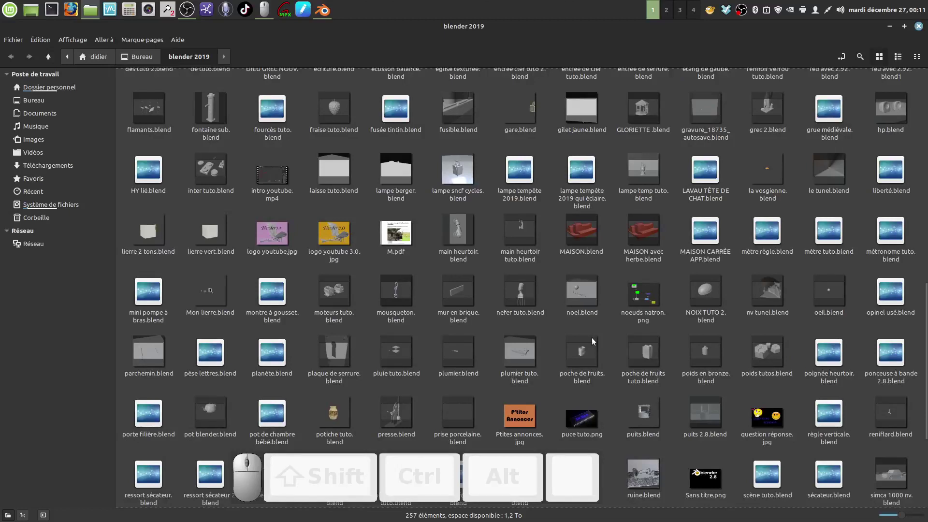
scroll(up, 3)
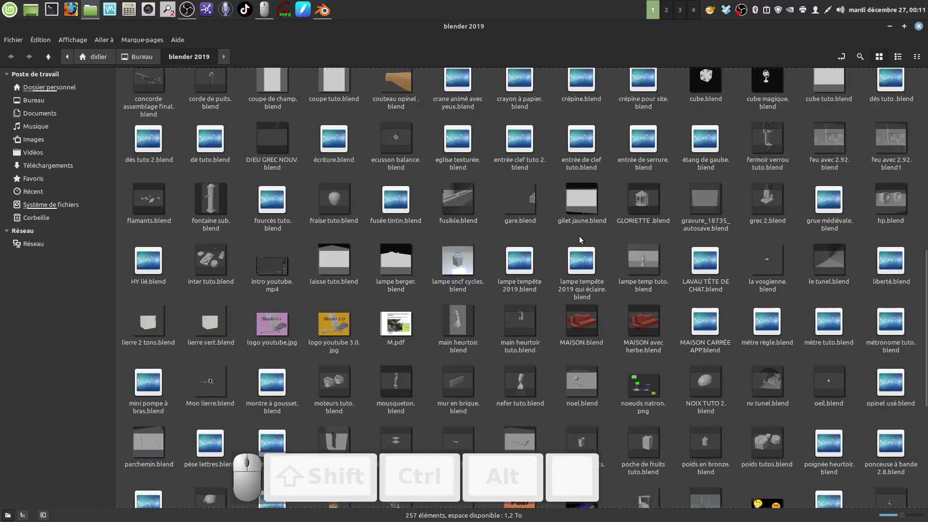
click(649, 205)
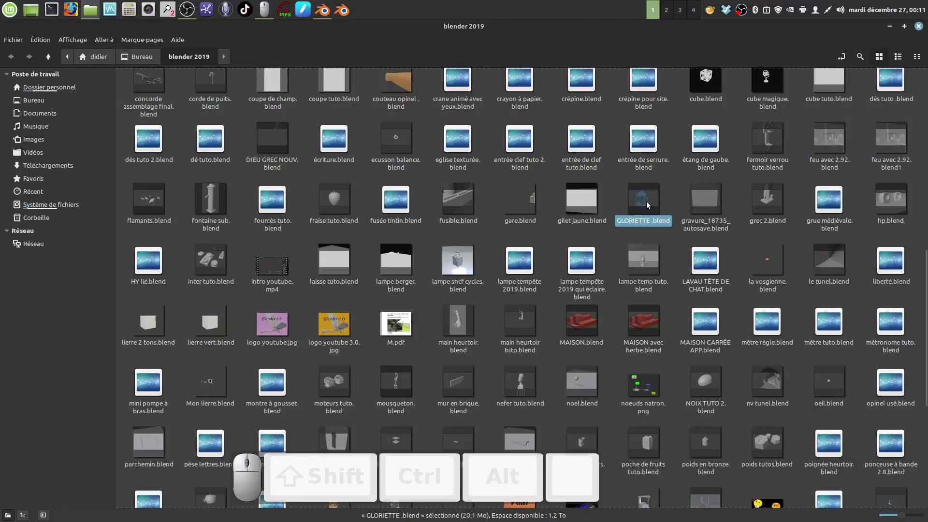
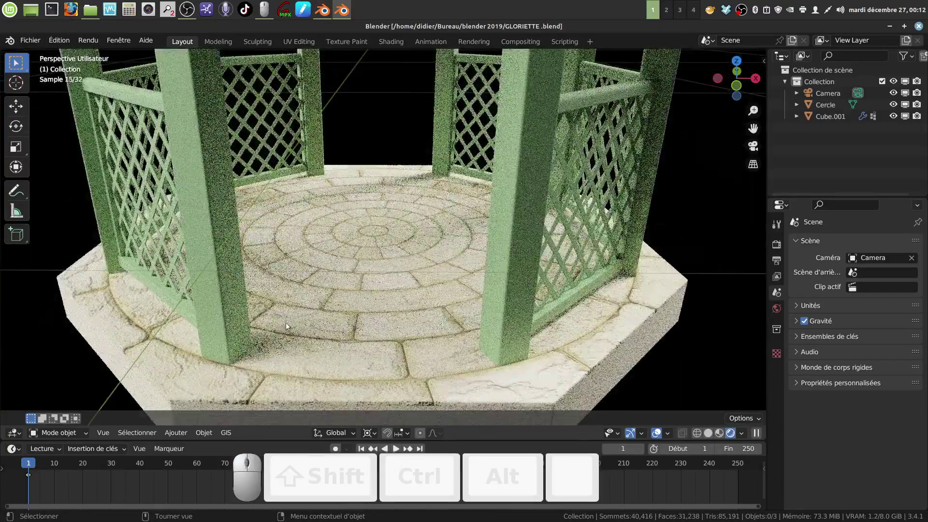
Look over the textured gazebo and its stone floor, then close that Blender window
scroll(down, 3)
drag(393, 299, 356, 346)
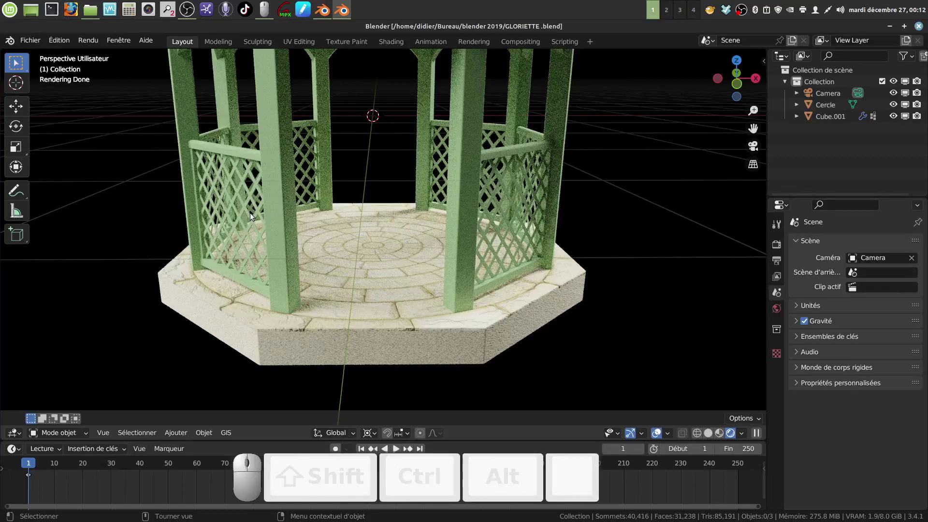
scroll(down, 3)
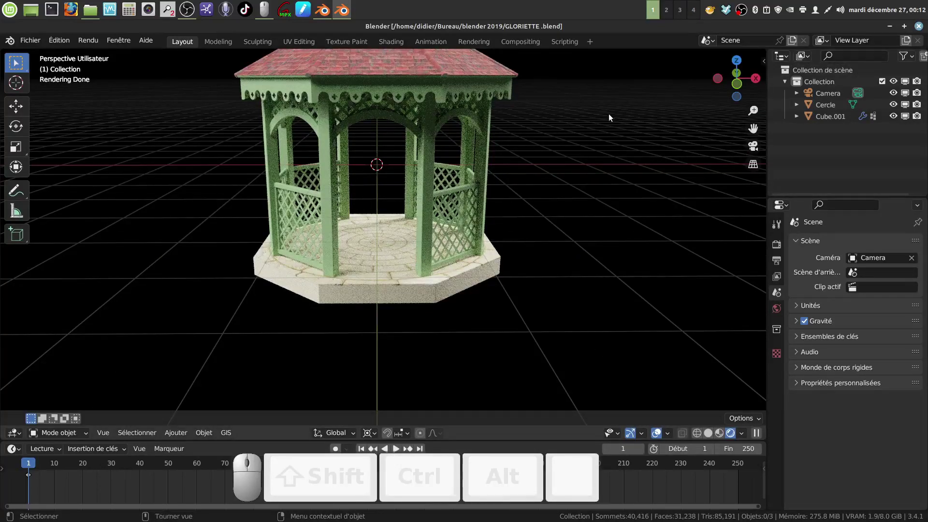
click(924, 28)
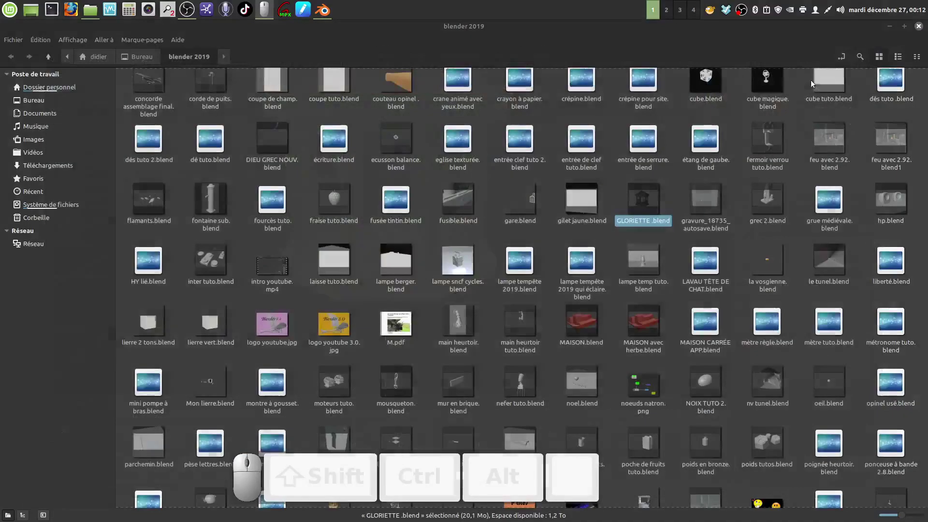
Return to gloriette tuto.blend and switch the viewport to plain grey Solid shading
click(920, 29)
click(326, 16)
drag(435, 275, 738, 173)
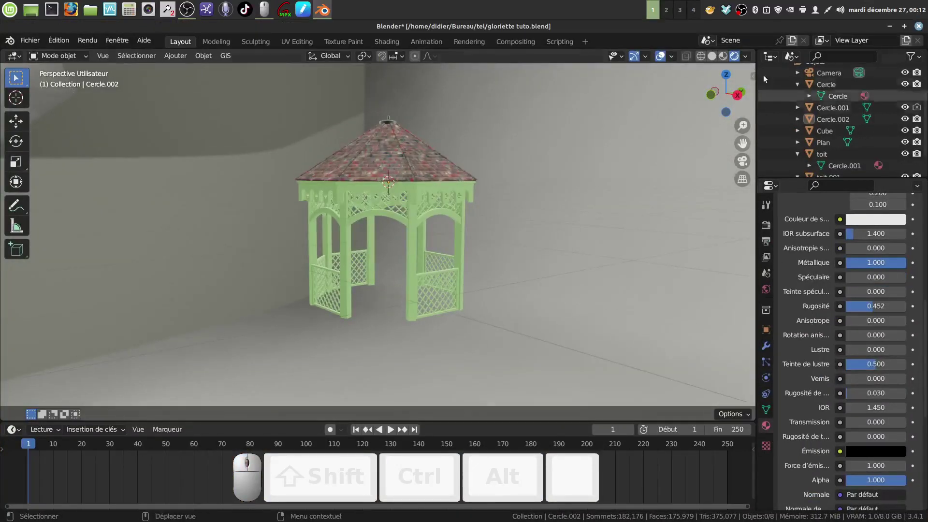
click(714, 58)
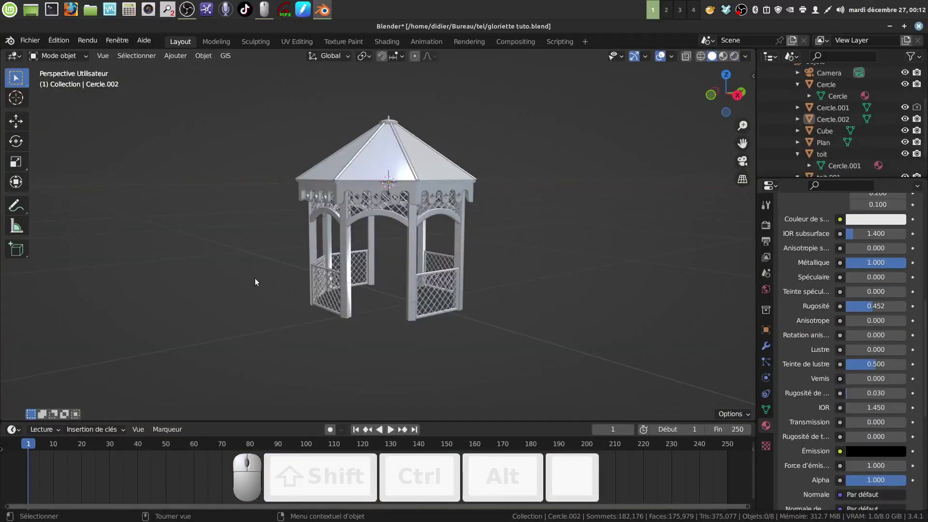
Add an 8-vertex circle mesh and lower it to the gazebo floor level
click(179, 59)
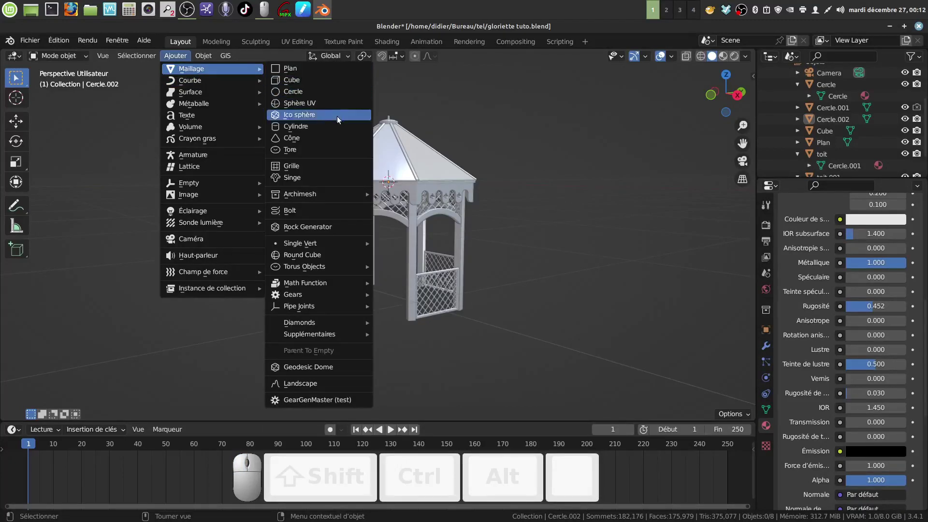
click(326, 96)
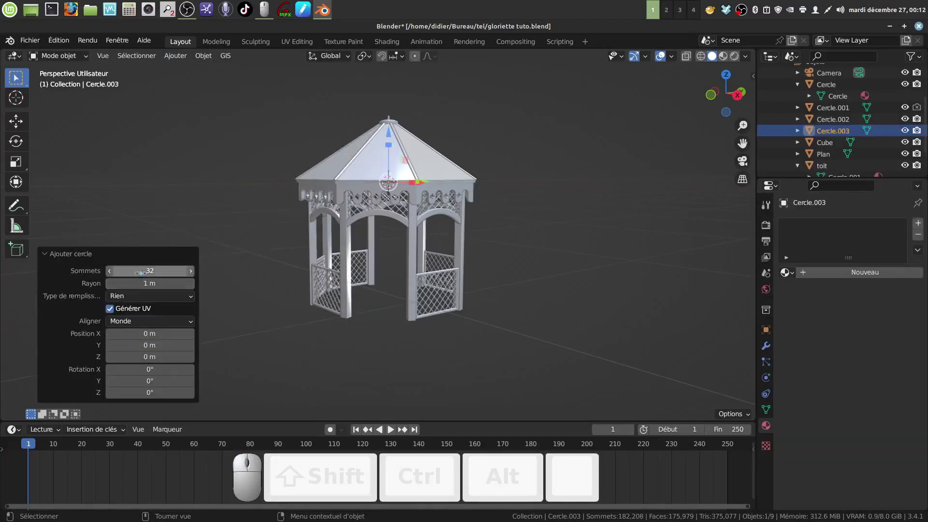
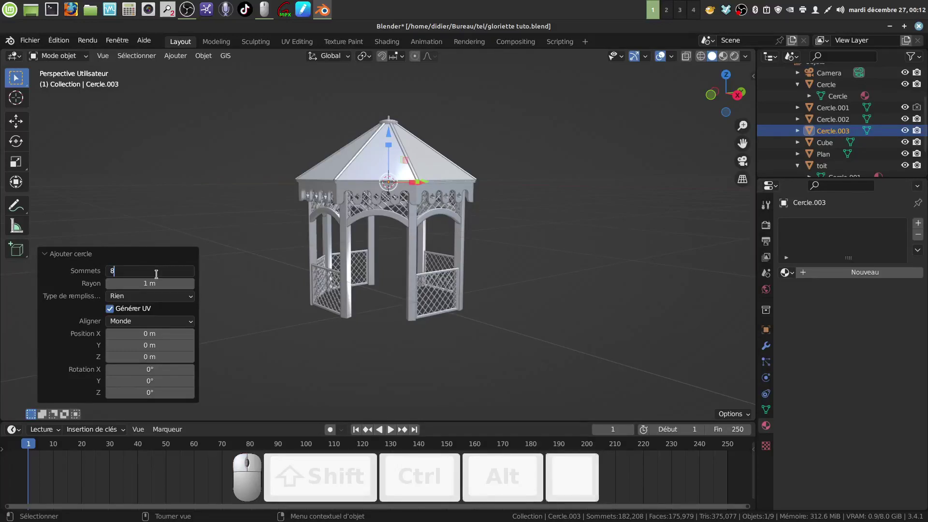
click(192, 242)
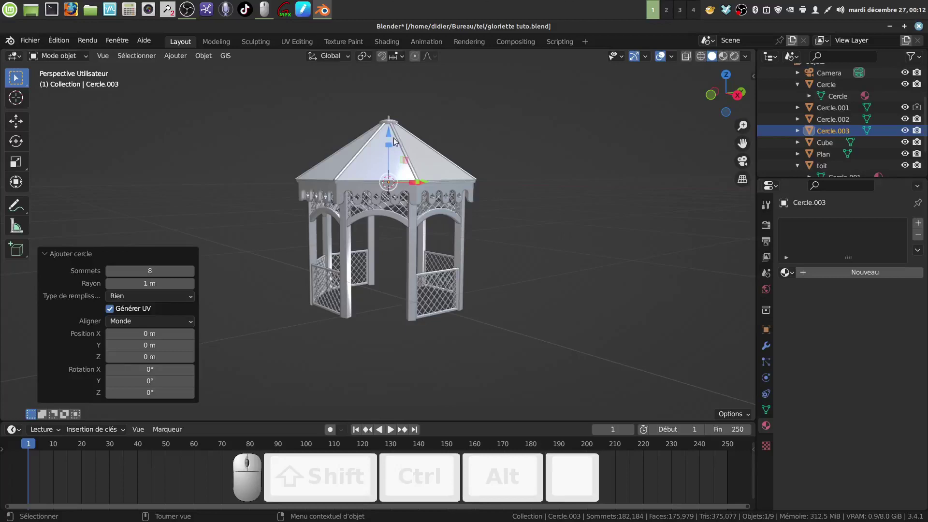
click(393, 137)
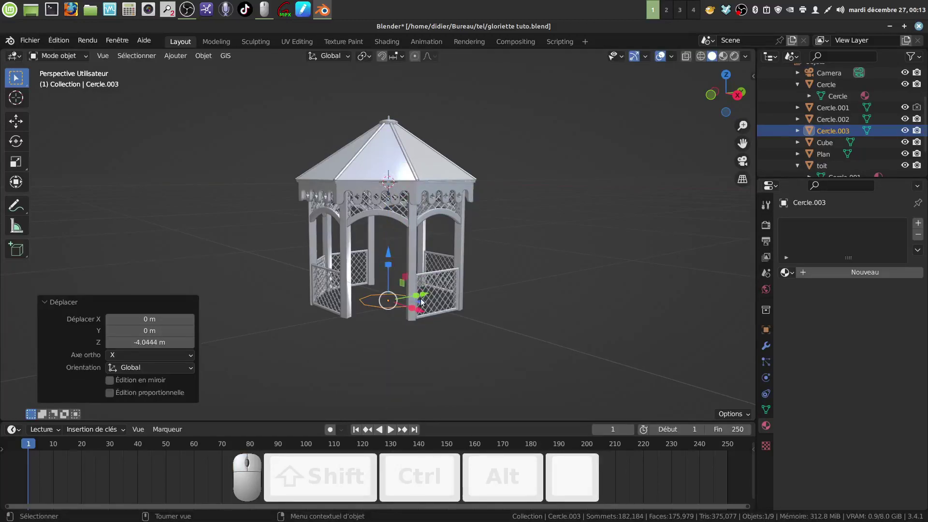
Fill the octagon and scale it about 1.13 times so it extends past the posts
key(Tab)
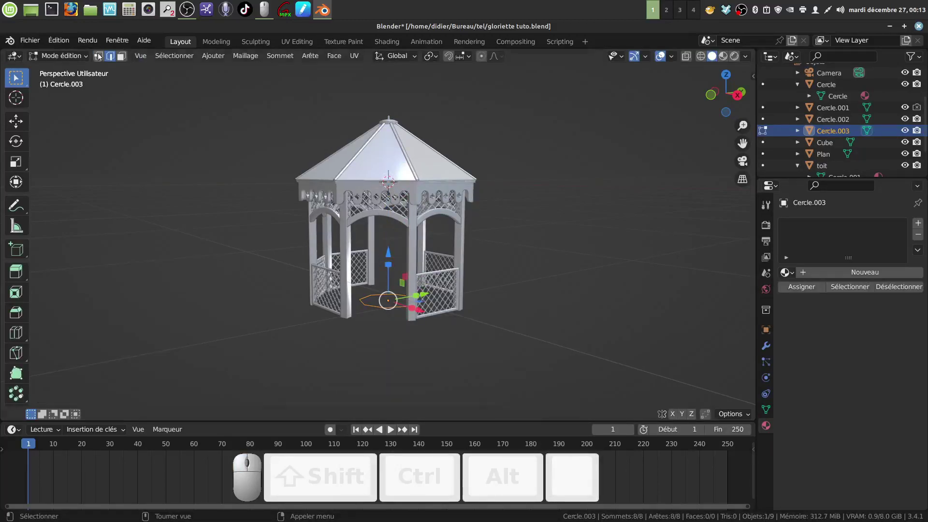
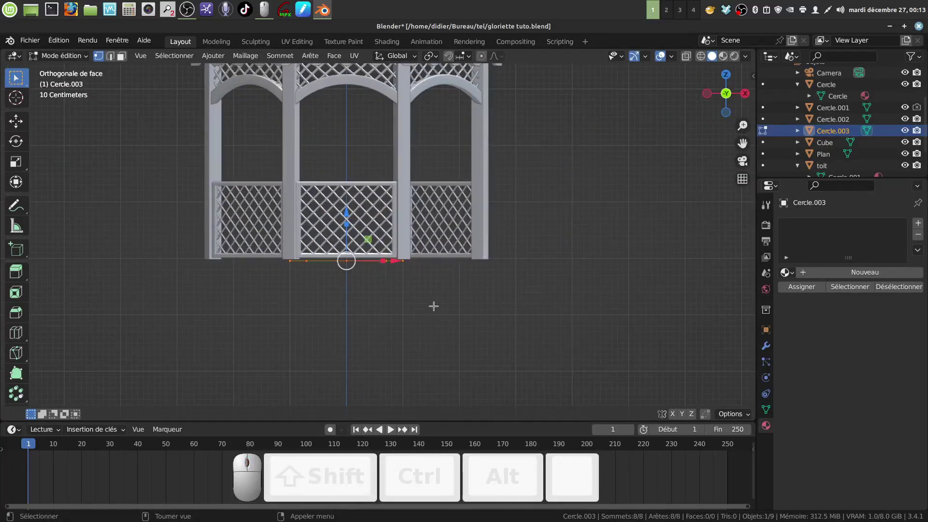
key(s)
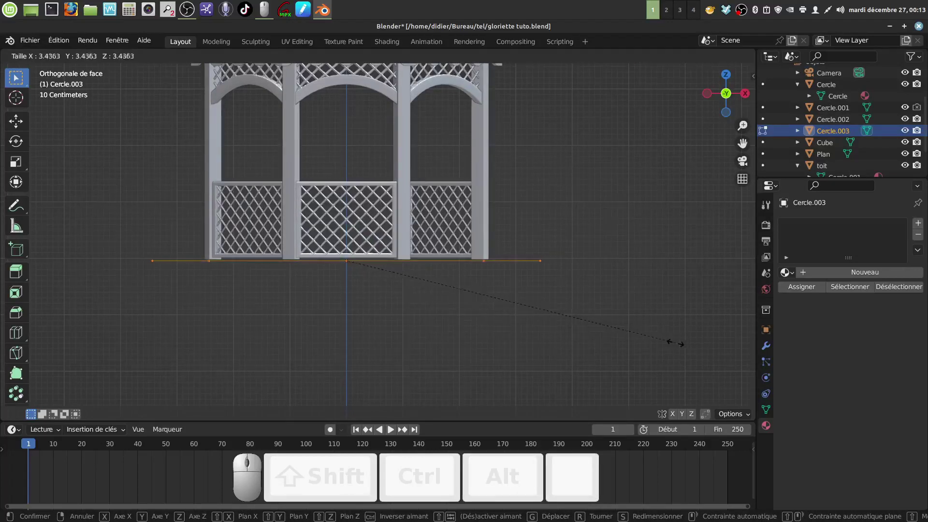
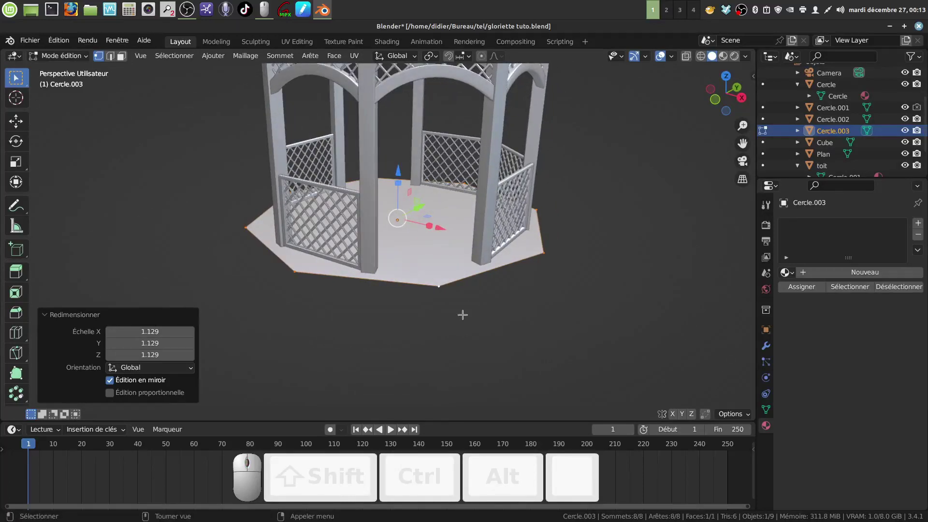
key(Tab)
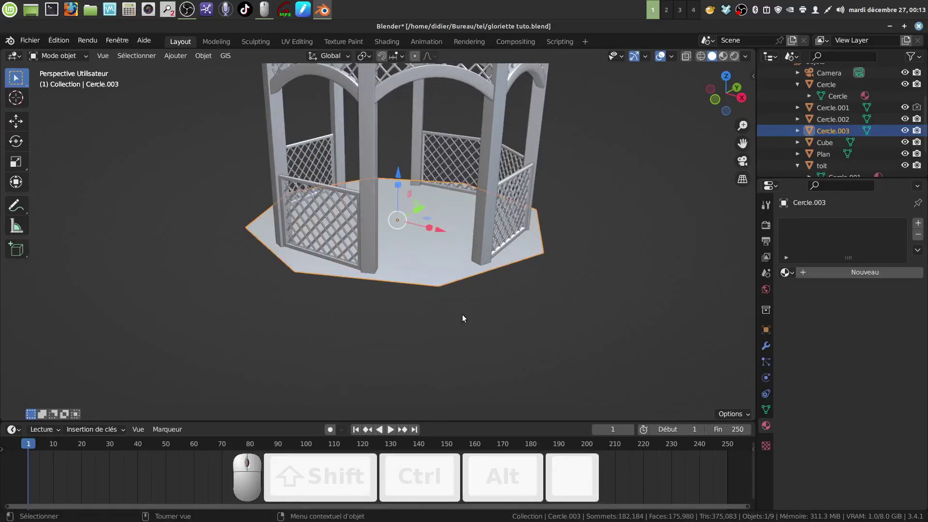
Rotate the base about Z by 360/16 and orbit to check its alignment
key(r)
key(z)
key(KP_3)
key(KP_6)
key(KP_0)
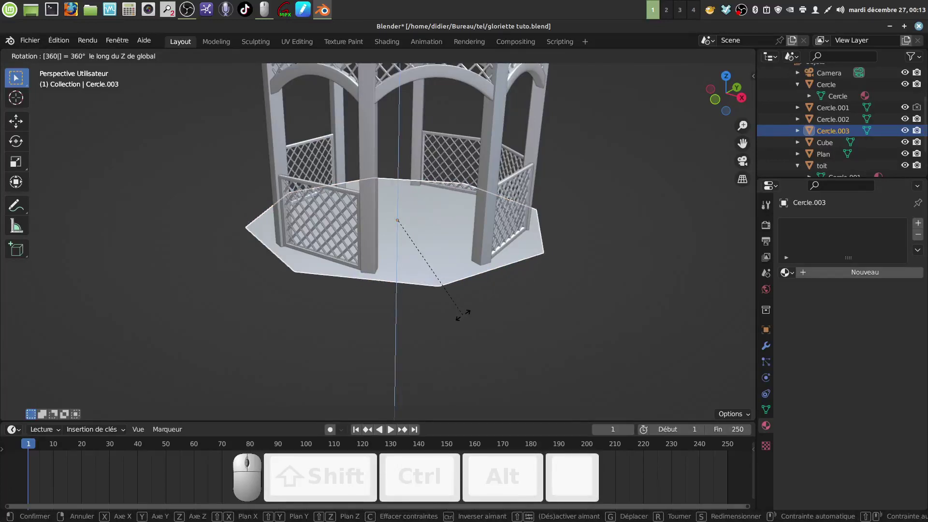
key(KP_Divide)
key(KP_1)
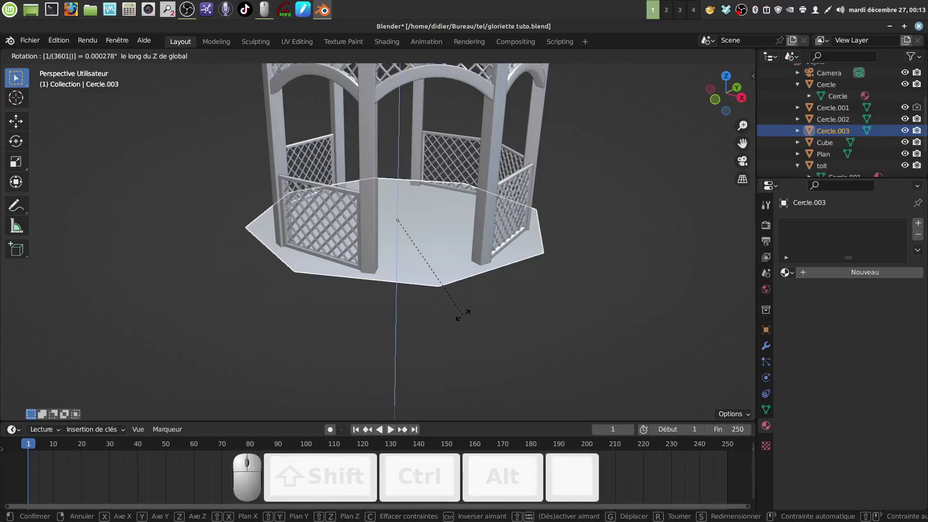
key(KP_6)
middle_click(465, 318)
click(465, 318)
drag(460, 296, 457, 286)
drag(459, 286, 773, 310)
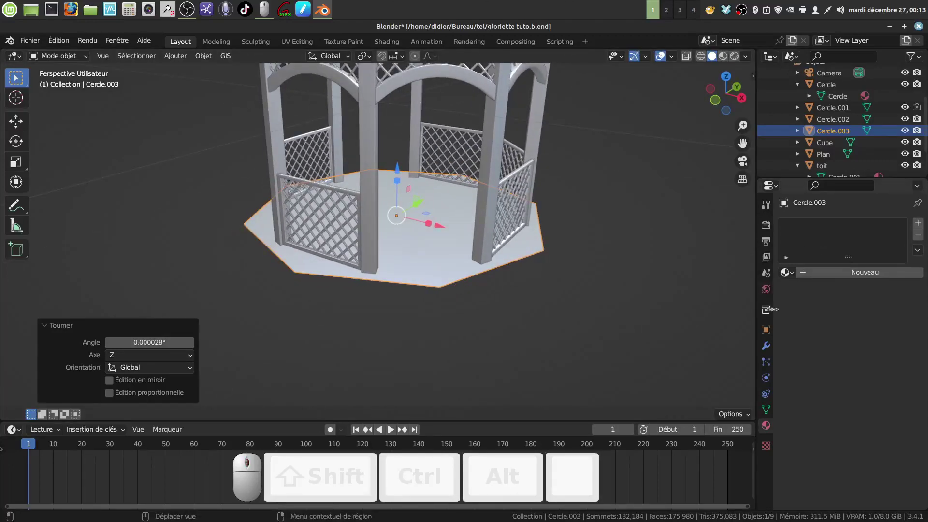
Set the base's Rotation Z to 360/16 (22.5°) in Object properties and view it edge-on
click(767, 335)
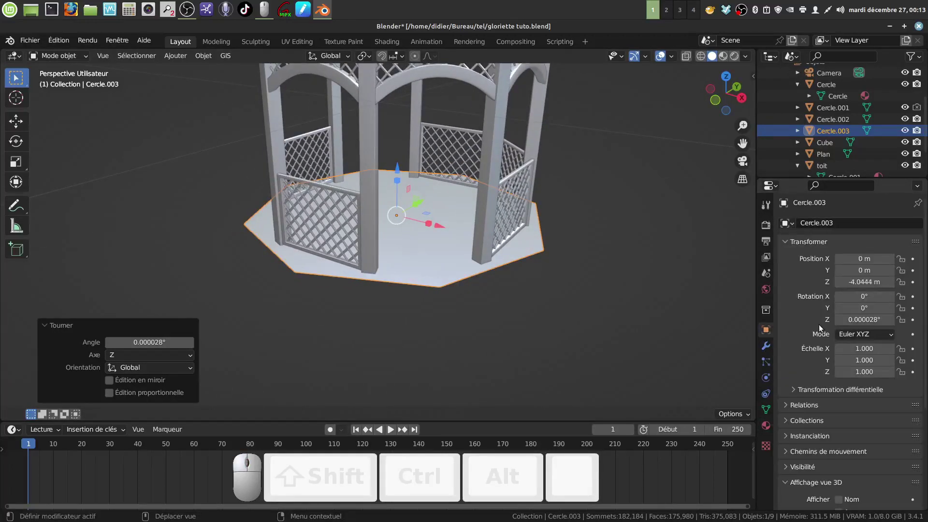
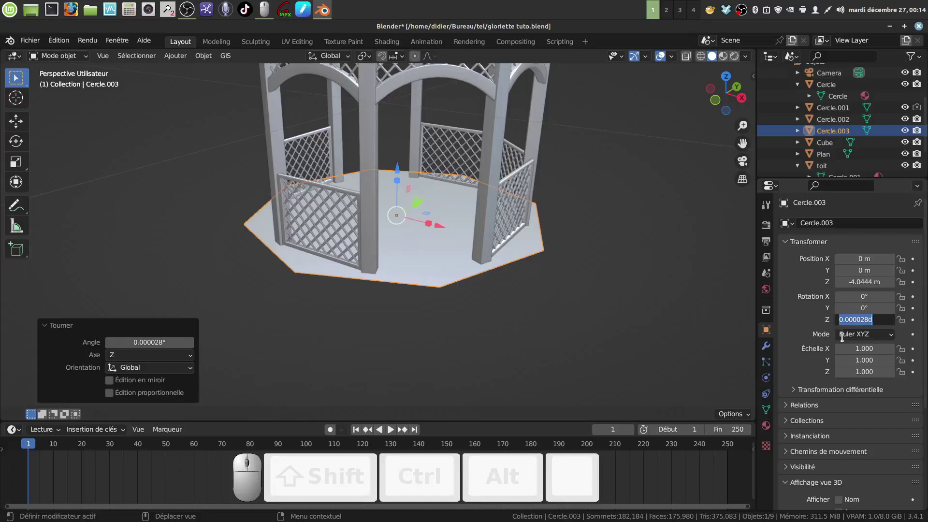
key(BackSpace)
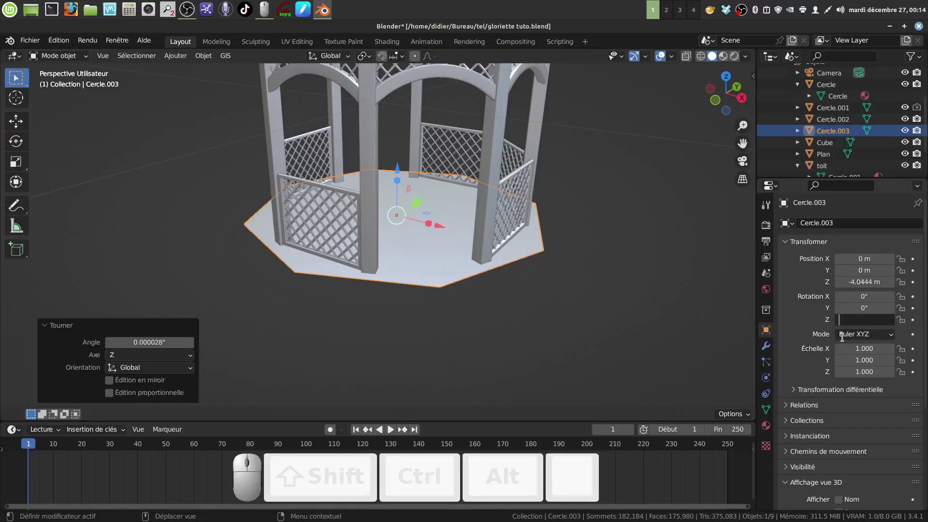
key(KP_3)
key(KP_6)
key(KP_0)
key(KP_Divide)
key(KP_1)
key(KP_6)
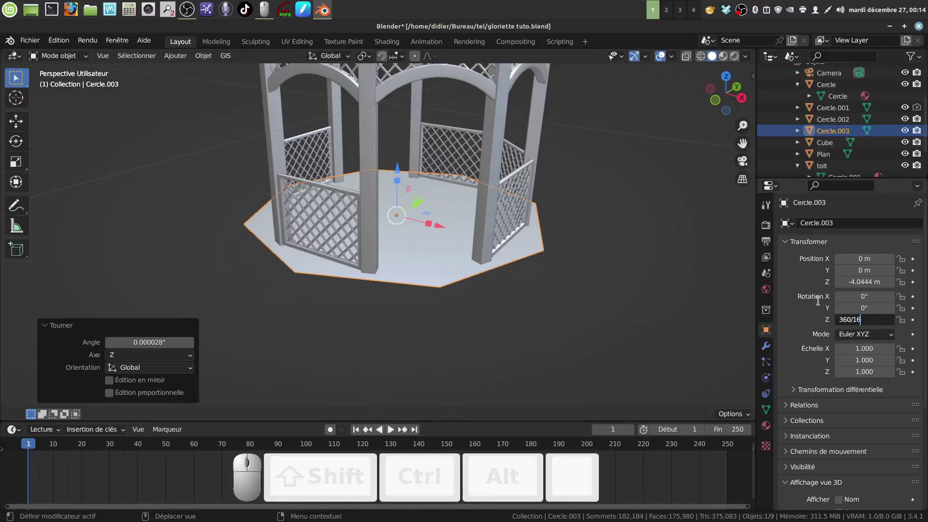
click(655, 324)
drag(556, 281, 557, 270)
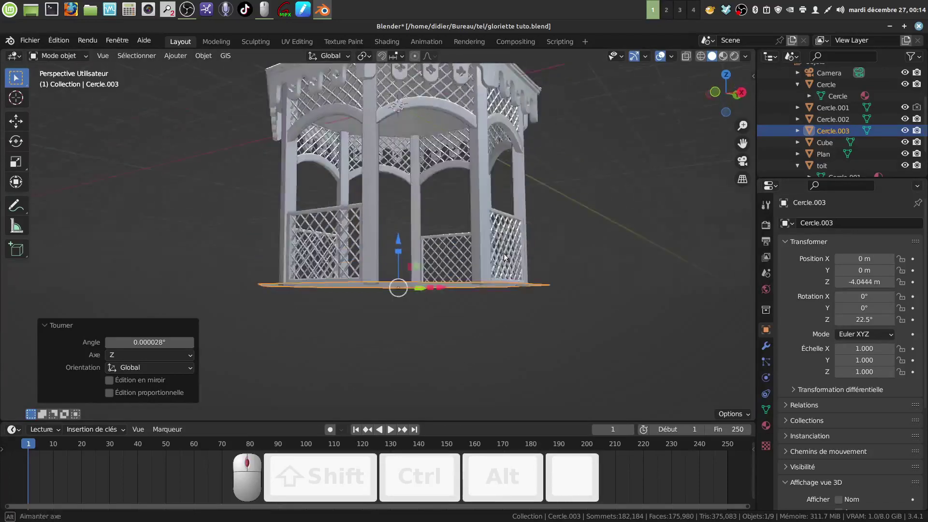
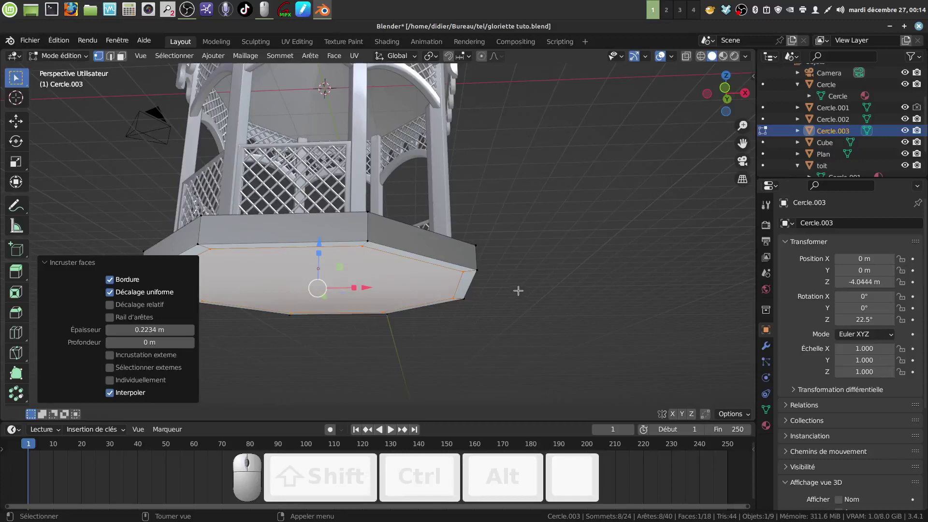
Extrude the base into a thick platform, inset its top and start bevelling the rim edges
key(x)
click(503, 319)
scroll(up, 3)
scroll(up, 3)
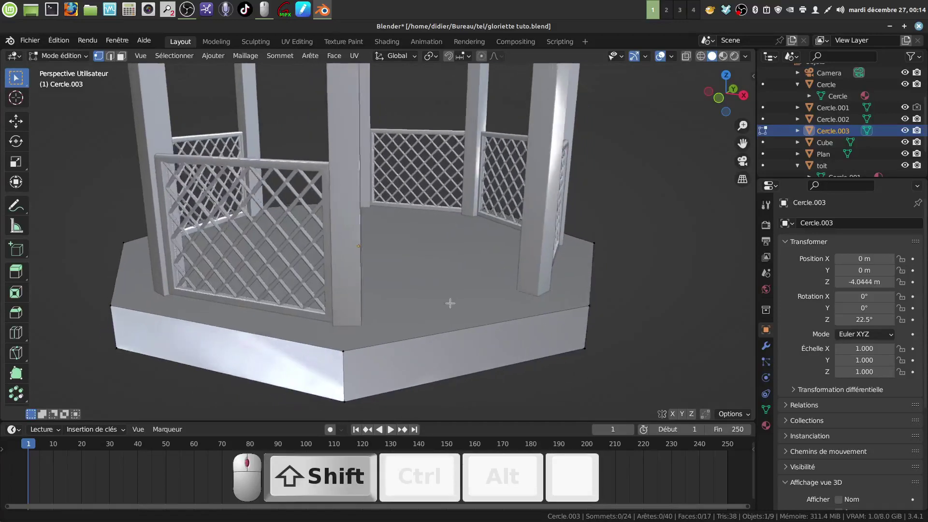
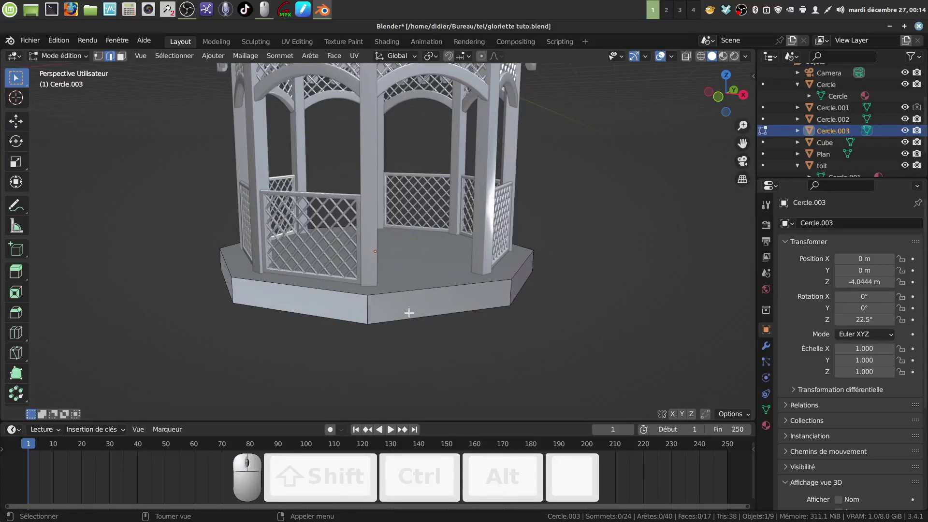
key(a)
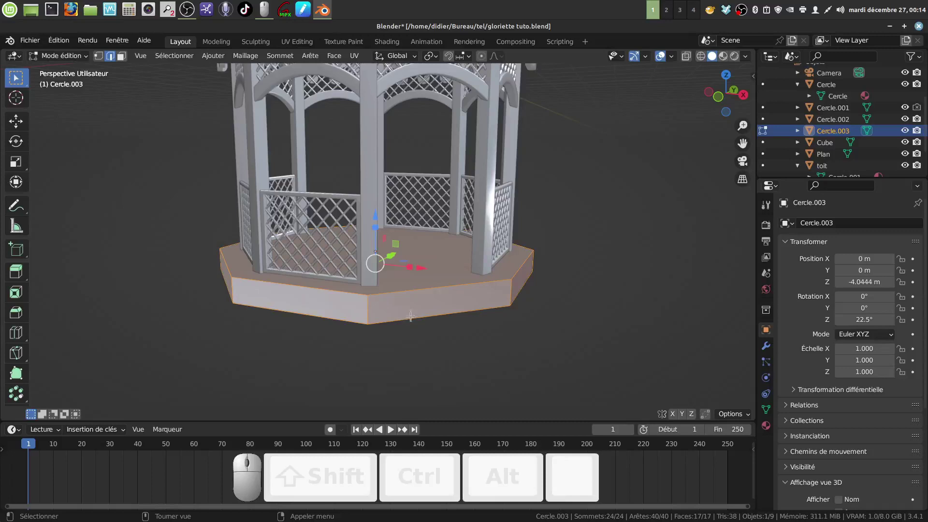
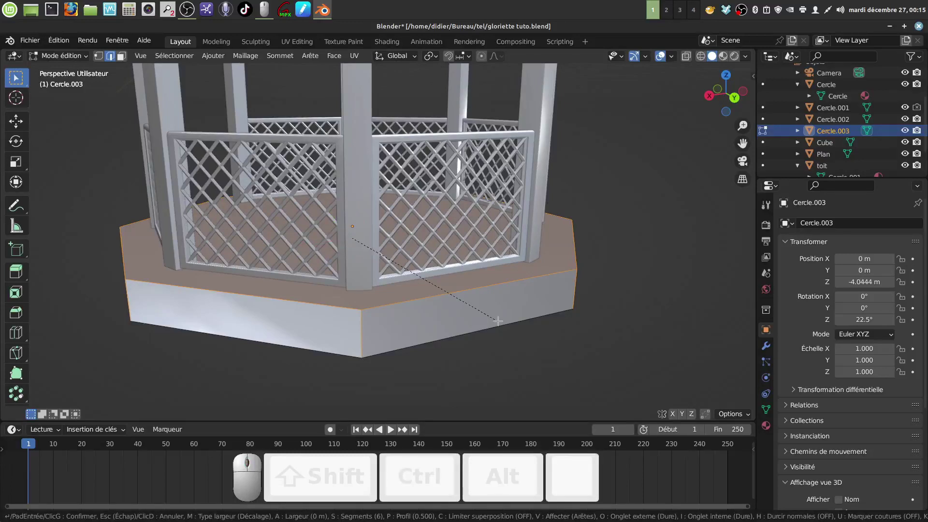
scroll(down, 3)
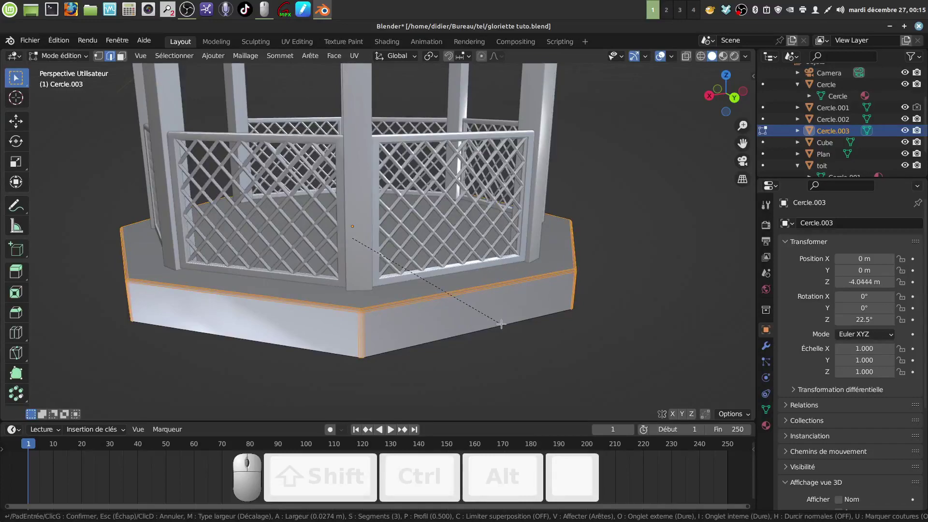
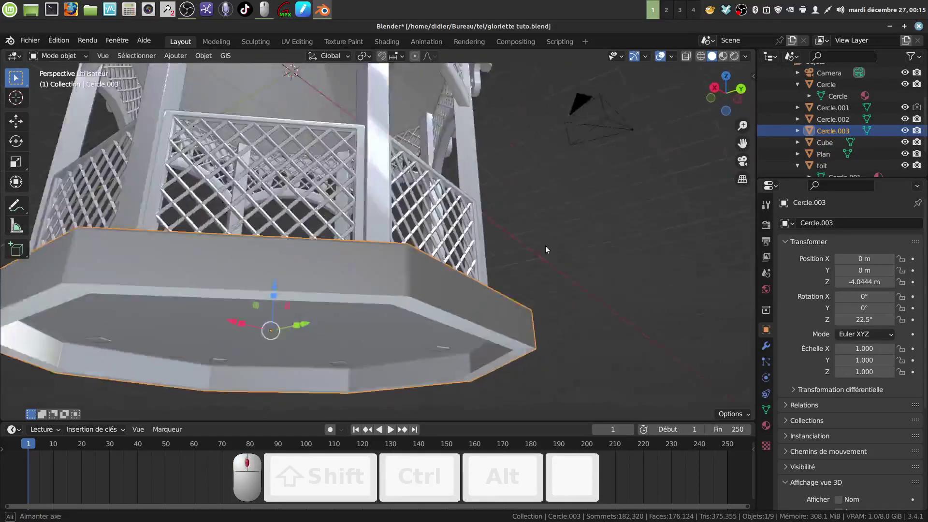
scroll(down, 3)
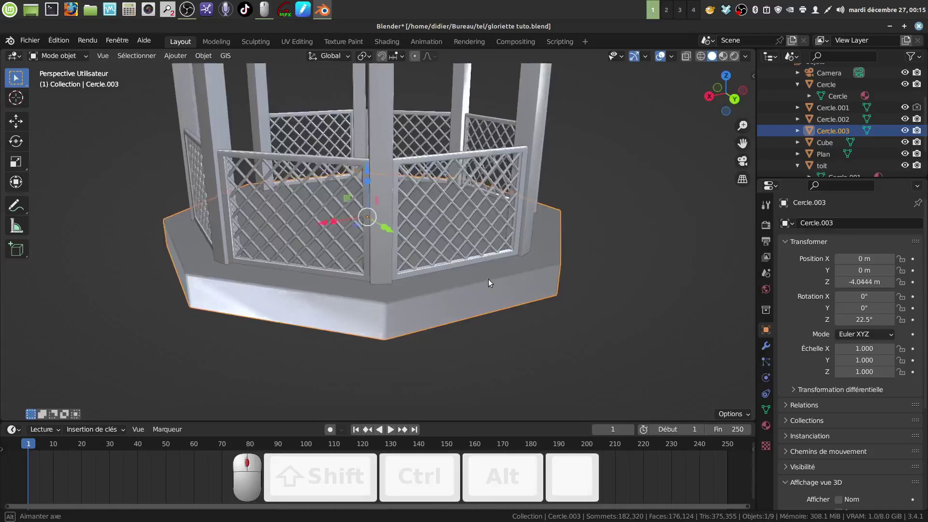
drag(507, 249, 536, 340)
click(536, 339)
middle_click(501, 309)
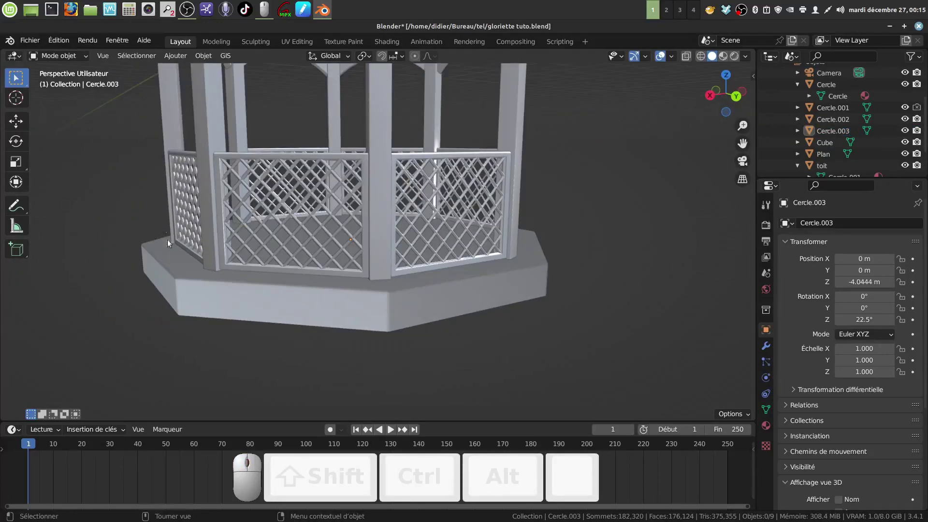
drag(287, 275, 381, 245)
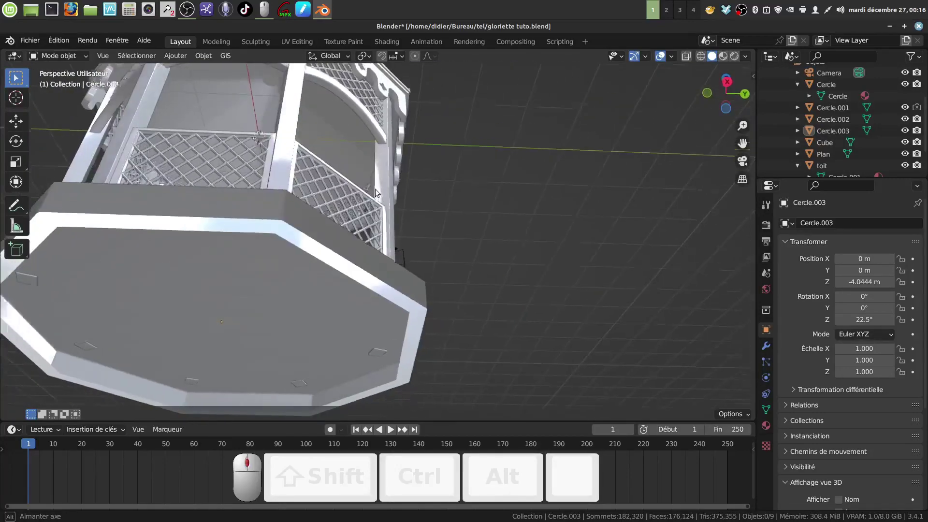
scroll(down, 3)
drag(374, 272, 657, 123)
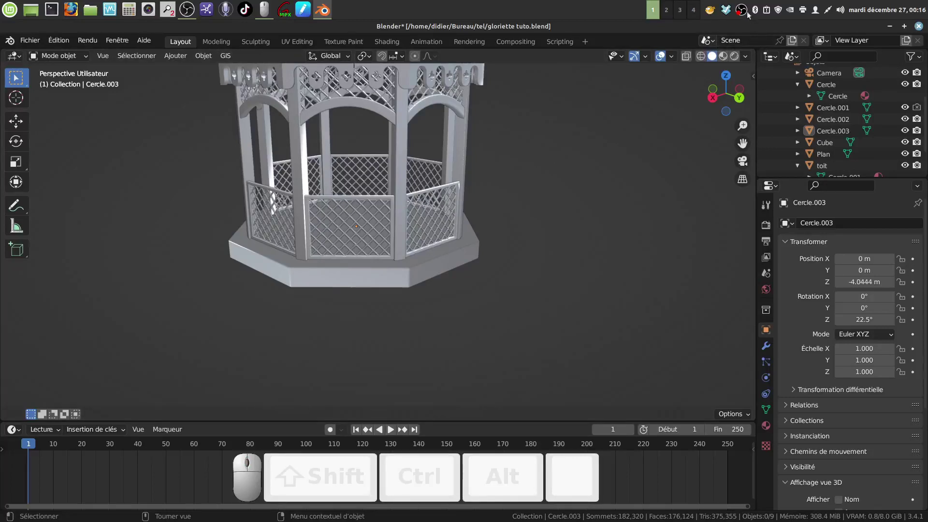
right_click(746, 12)
Select Cercle.003 and browse to the gloriette textures folder for its base-colour image
click(776, 83)
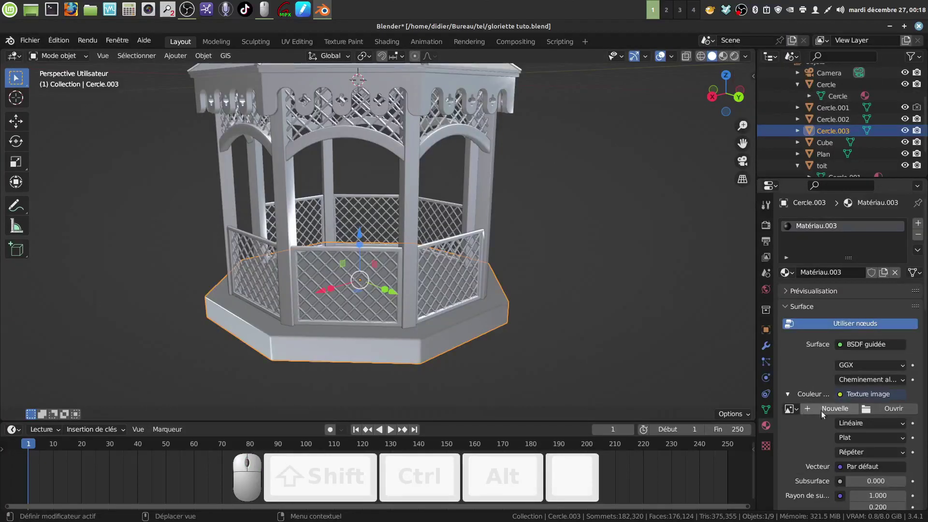
click(465, 321)
click(866, 408)
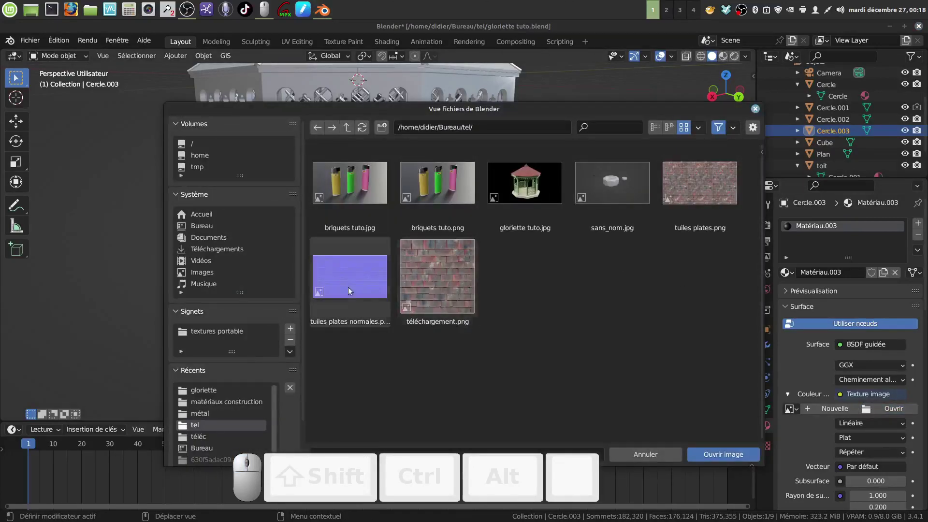
click(222, 393)
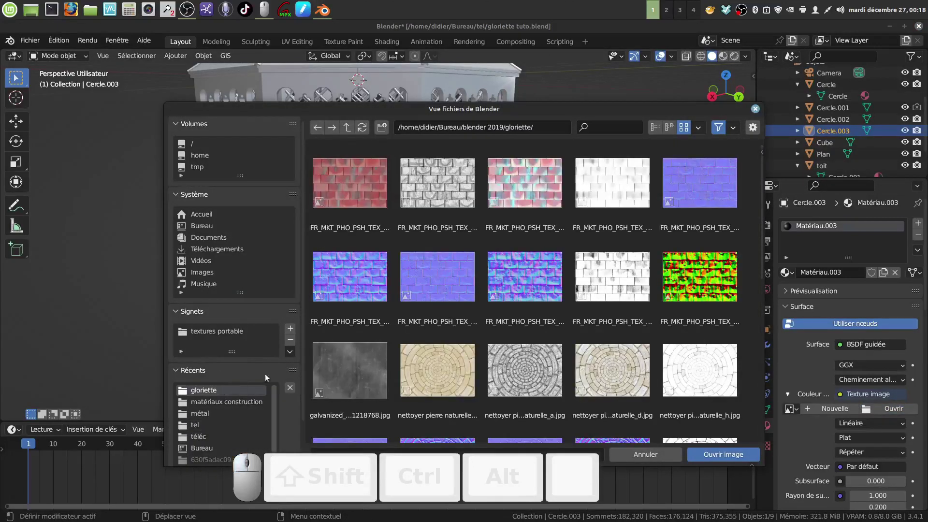
Load the 'prescrire Enduits ancien 10' plaster image as the base colour texture
scroll(down, 3)
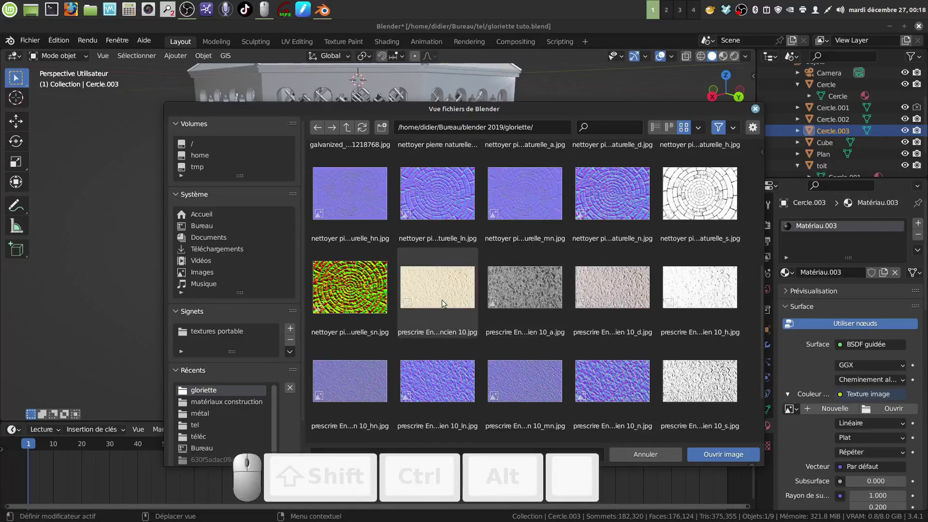
scroll(down, 3)
scroll(up, 3)
click(443, 284)
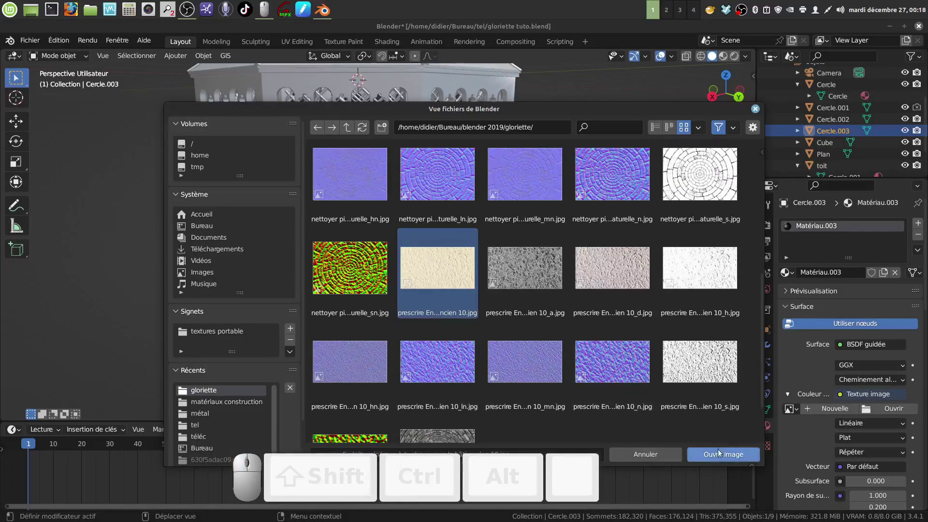
click(721, 458)
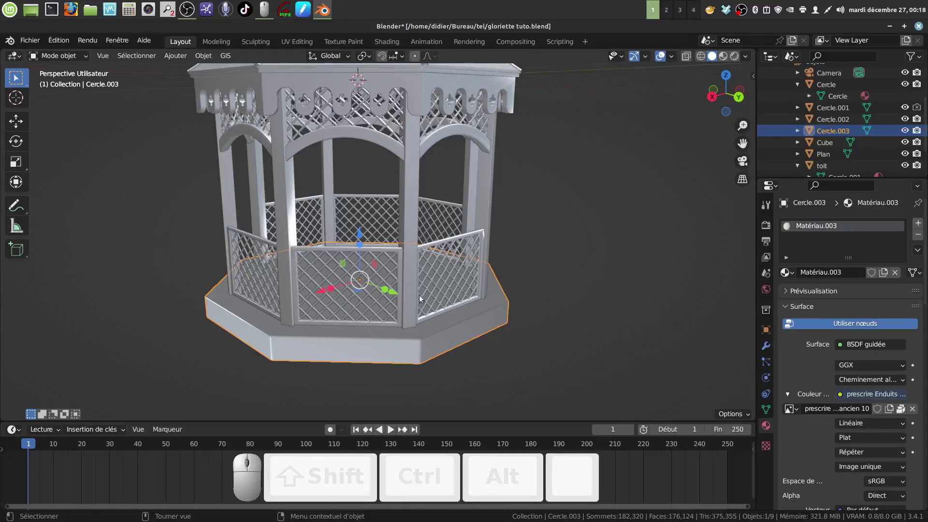
Set the plaster texture to Box projection, blend 0.080, driven by texture coordinates
scroll(down, 3)
middle_click(904, 423)
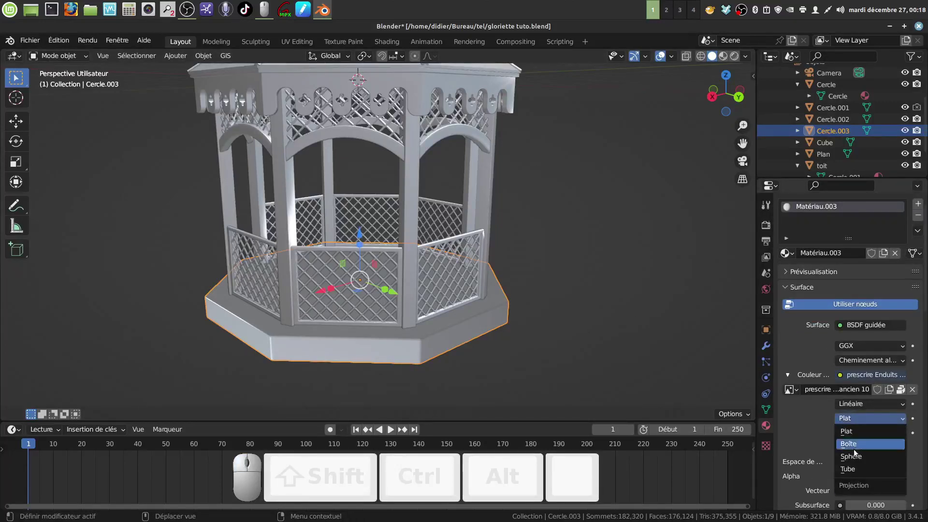
click(856, 448)
scroll(down, 3)
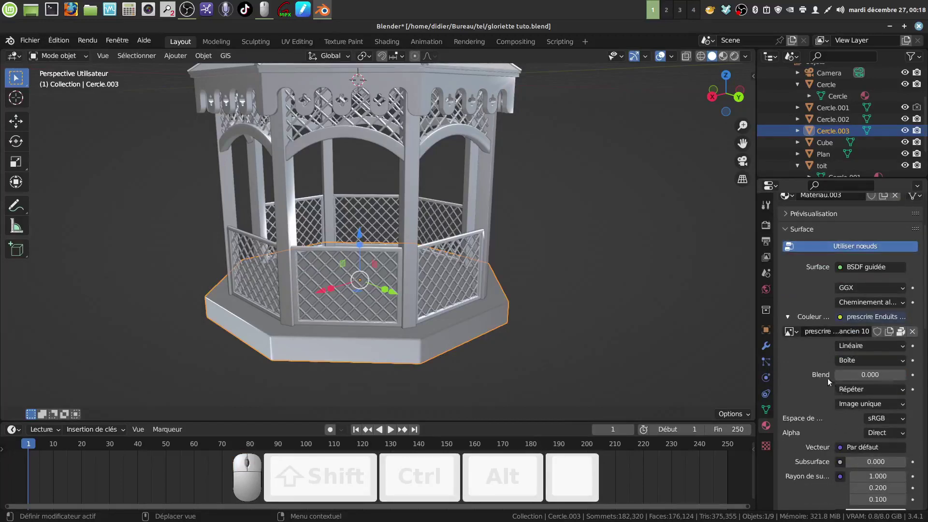
drag(847, 381, 845, 439)
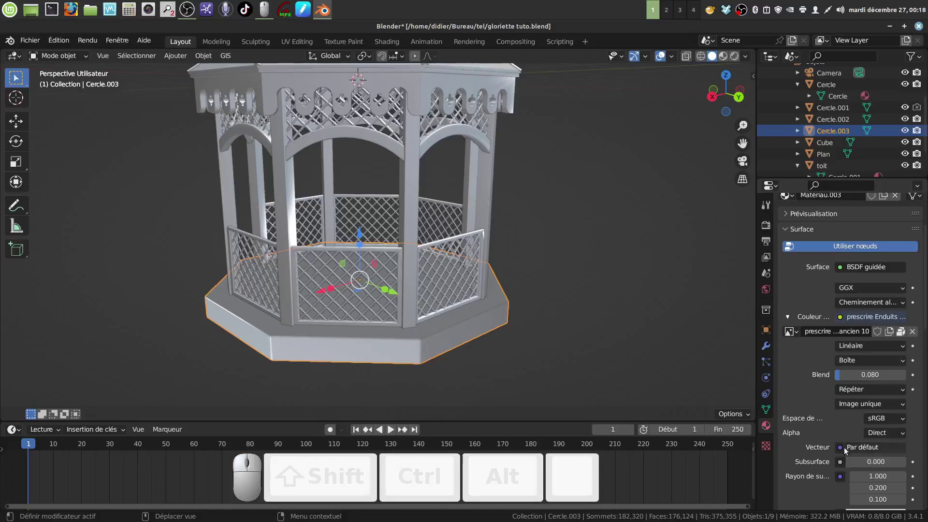
click(841, 447)
click(572, 353)
Switch to Material Preview and orbit to inspect the textured base from several angles
click(733, 59)
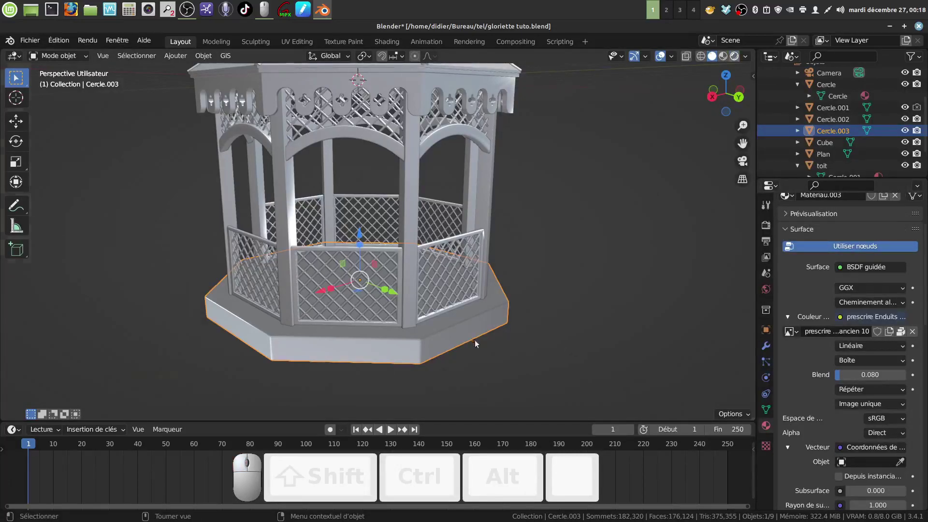
drag(483, 336, 476, 350)
scroll(up, 3)
scroll(down, 3)
middle_click(476, 340)
scroll(up, 3)
middle_click(500, 247)
scroll(down, 3)
middle_click(421, 301)
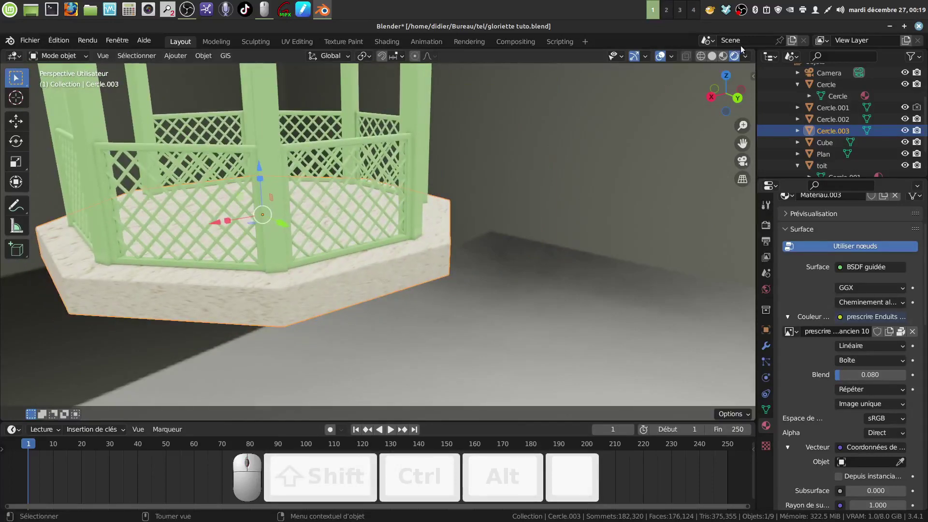
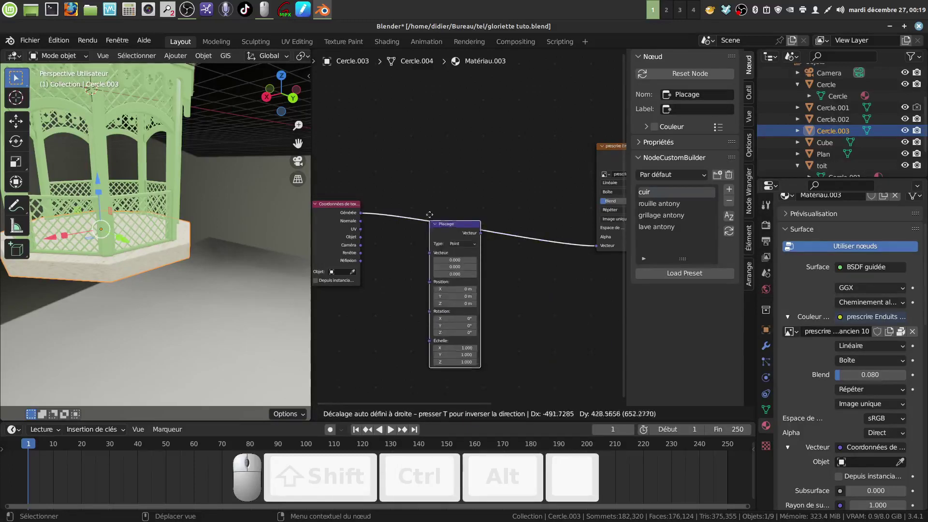
Place the Mapping node and apply the base's rotation and scale
click(426, 205)
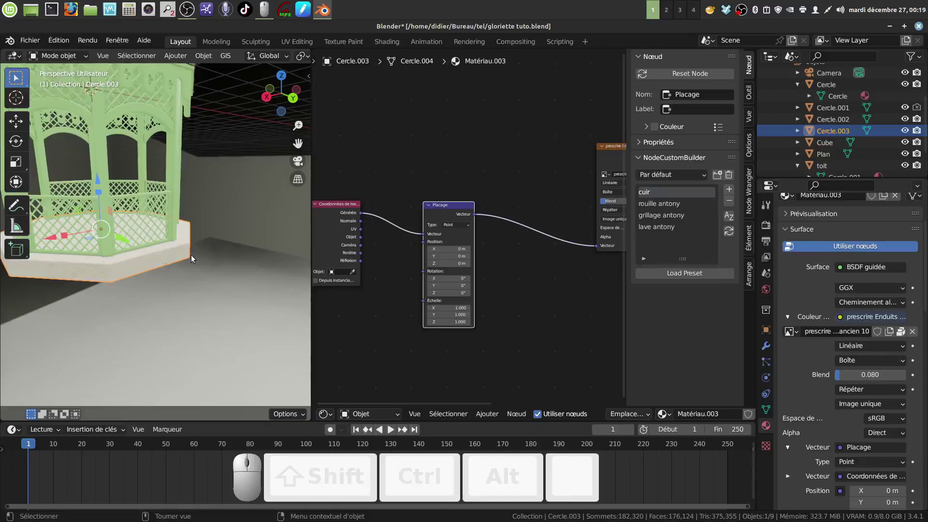
key(ctrl+a)
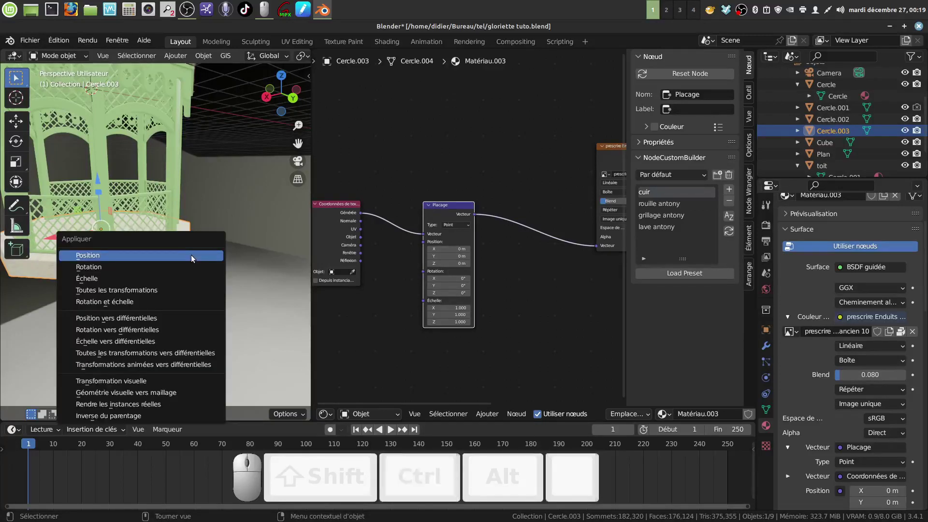
click(171, 306)
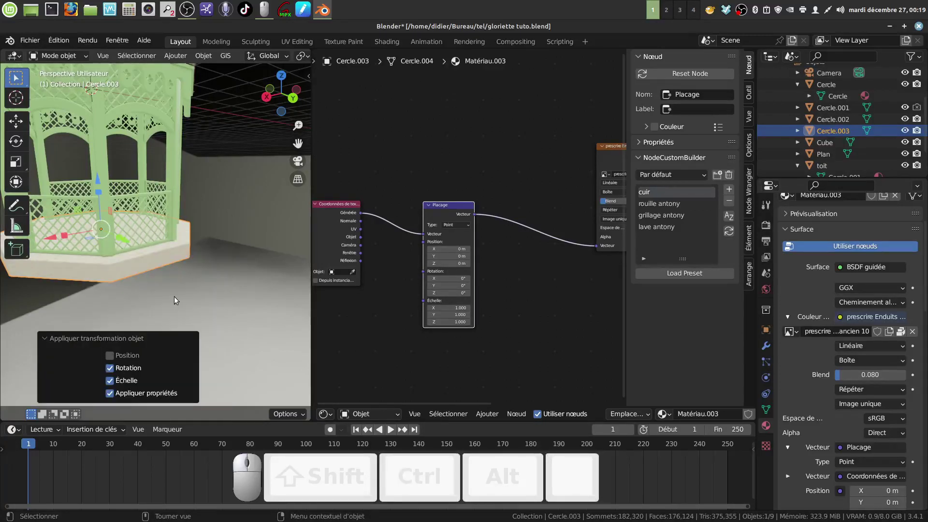
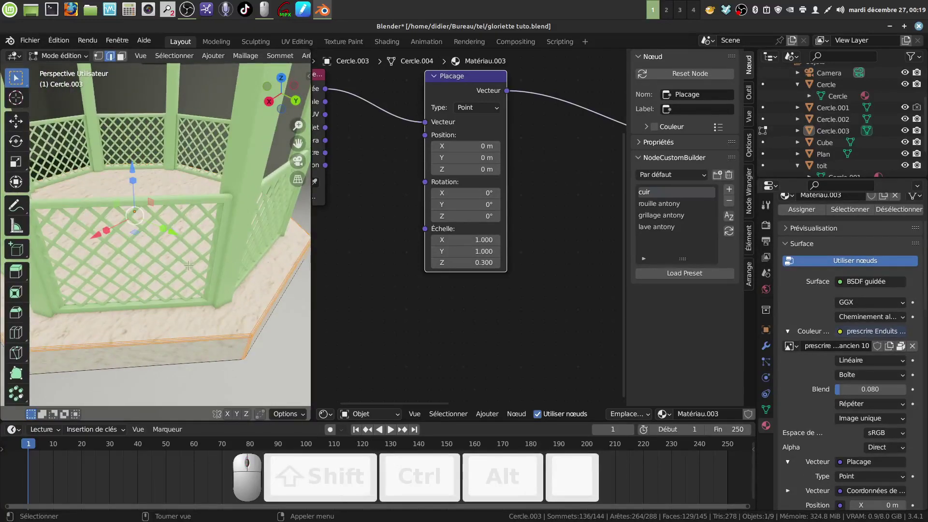
With mapping Scale Z at 0.3, add a second empty material slot to the base
key(a)
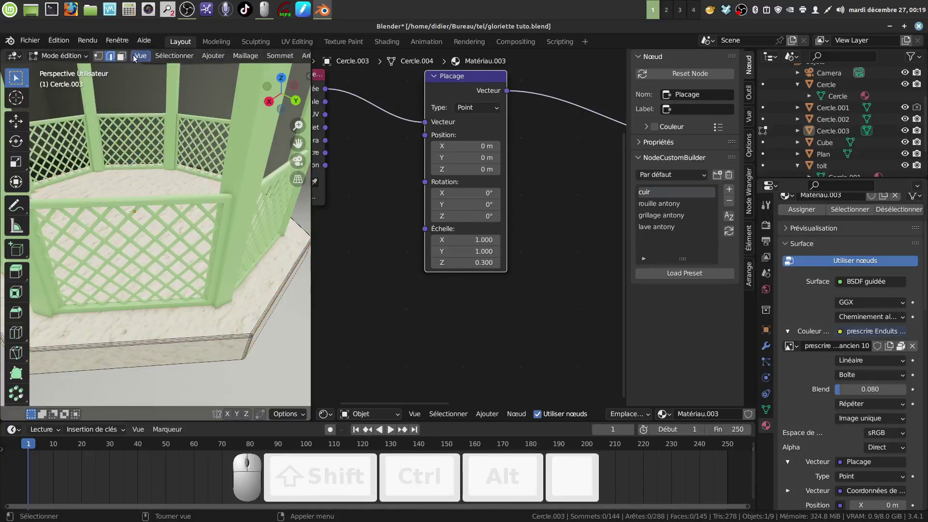
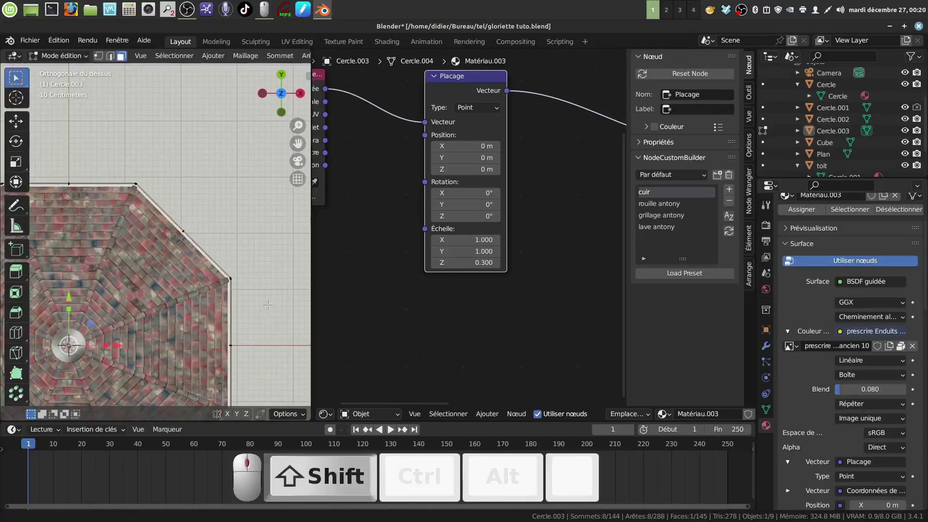
scroll(up, 3)
click(921, 225)
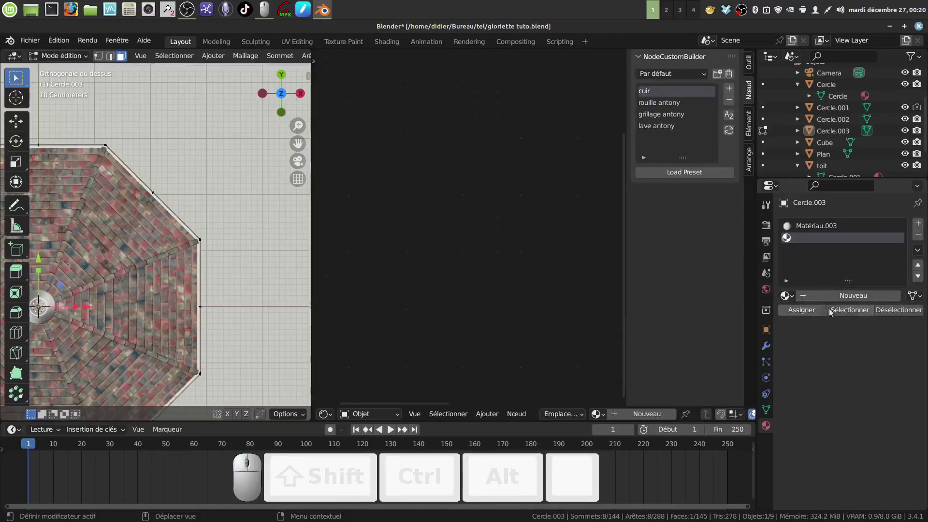
Create Matériau.004 with an image texture as its base colour
click(847, 299)
scroll(down, 3)
click(845, 356)
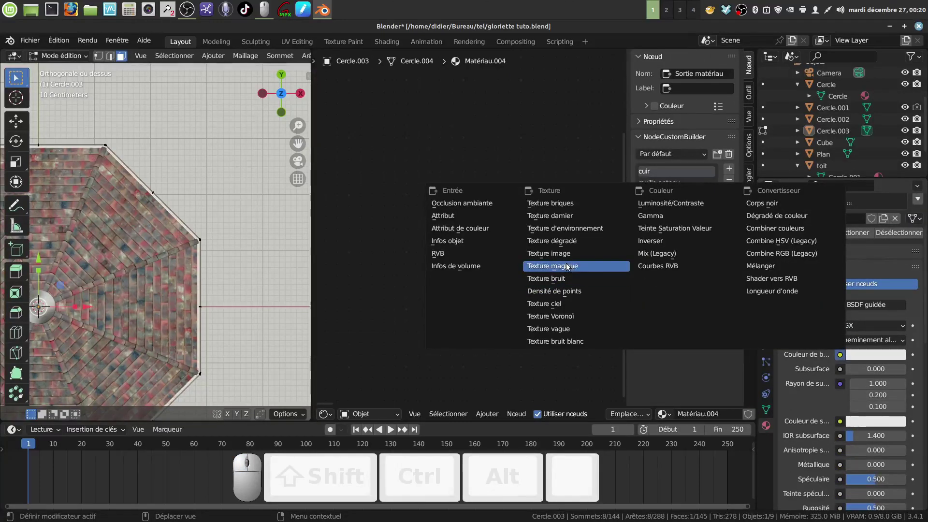
click(564, 254)
scroll(up, 3)
middle_click(799, 313)
click(799, 313)
Drive the texture by texture coordinates and lower specular to 0.032, roughness about 0.516
scroll(down, 3)
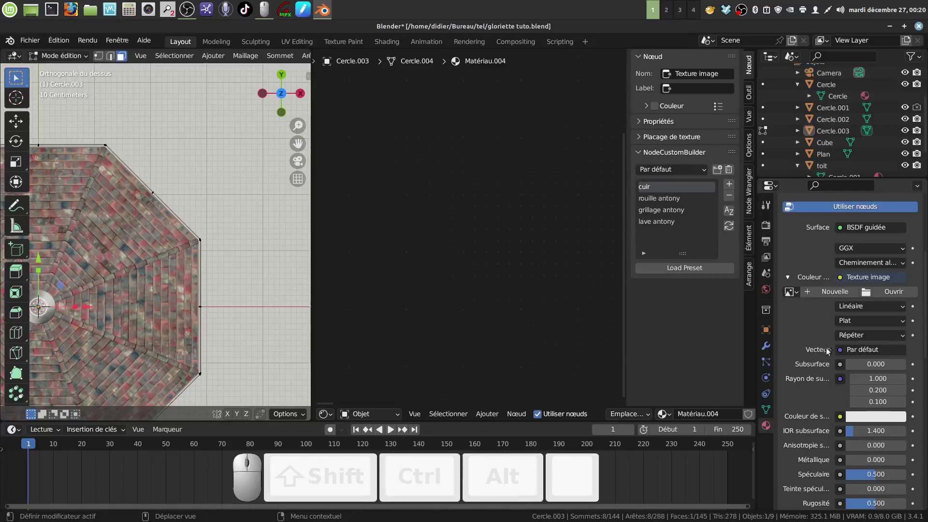
click(842, 352)
click(556, 277)
scroll(down, 3)
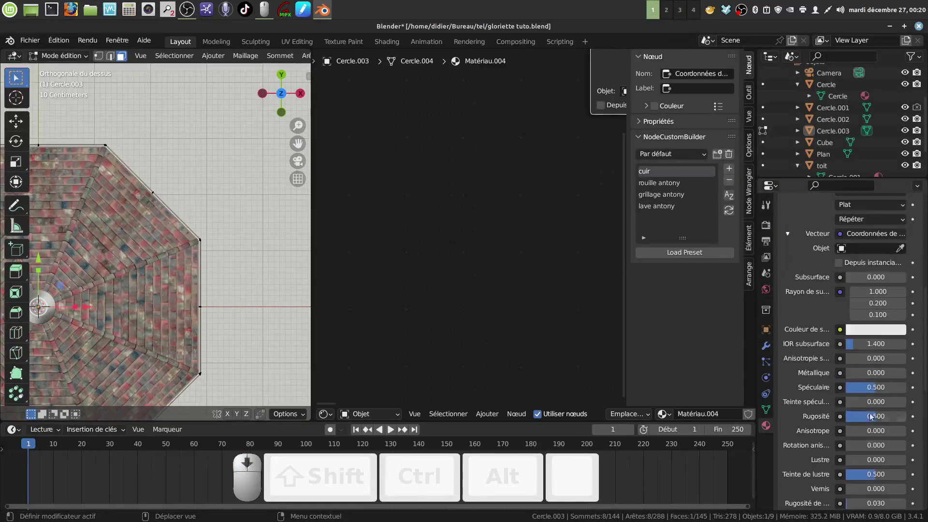
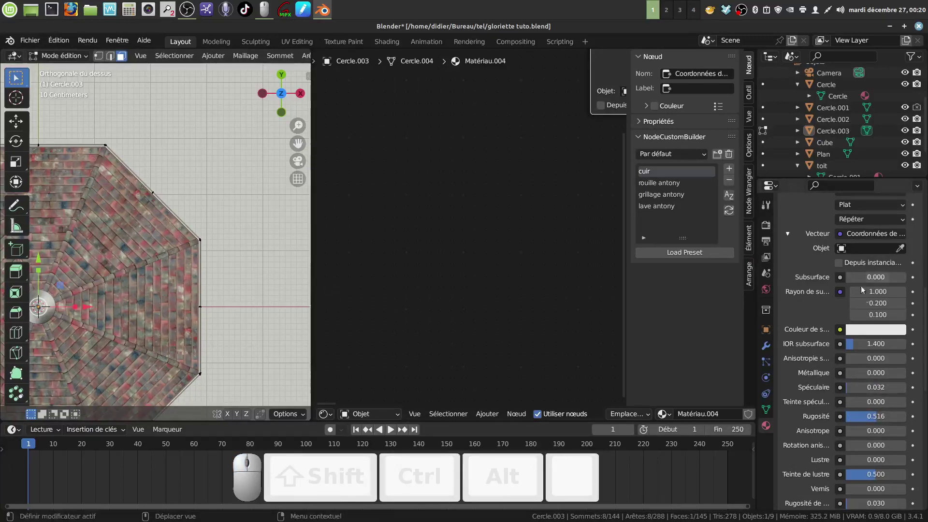
scroll(up, 3)
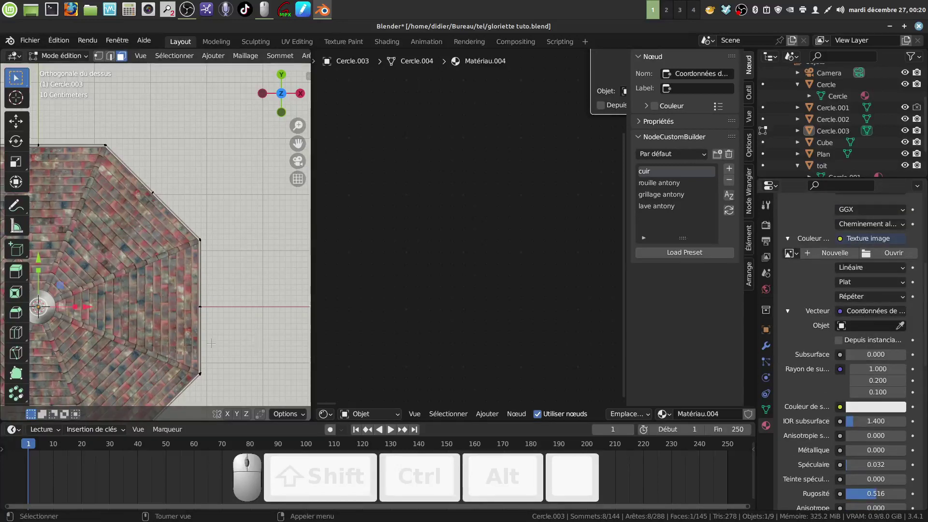
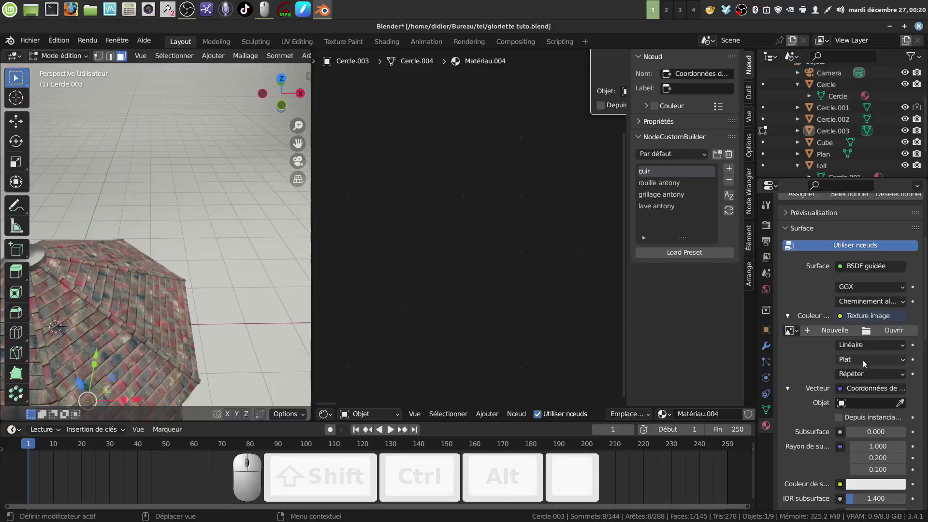
Load 'nettoyer pierre naturelle.jpg' from the gloriette folder into the base material's image texture
click(867, 335)
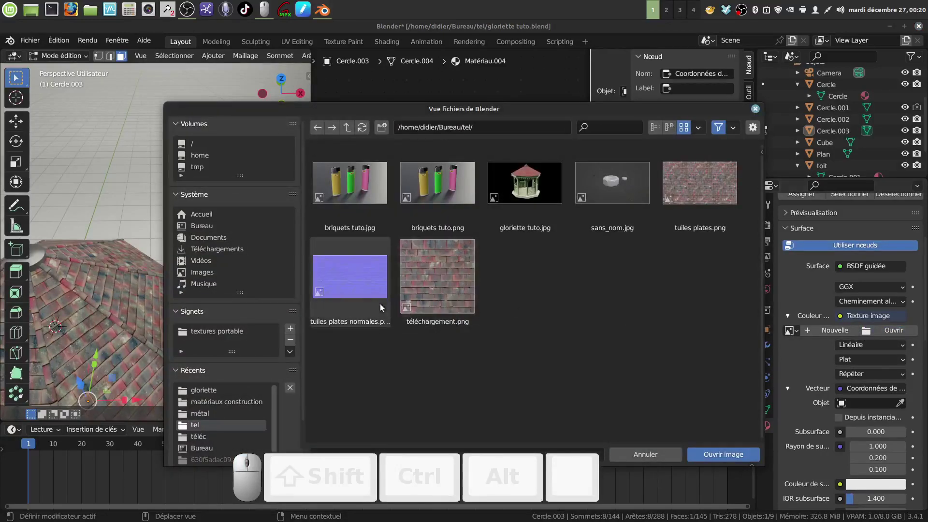
click(213, 392)
scroll(down, 3)
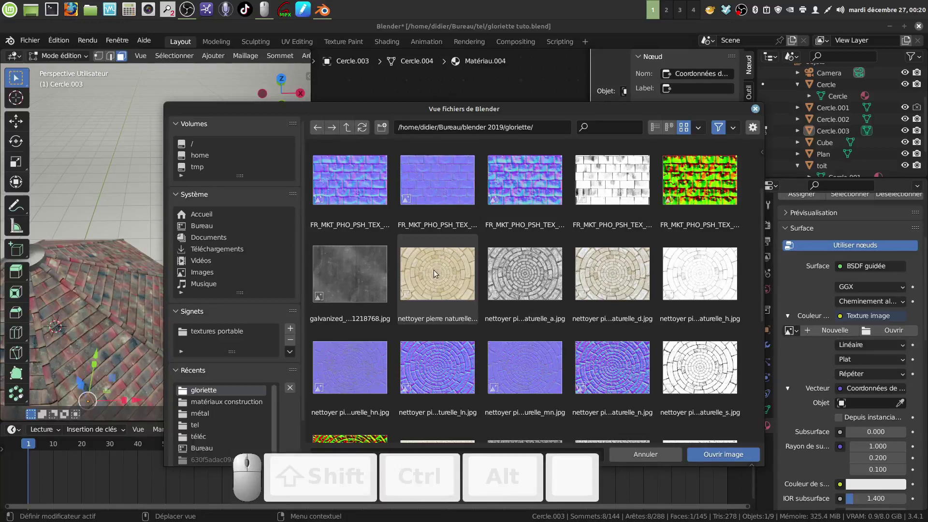
click(439, 276)
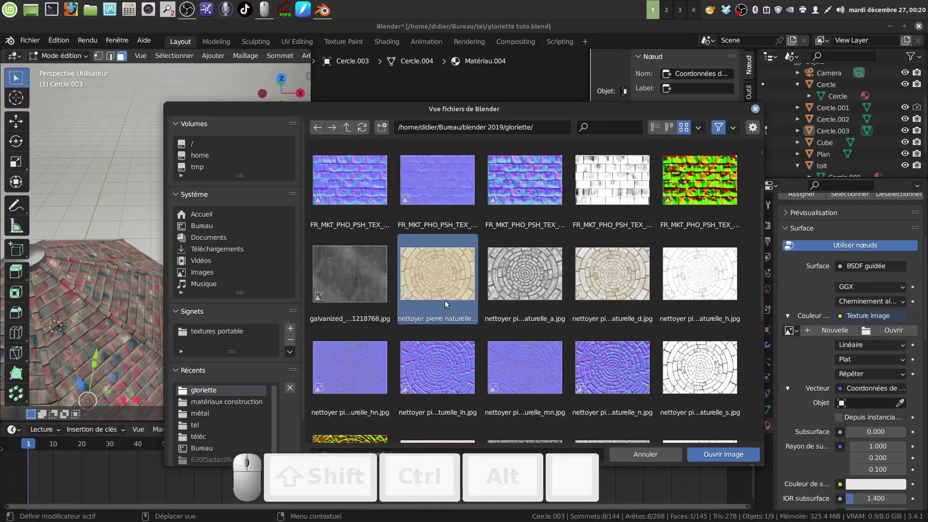
click(722, 459)
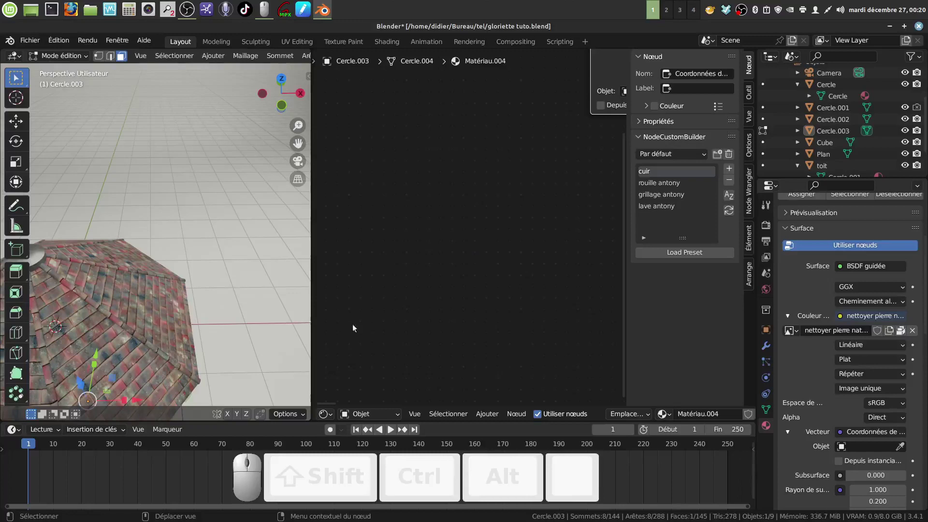
Switch the area to the UV Editor and project the base's UVs from view (bounds)
scroll(down, 3)
scroll(down, 3)
middle_click(547, 307)
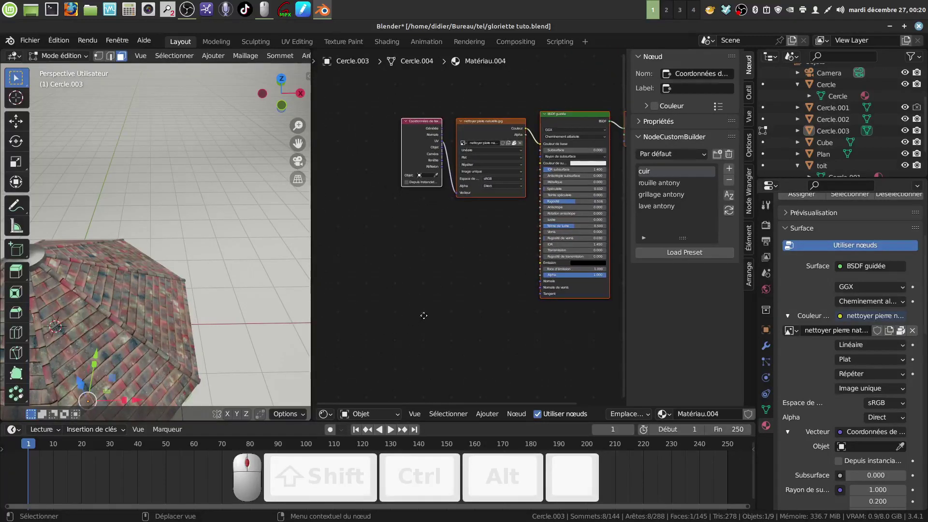
middle_click(396, 348)
click(335, 417)
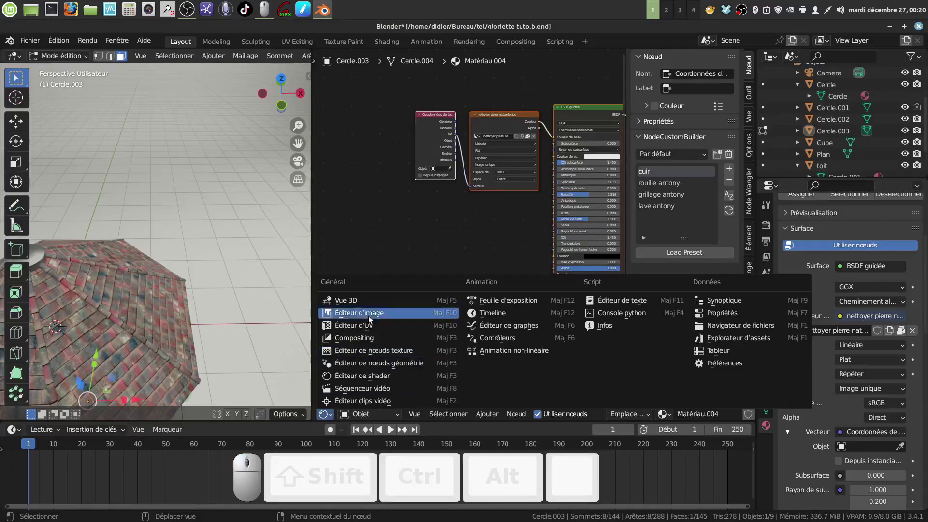
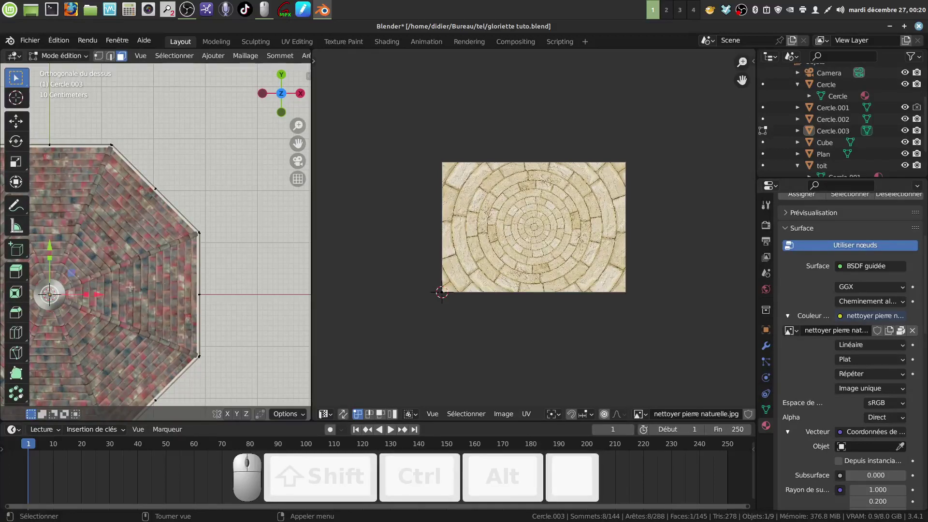
key(u)
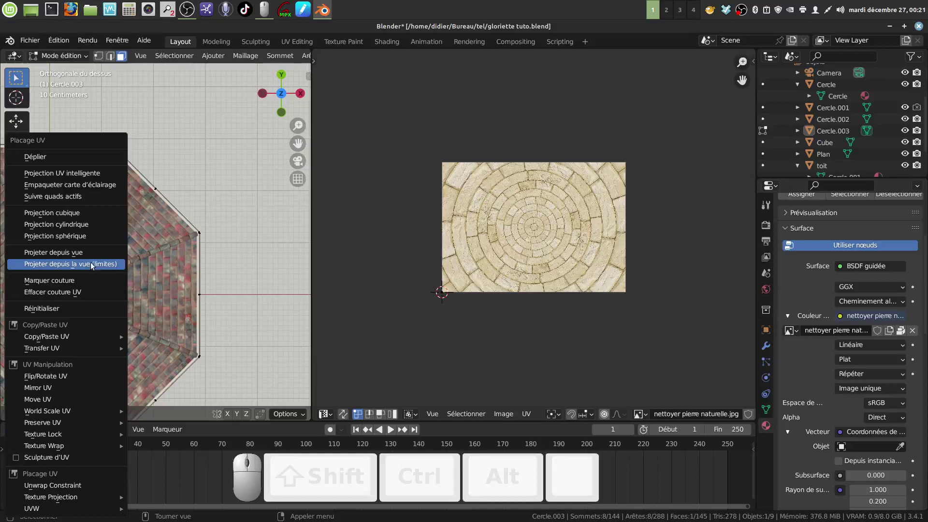
click(86, 257)
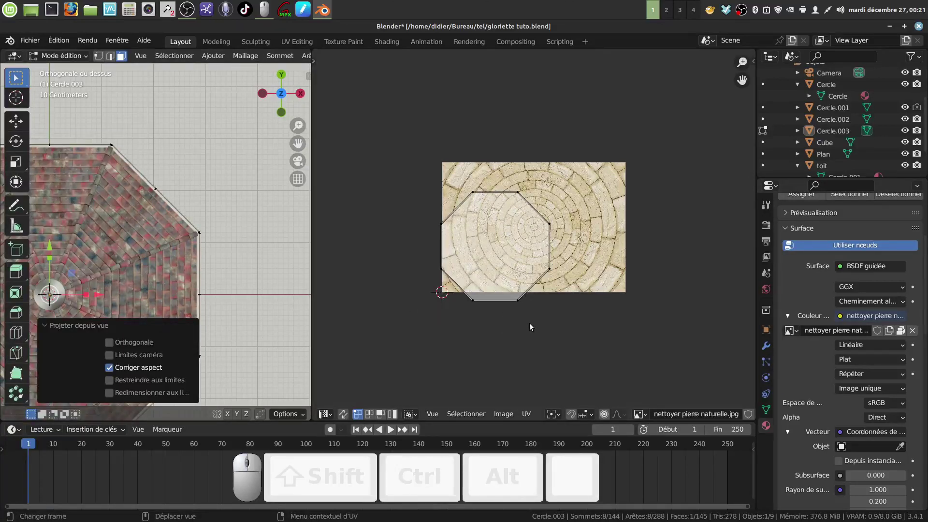
Move and scale the octagonal UV outline (about 1.18×) to sit over the concentric stone rings
key(a)
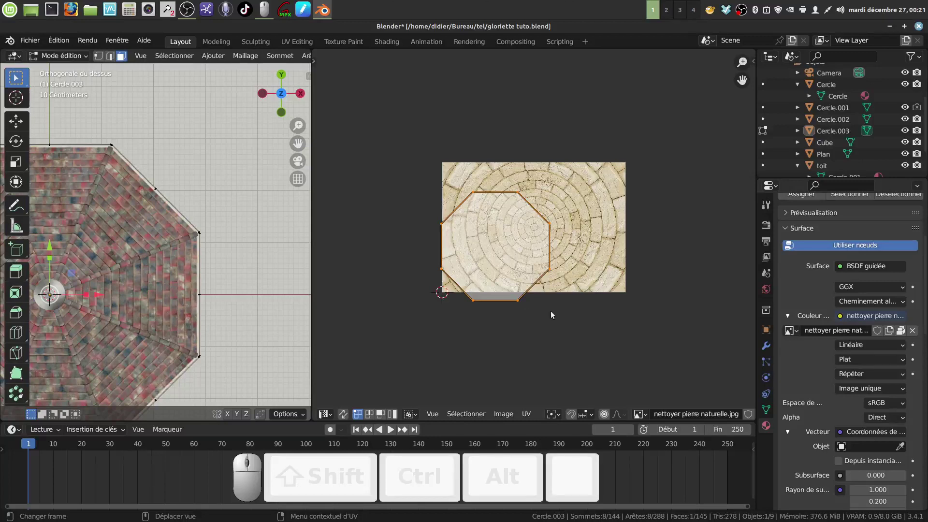
key(g)
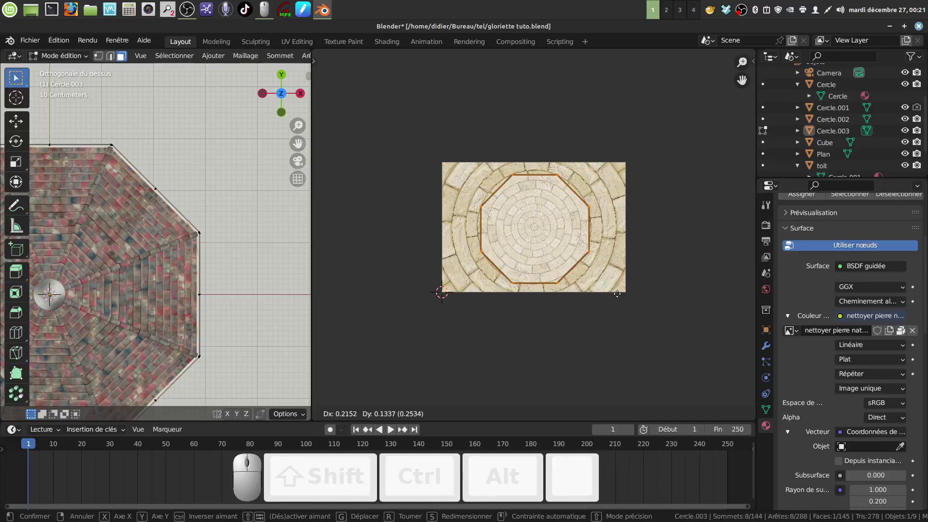
click(619, 297)
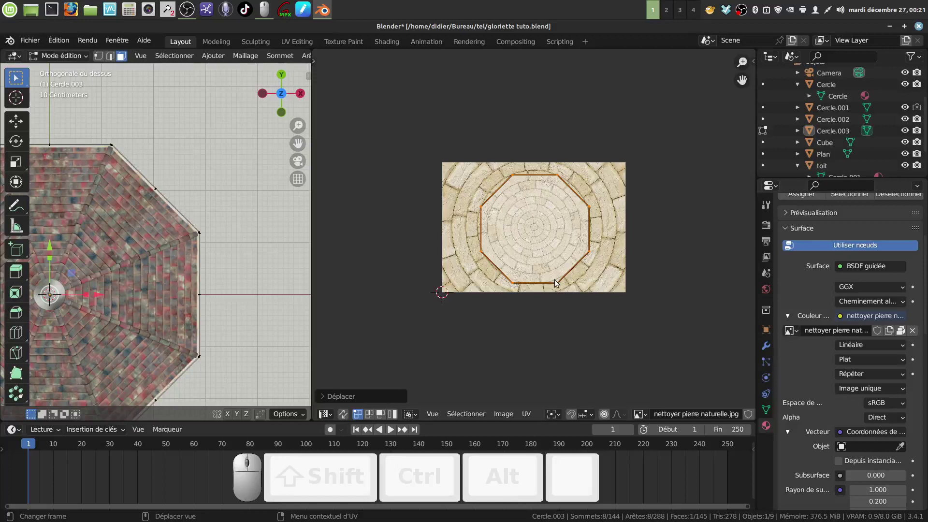
key(g)
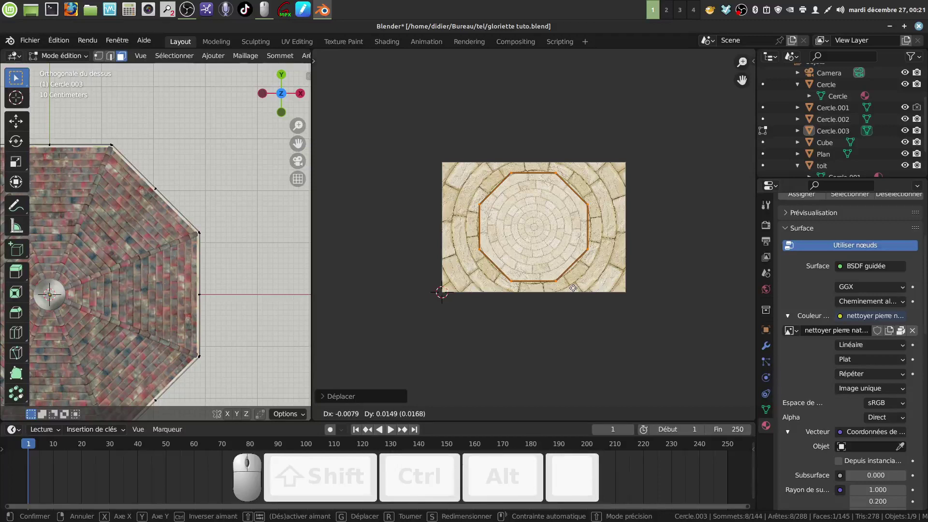
click(577, 291)
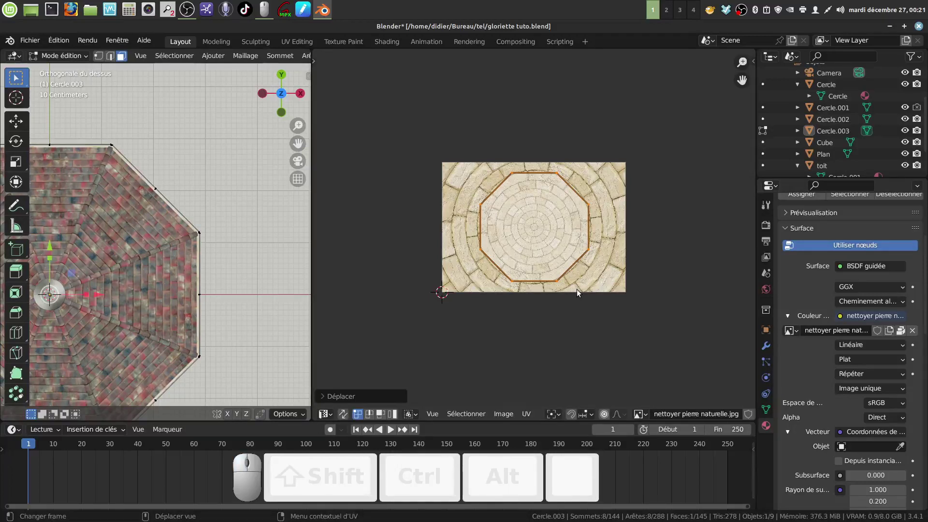
key(s)
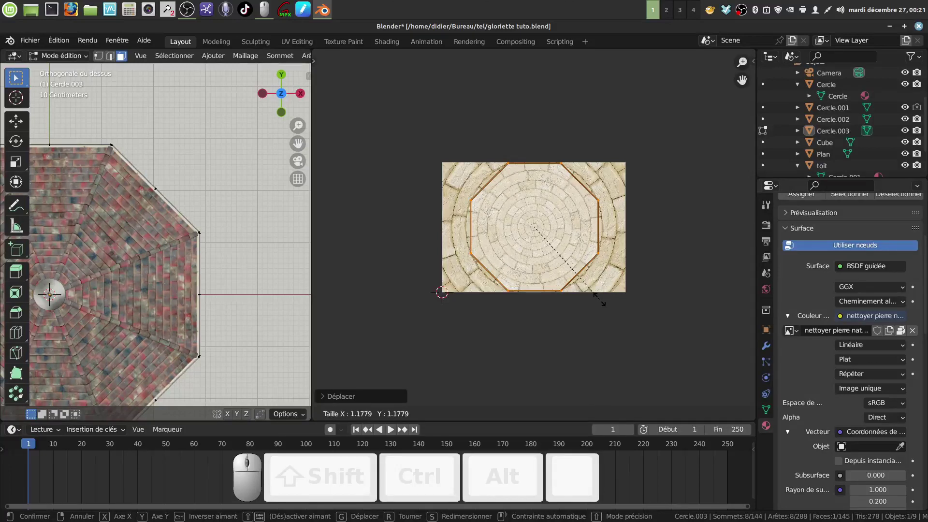
click(601, 303)
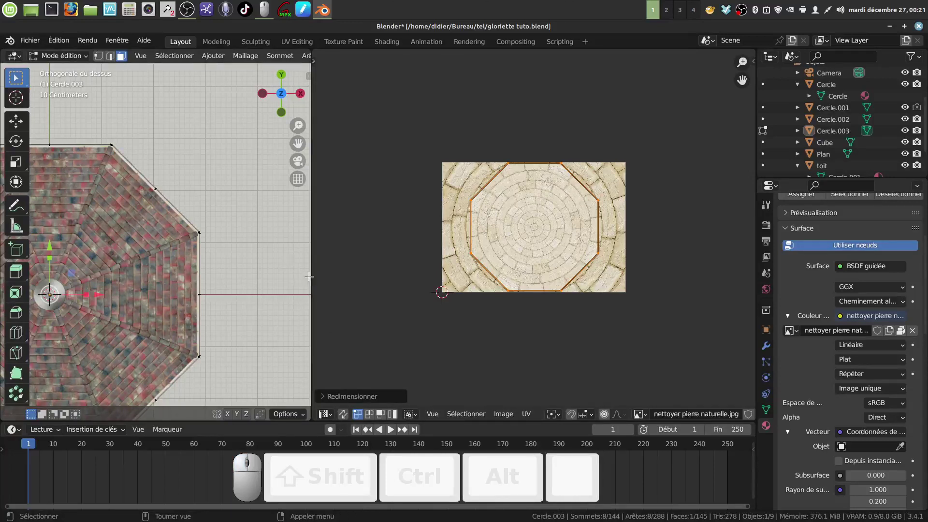
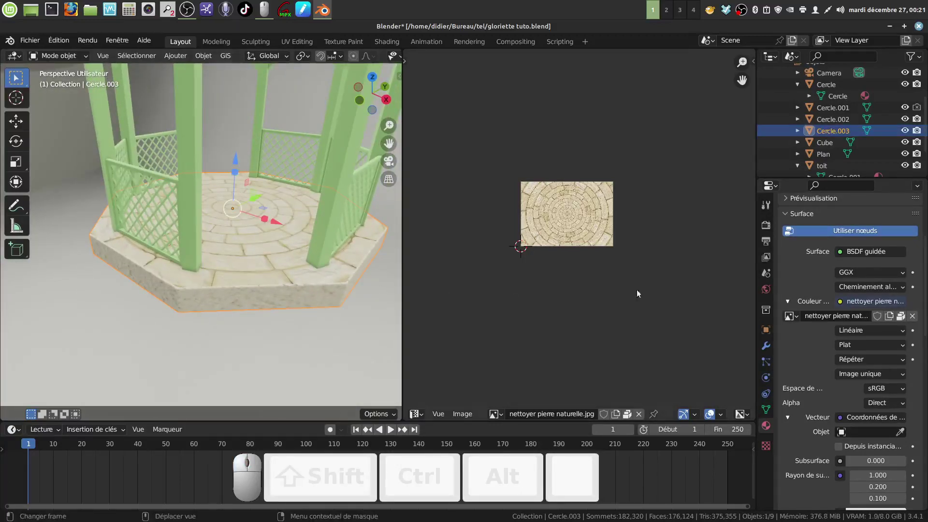
Orbit and zoom around the gazebo floor to check the concentric stone paving from several sides
scroll(up, 3)
middle_click(829, 230)
click(832, 241)
scroll(down, 3)
drag(880, 410, 252, 225)
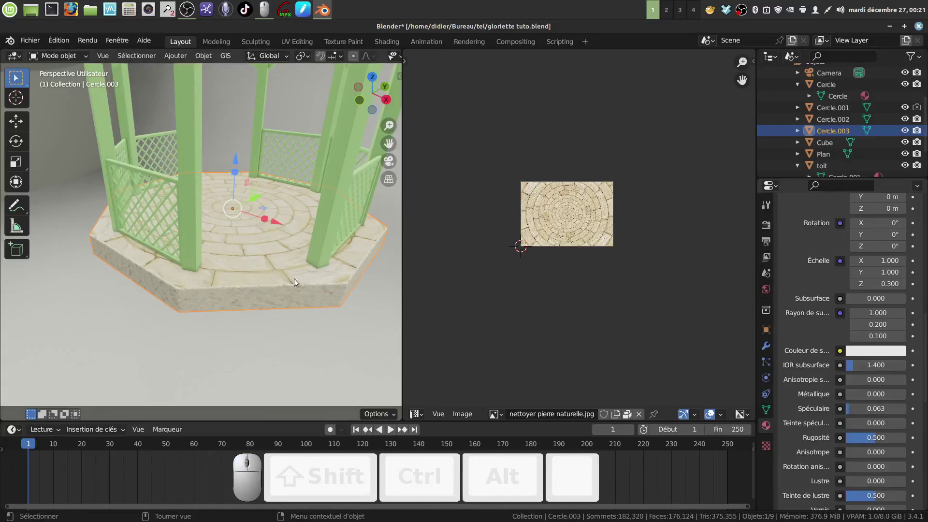
middle_click(315, 240)
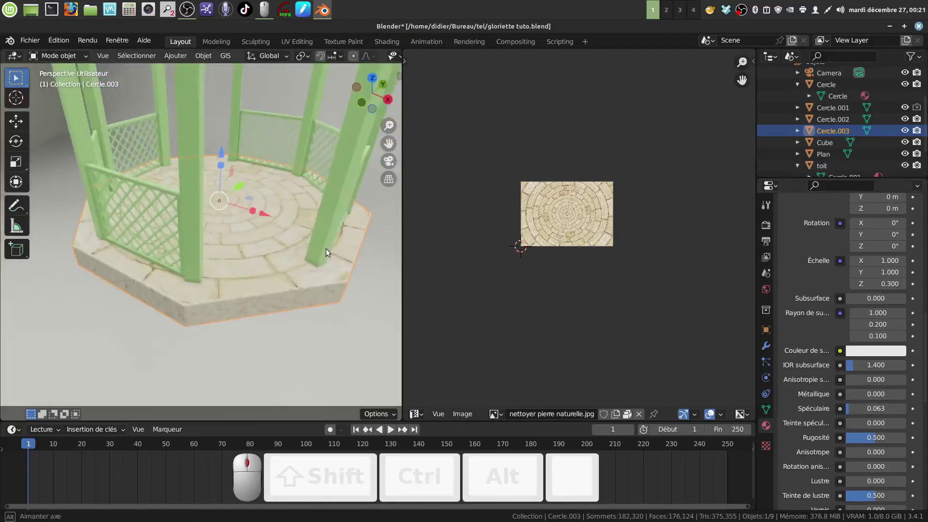
scroll(up, 3)
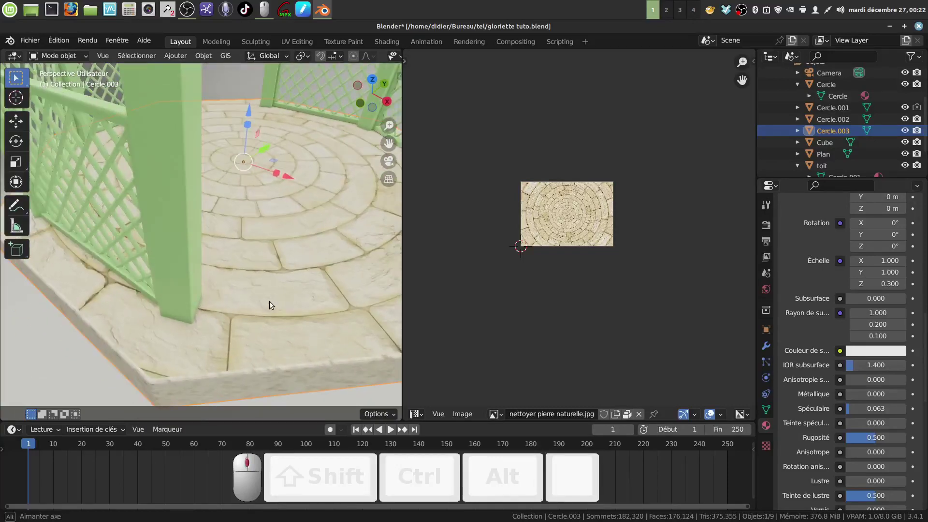
middle_click(217, 278)
scroll(down, 3)
middle_click(467, 256)
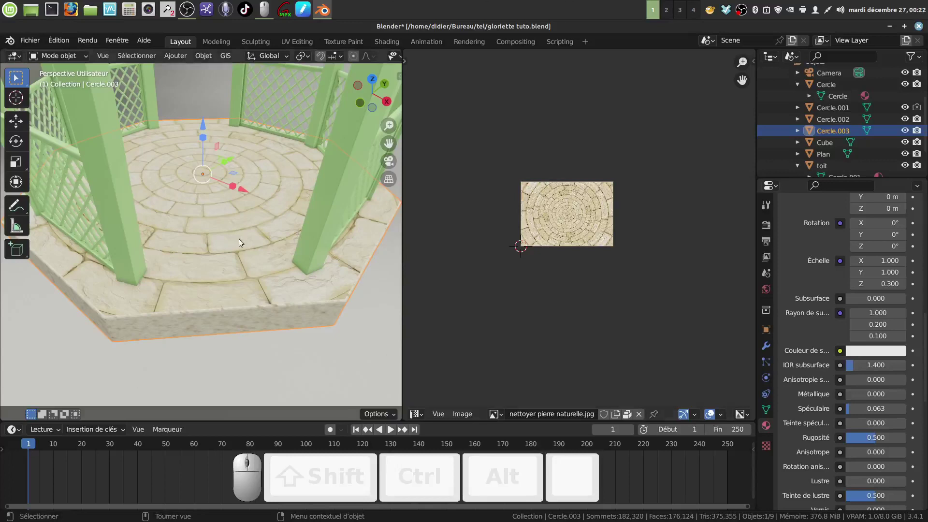
Return the area to the Shader Editor, frame all nodes, then minimise Blender to the desktop
click(424, 417)
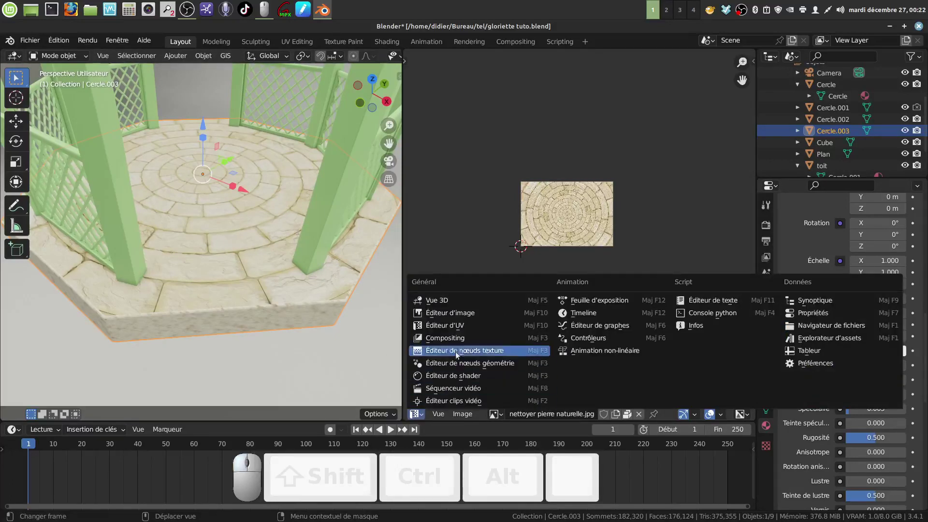
middle_click(483, 380)
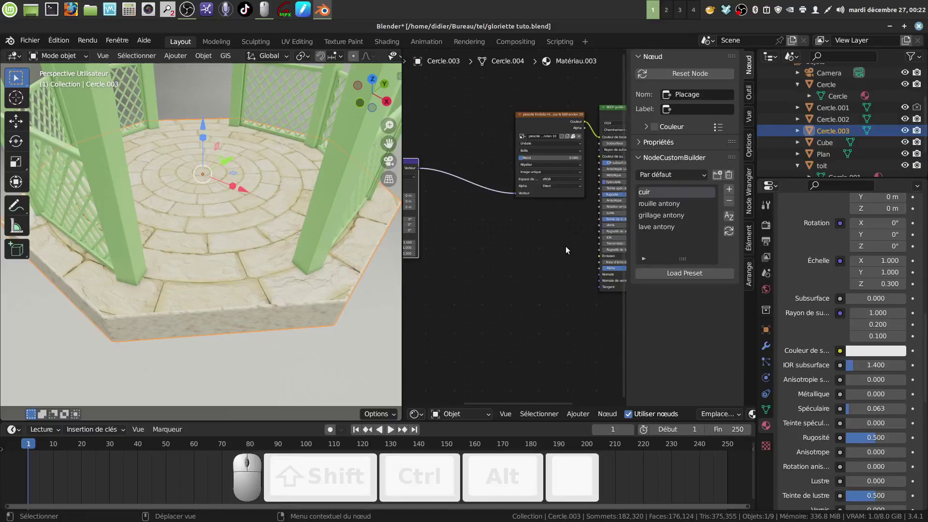
key(n)
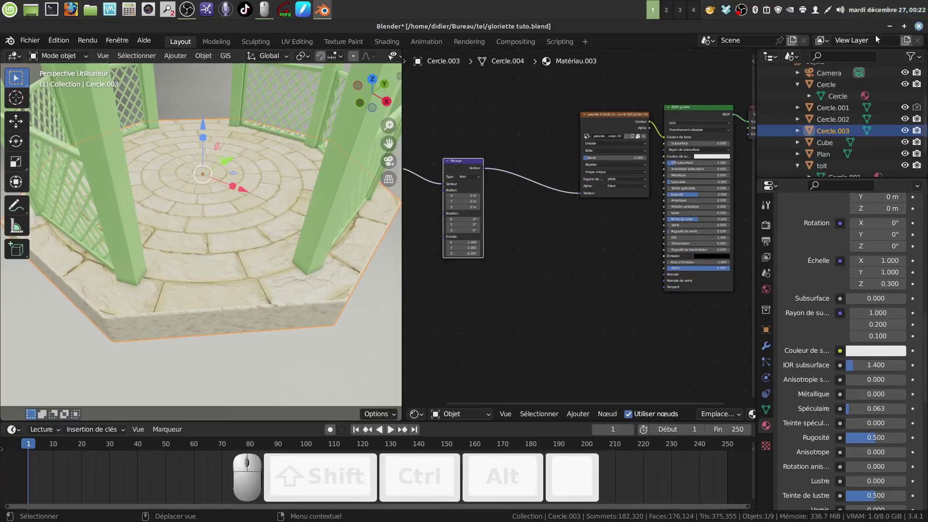
click(892, 30)
click(345, 187)
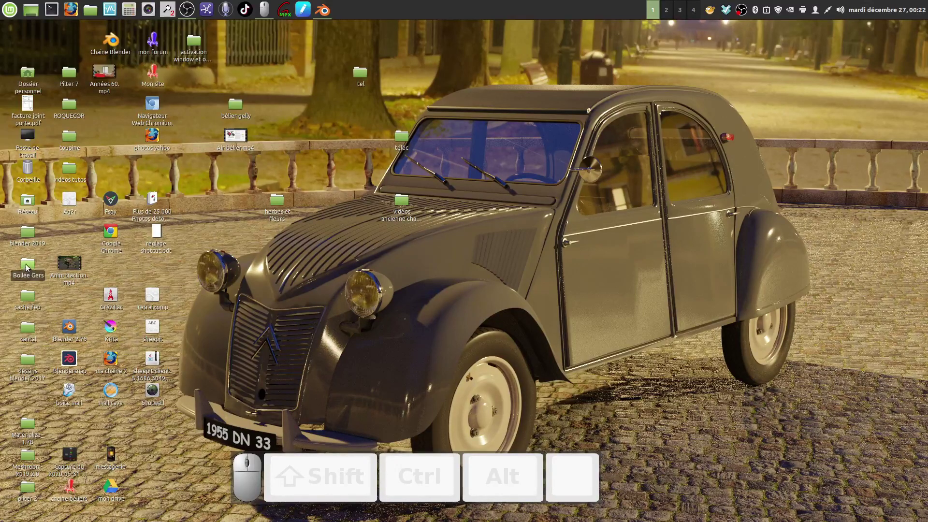
Browse to the gloriette textures folder in Nemo and preview the stone normal map image
click(29, 234)
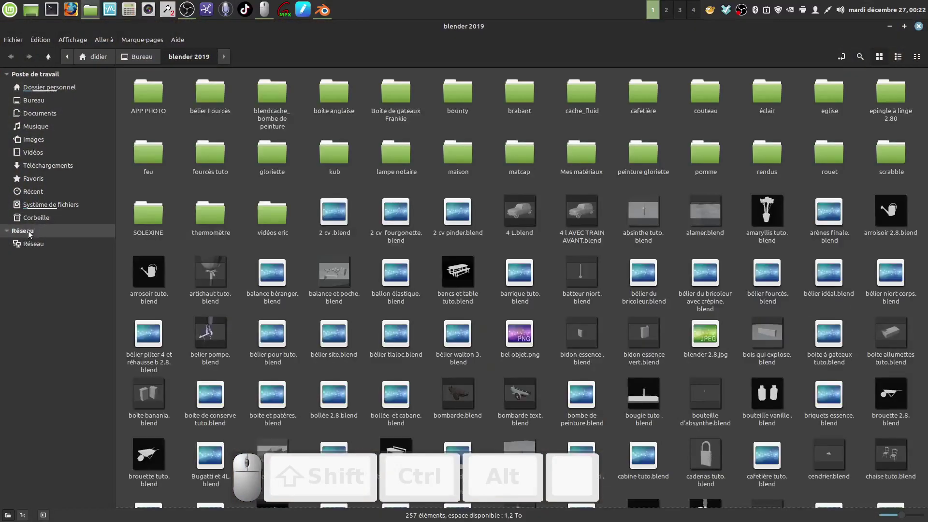
click(366, 189)
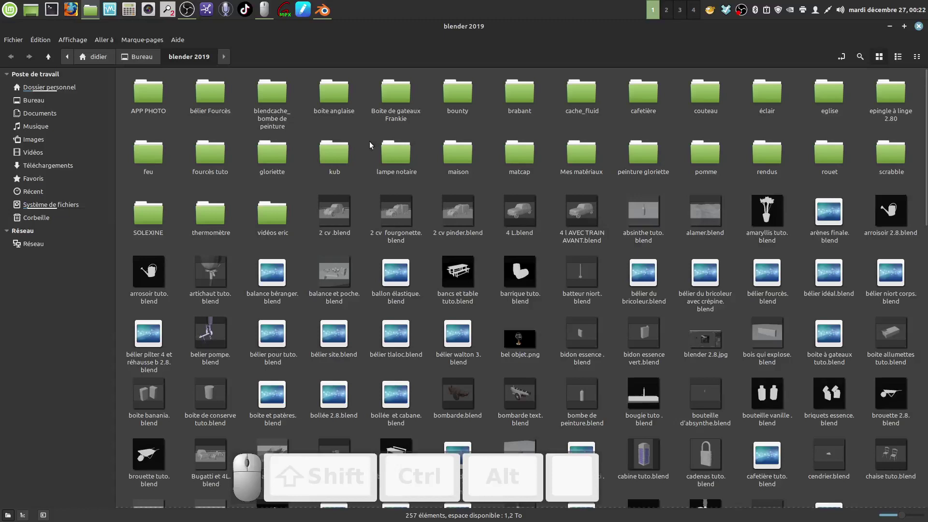
click(278, 162)
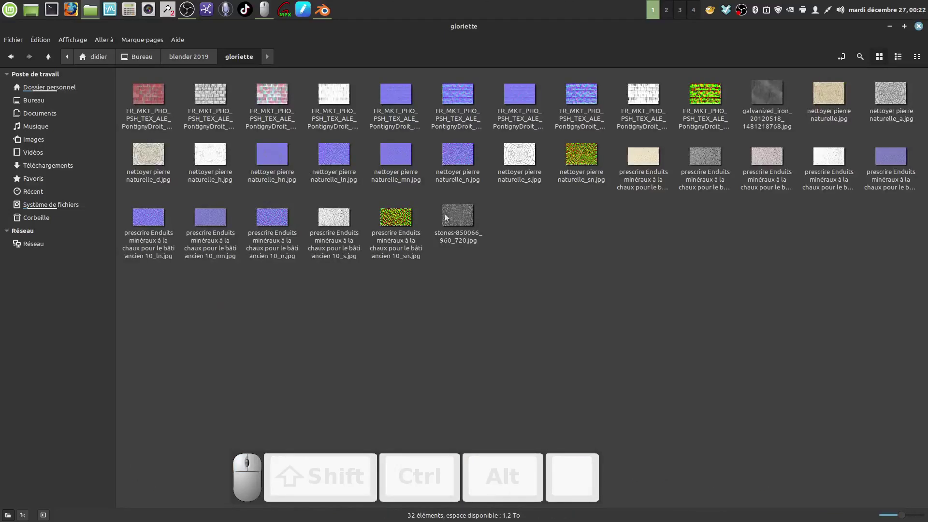
click(595, 289)
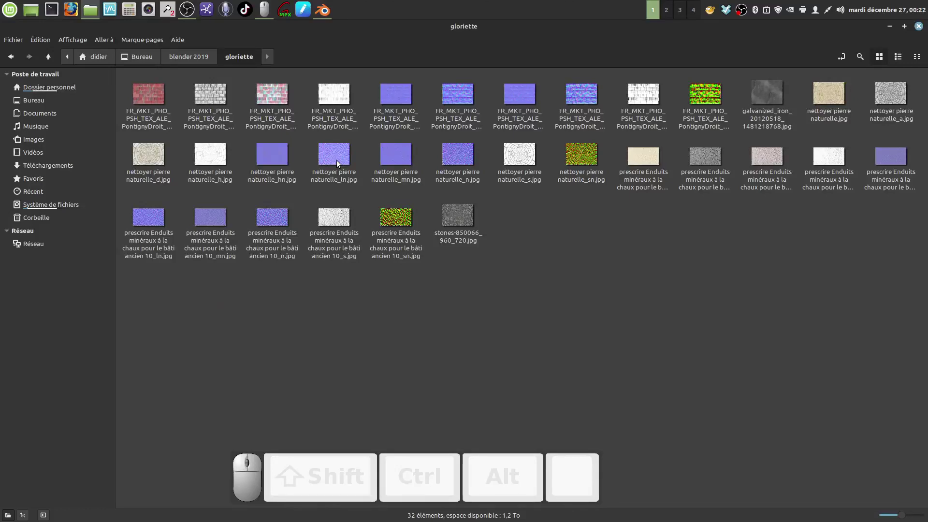
click(338, 163)
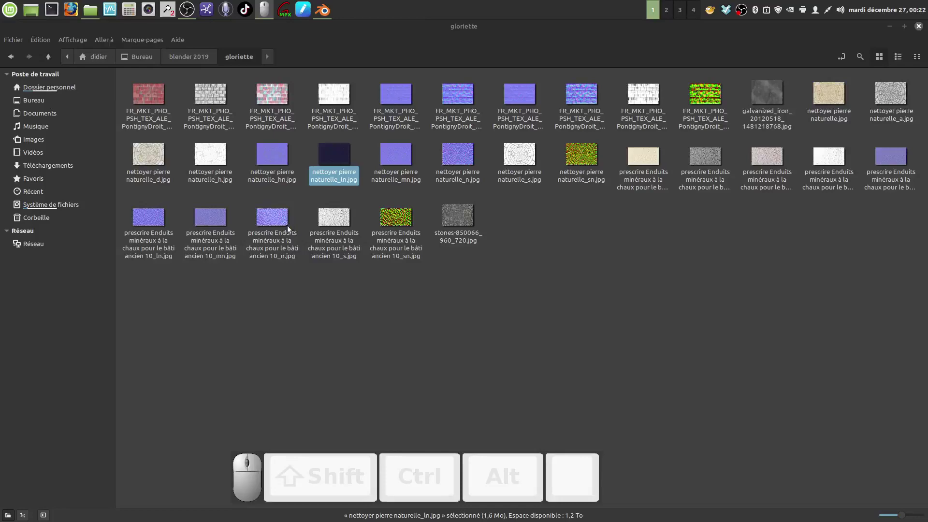
click(277, 157)
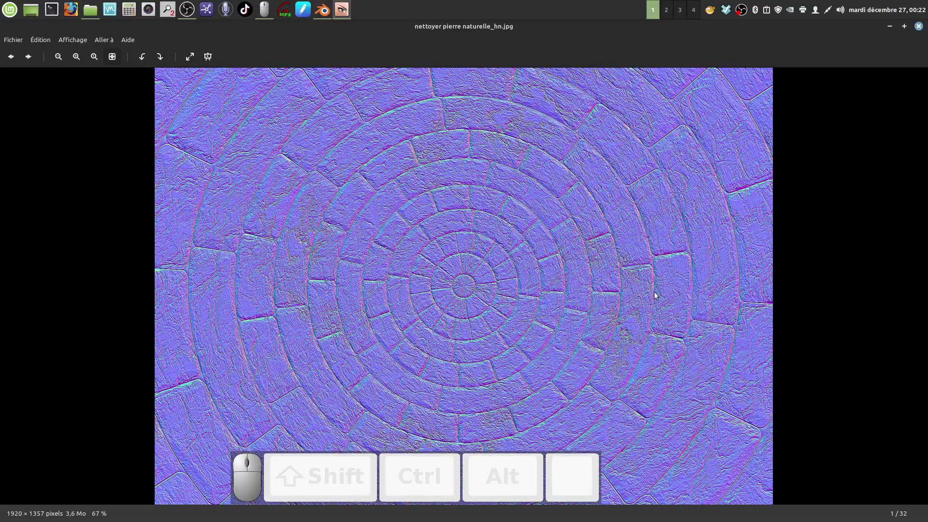
click(918, 28)
Preview the plaster height image, the circular stone diffuse image and the plain stone image in turn
click(623, 266)
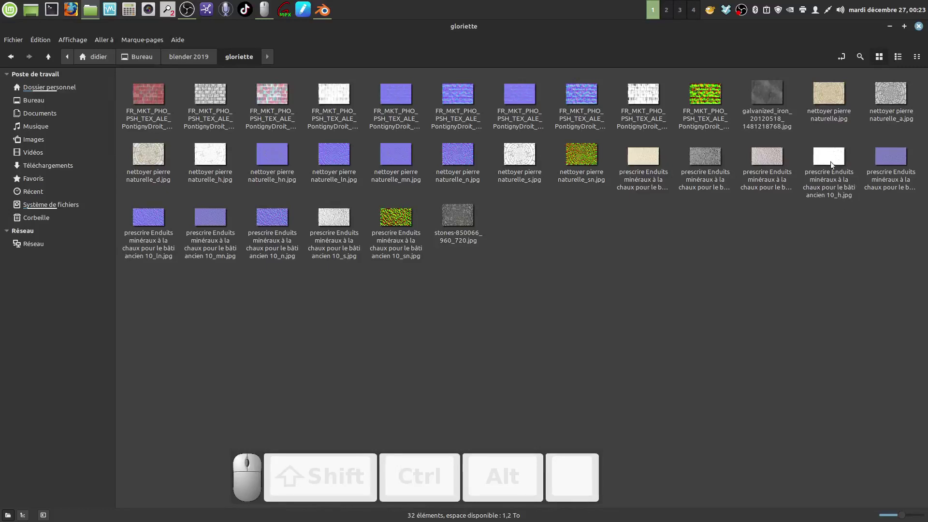
click(830, 161)
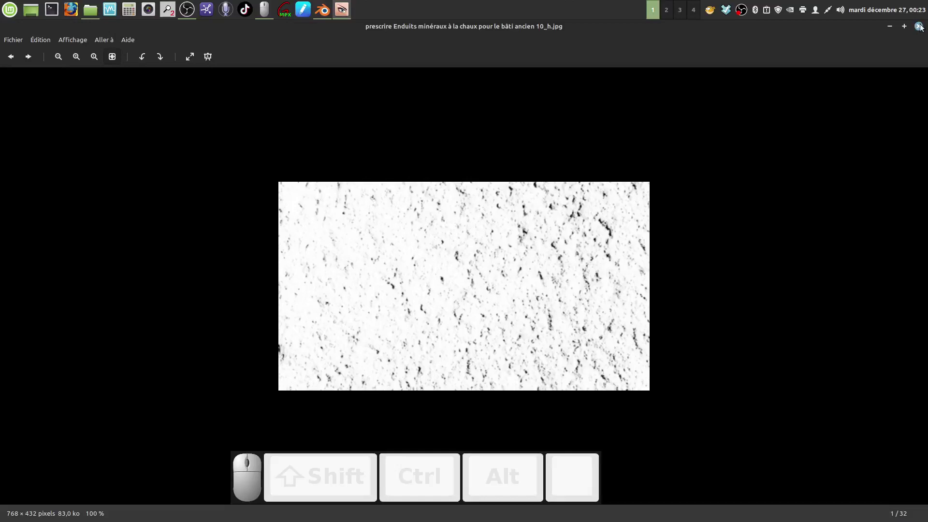
click(922, 27)
click(735, 265)
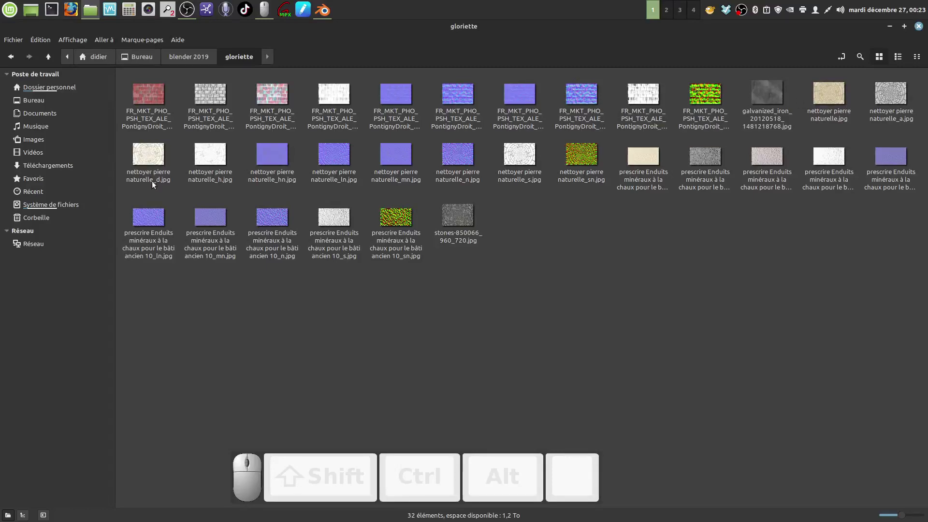
click(153, 162)
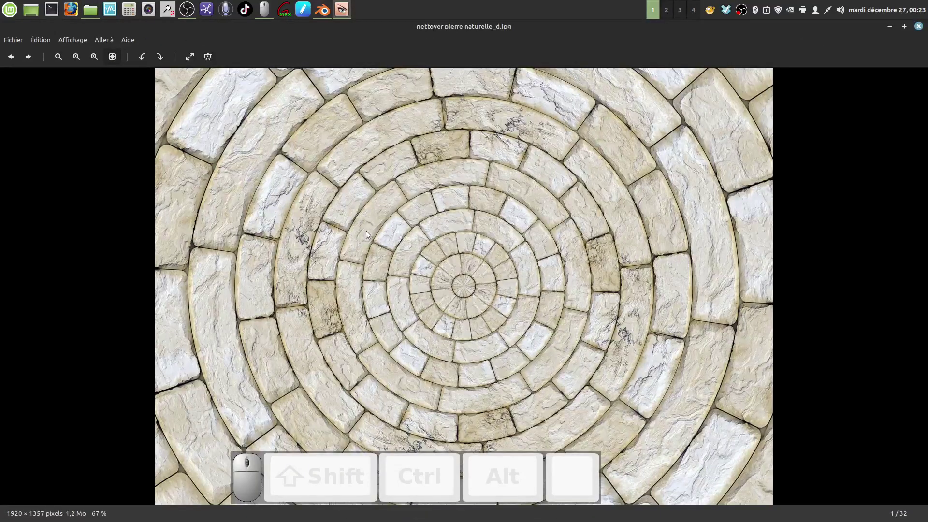
click(919, 29)
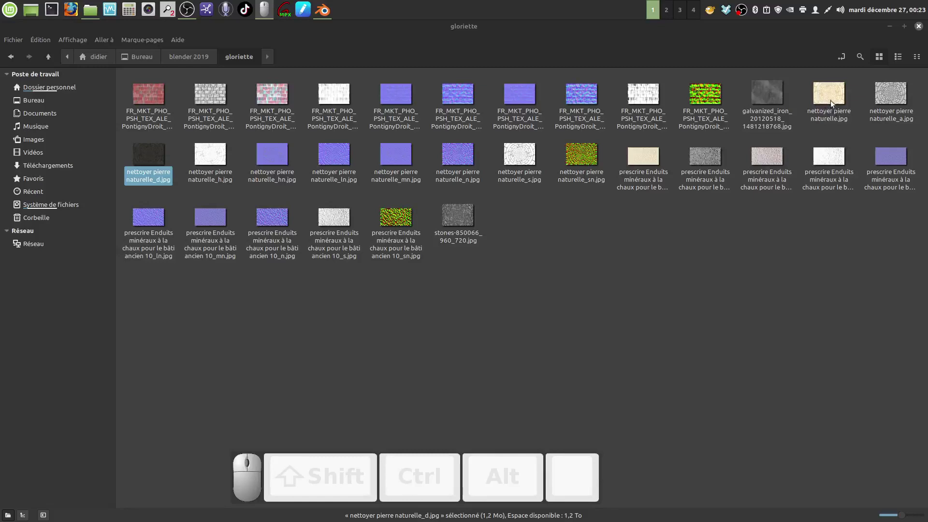
click(829, 95)
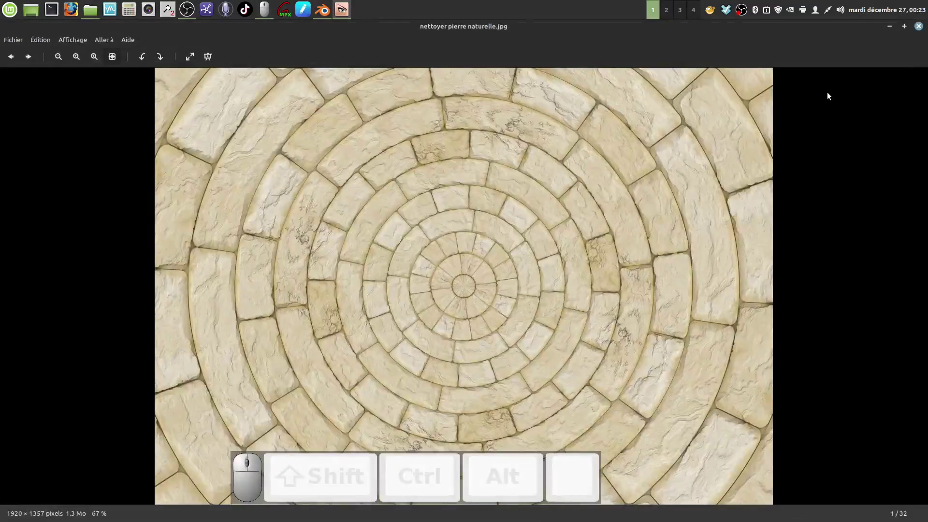
click(922, 30)
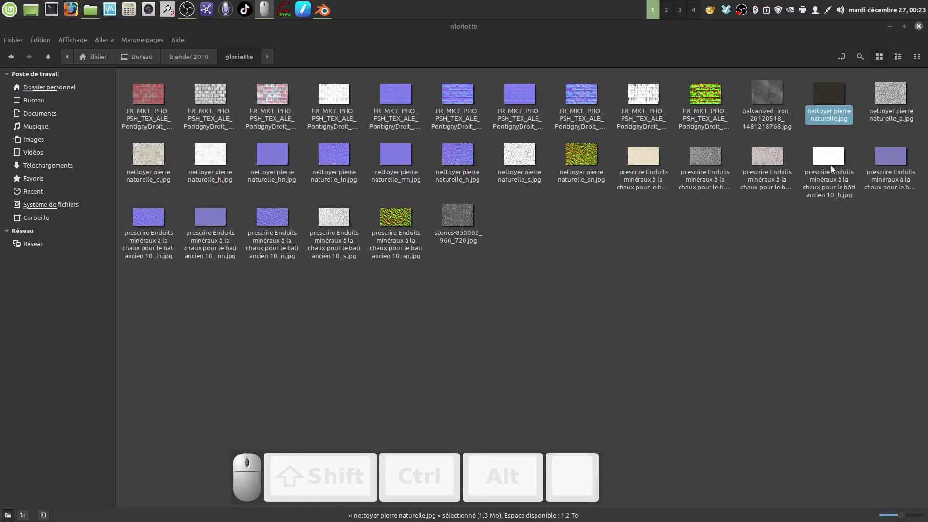
Preview the plaster 10_h height image once more, close it and switch back to Blender
click(827, 165)
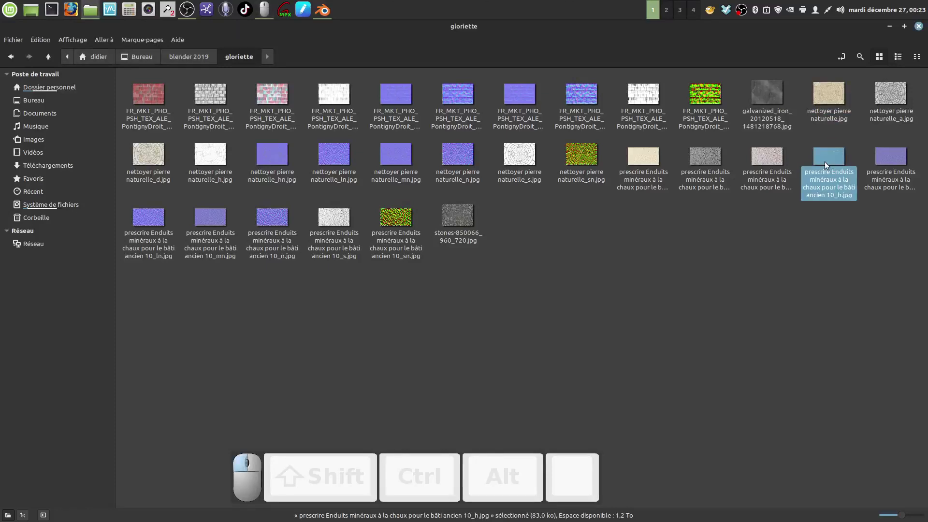
click(827, 164)
click(827, 164)
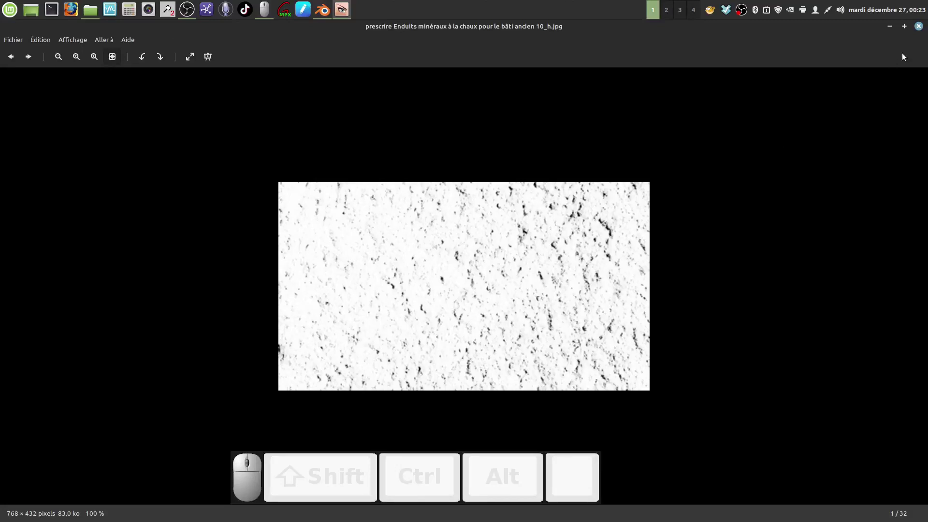
click(918, 32)
click(561, 297)
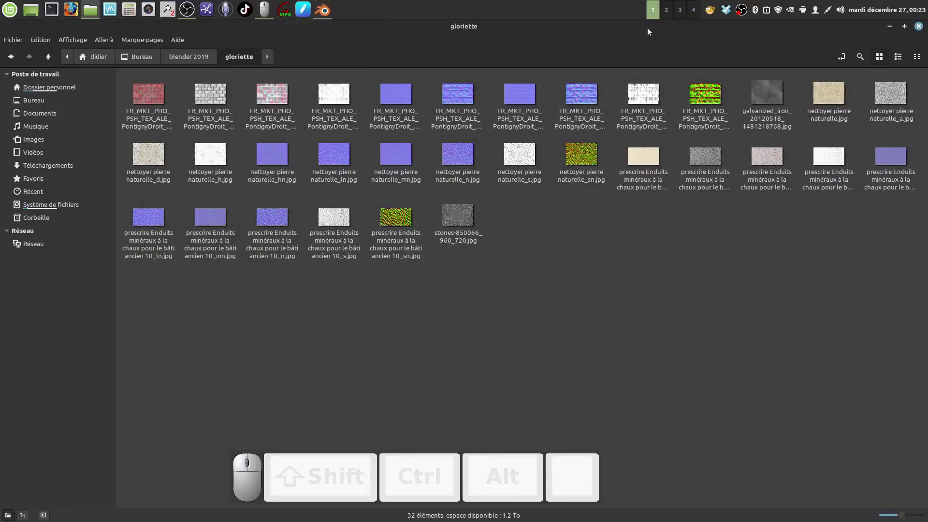
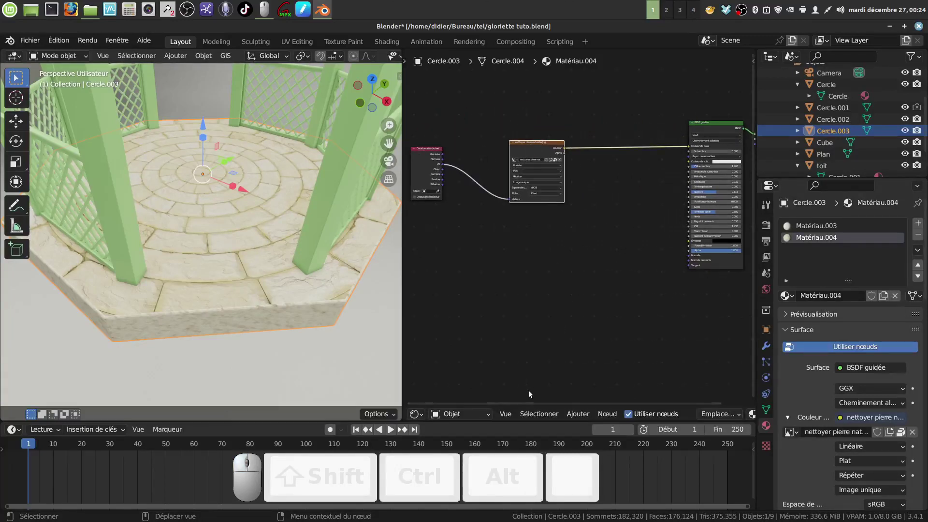
Add a second Image Texture node and place it below the stone image node
click(583, 416)
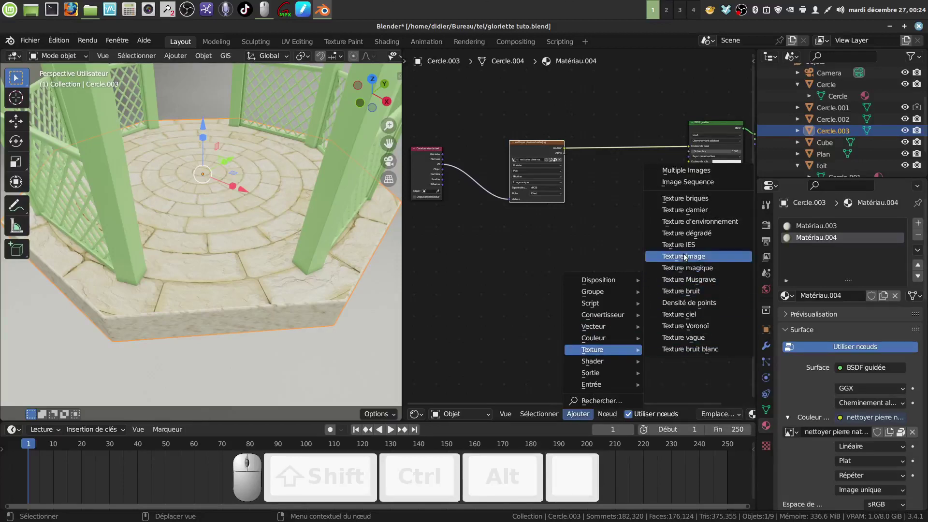
click(686, 259)
click(512, 219)
drag(444, 167, 596, 312)
scroll(up, 3)
Add a Normal Map node, feed the new texture's colour into it and plug it into the shader's Normal
click(580, 416)
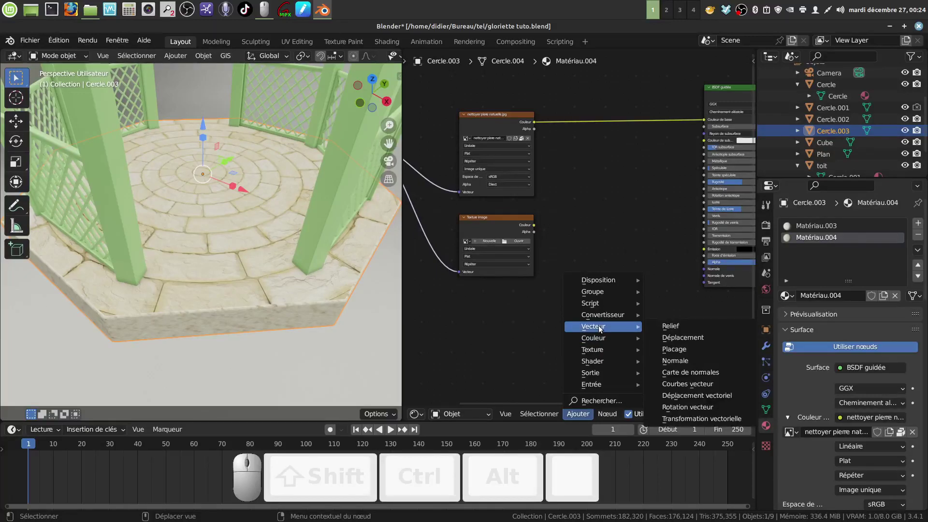
click(680, 375)
click(564, 221)
drag(535, 229, 530, 231)
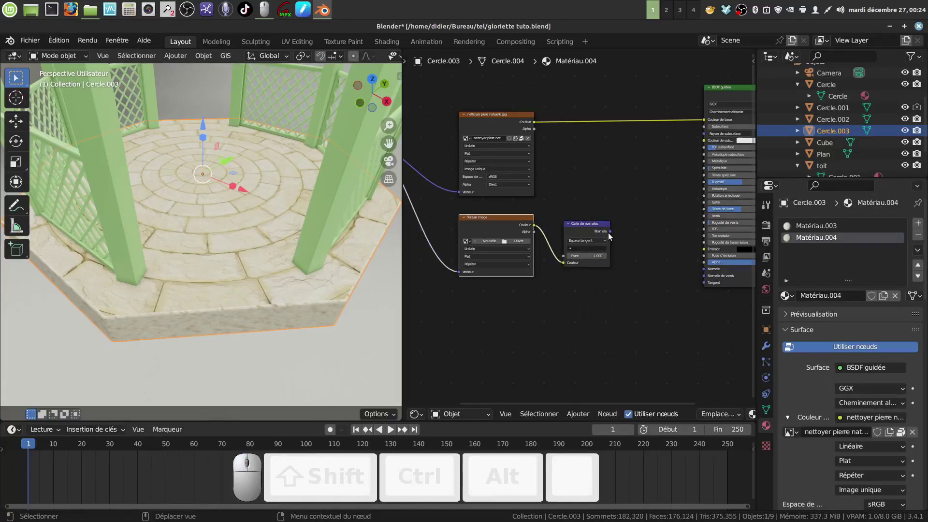
drag(615, 232, 586, 332)
scroll(up, 3)
scroll(up, 3)
Load 'nettoyer pierre naturelle_ln.jpg' into the new texture and set its colour space to Non-Color
click(560, 260)
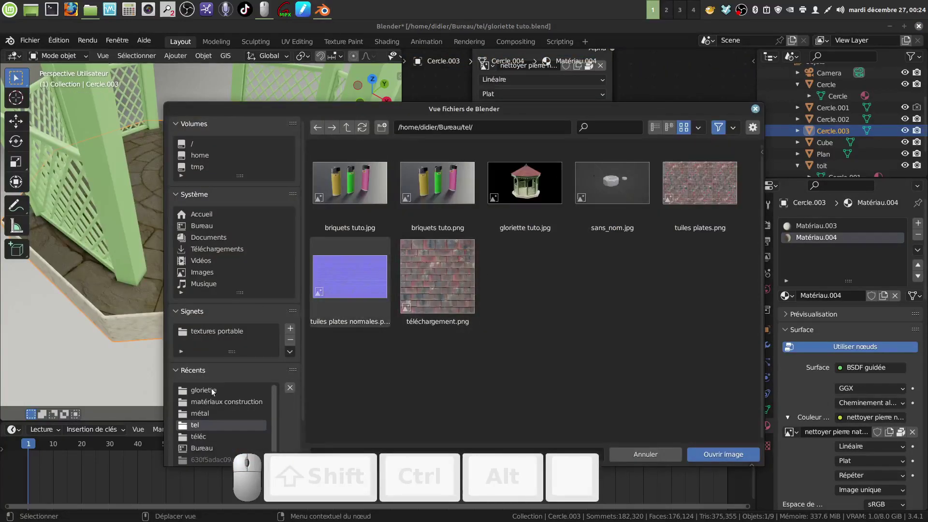
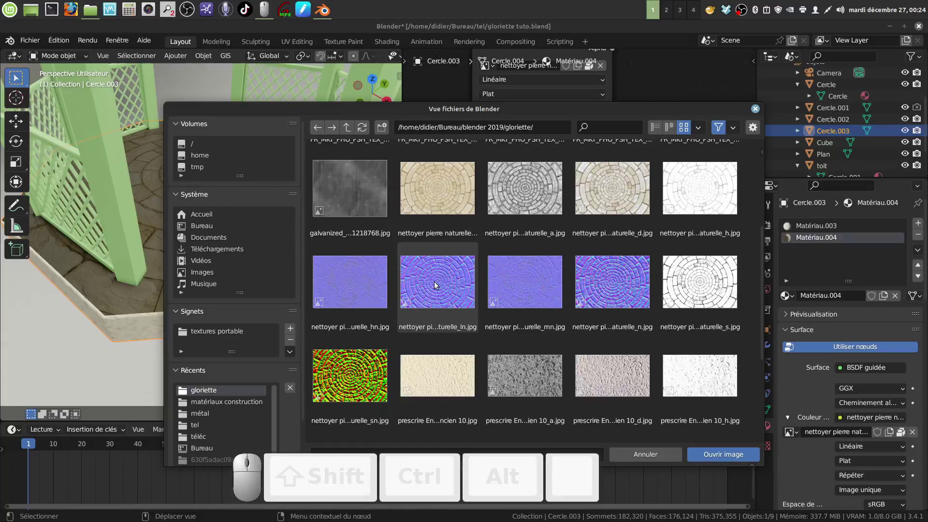
click(437, 285)
middle_click(438, 305)
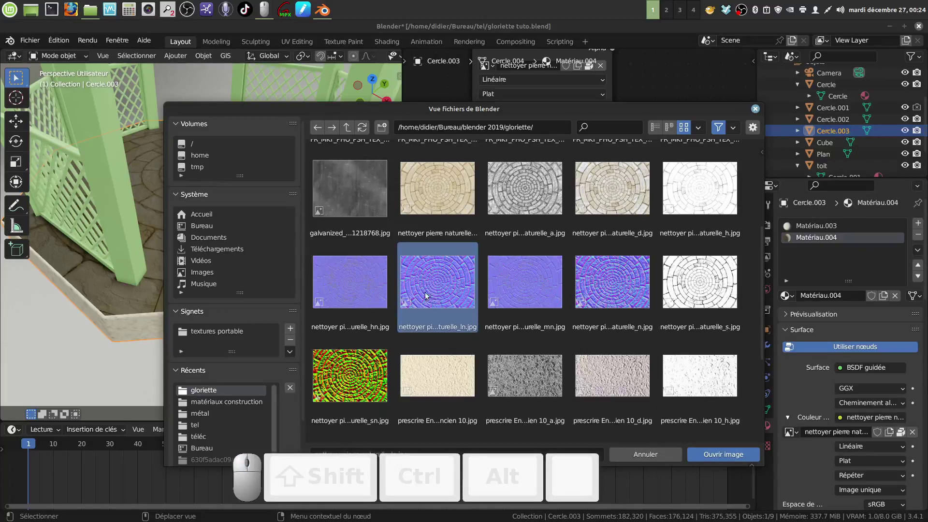
click(719, 462)
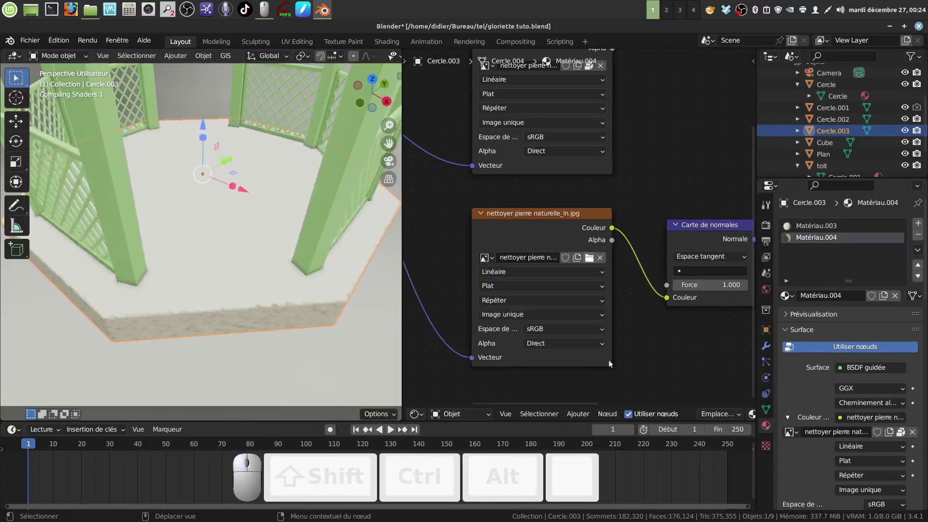
click(603, 333)
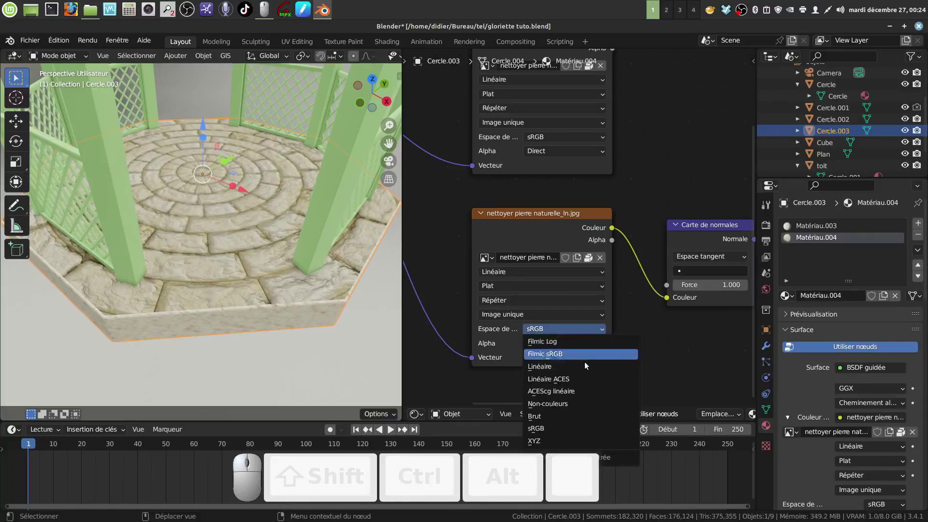
click(564, 408)
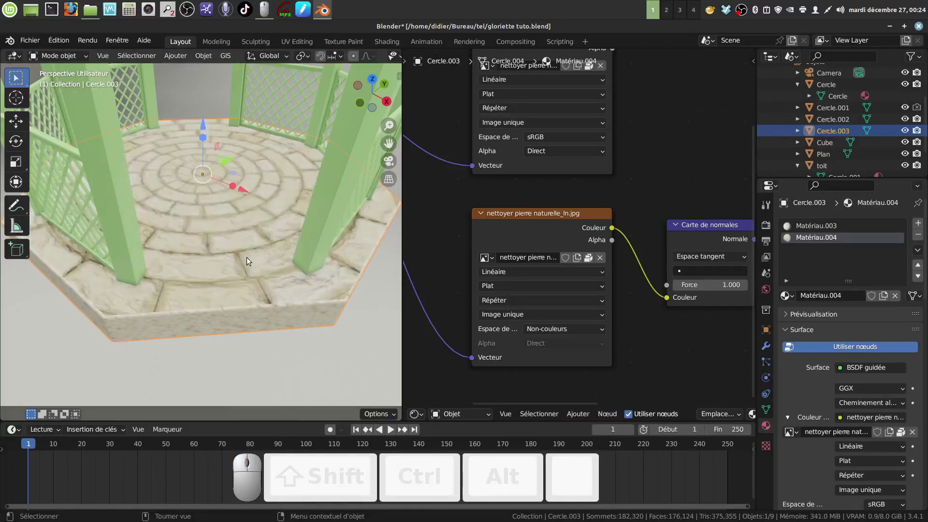
Lower the Normal Map strength to 0.8 so the stone paving shows relief
scroll(up, 3)
drag(313, 304, 609, 309)
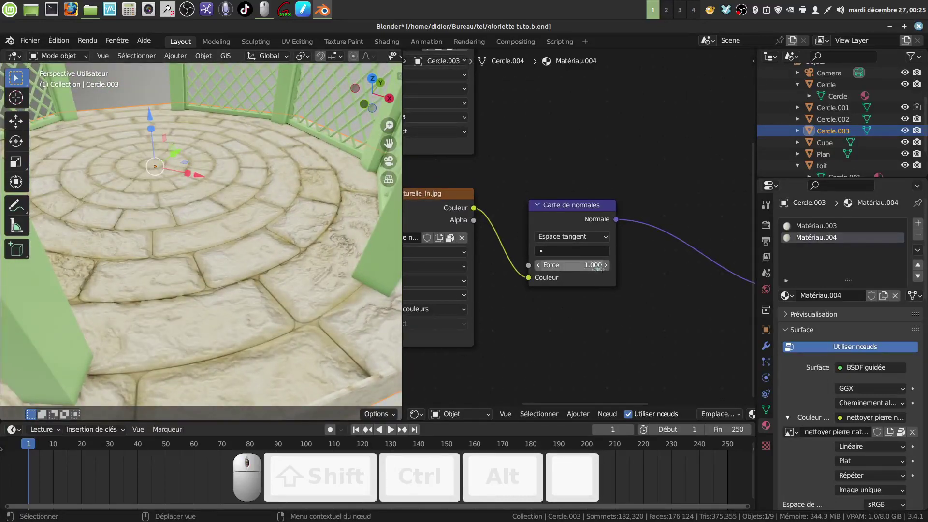
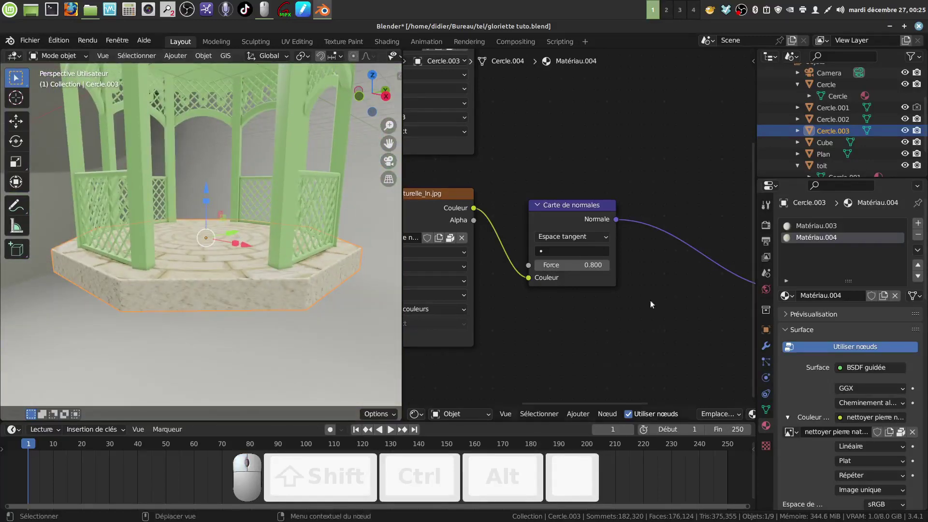
middle_click(609, 306)
scroll(down, 3)
drag(607, 311, 597, 308)
scroll(up, 3)
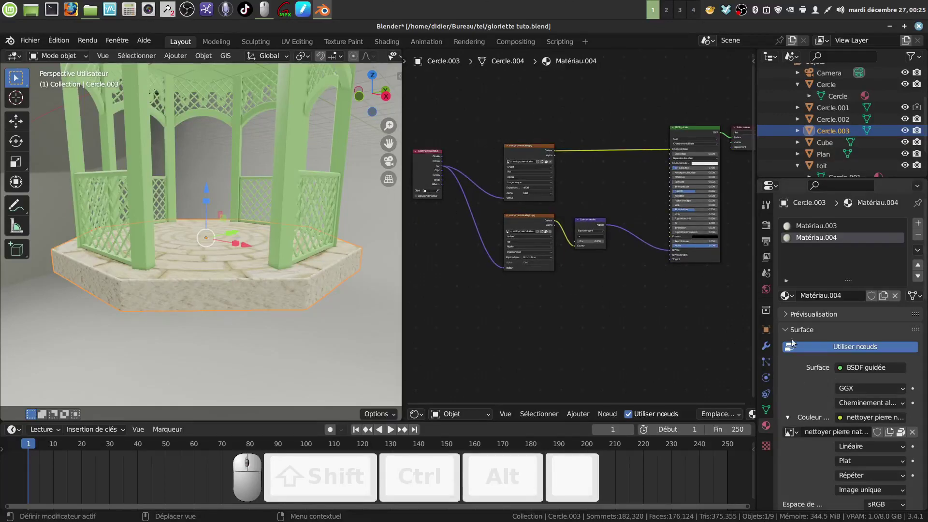
Switch to the base's plaster material and add an Image Texture node to its graph
click(819, 231)
drag(611, 311, 554, 408)
scroll(up, 3)
scroll(up, 3)
click(577, 419)
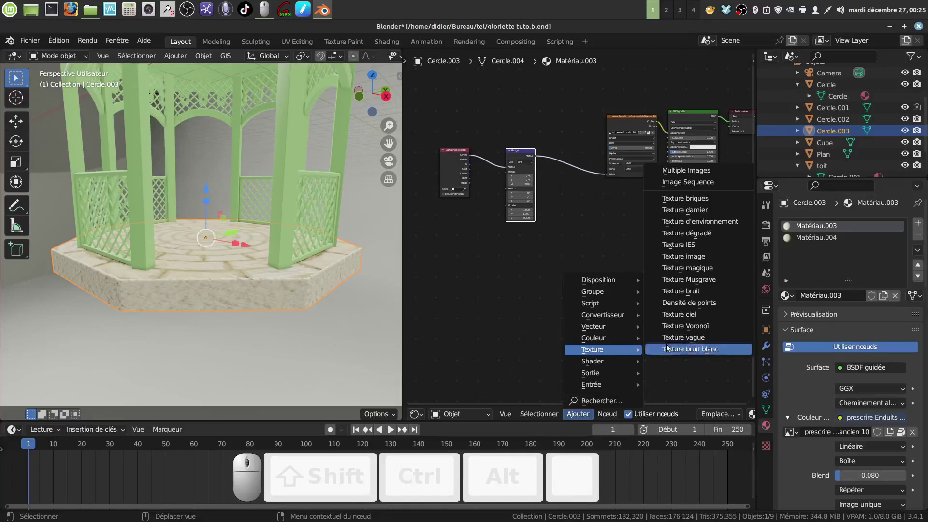
click(682, 258)
click(498, 250)
Add a Bump node and wire the new texture's colour into its height input
click(582, 416)
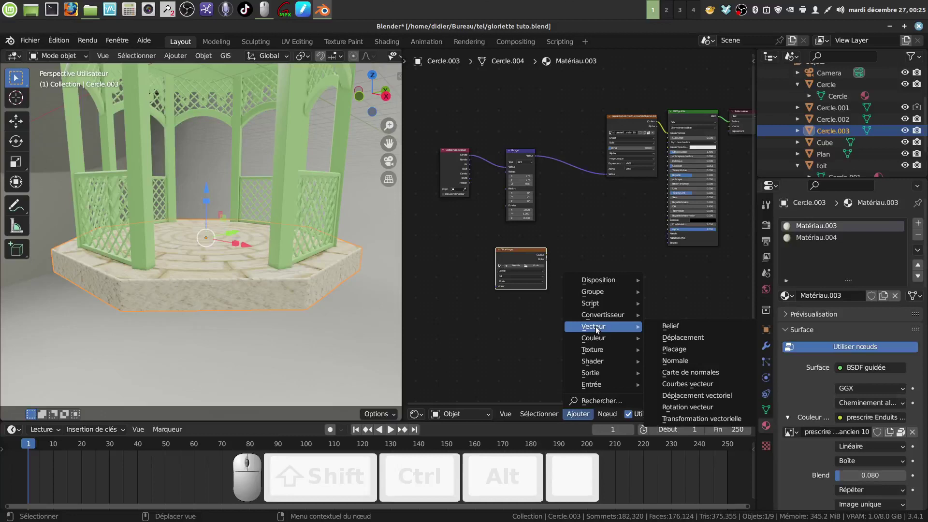
click(677, 331)
click(569, 252)
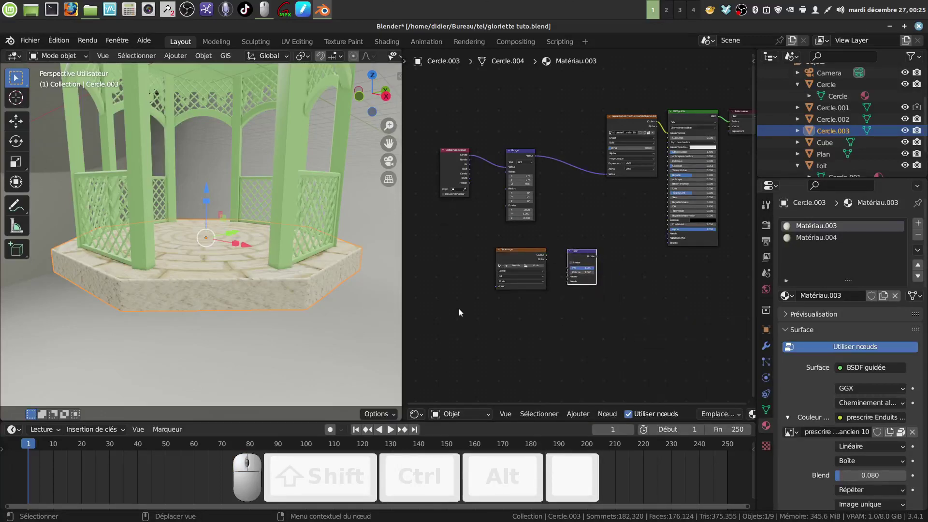
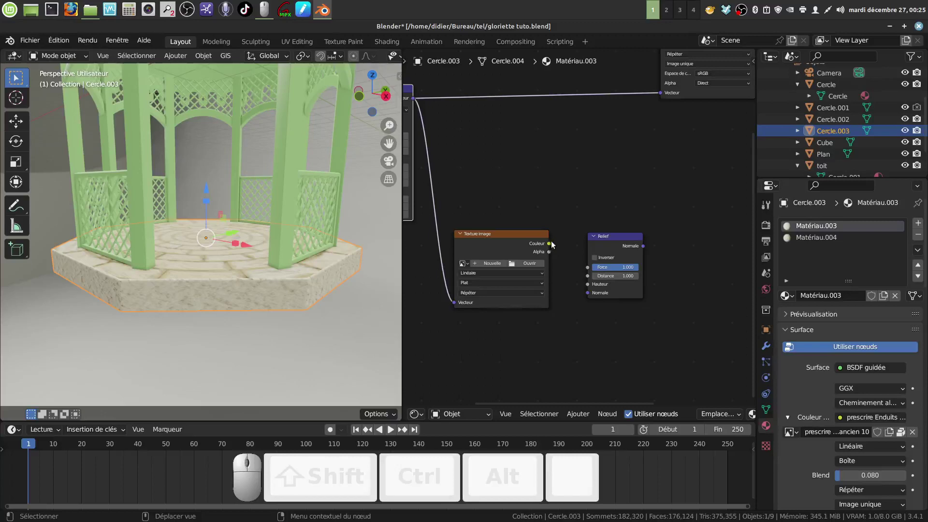
drag(550, 245, 592, 287)
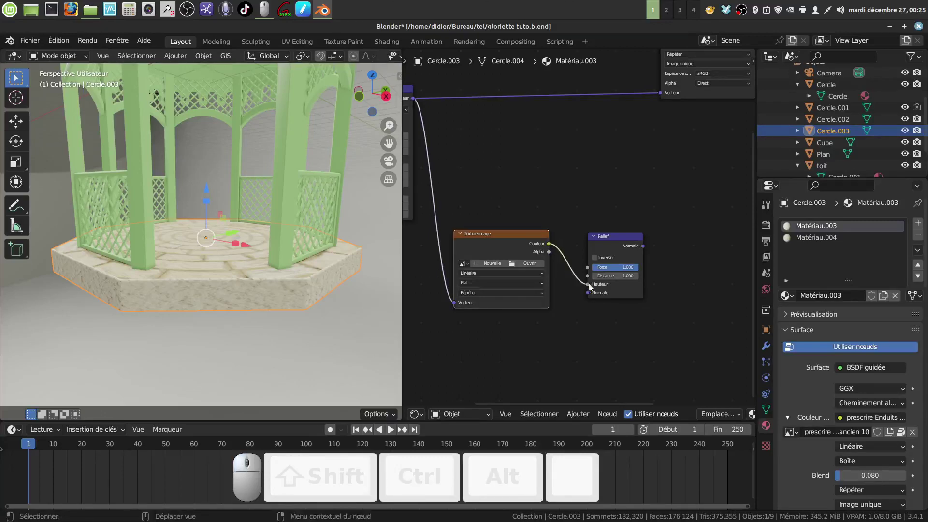
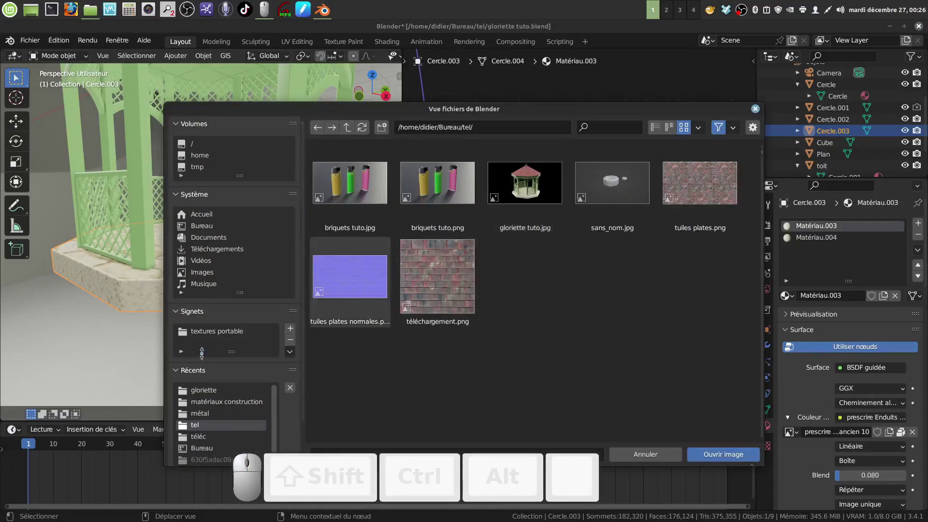
Load the 'prescrire Enduits …_h.jpg' plaster height map from the gloriette folder into the bump texture
middle_click(219, 388)
click(220, 387)
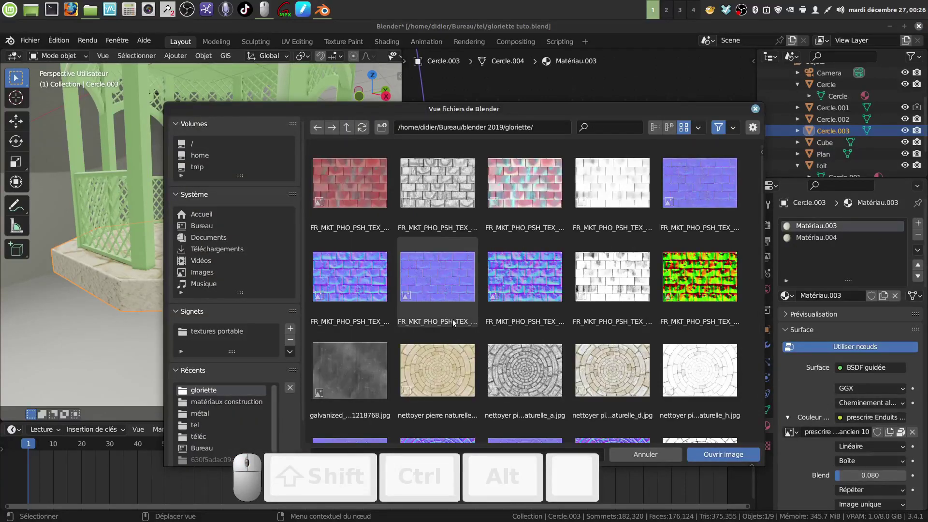
scroll(down, 3)
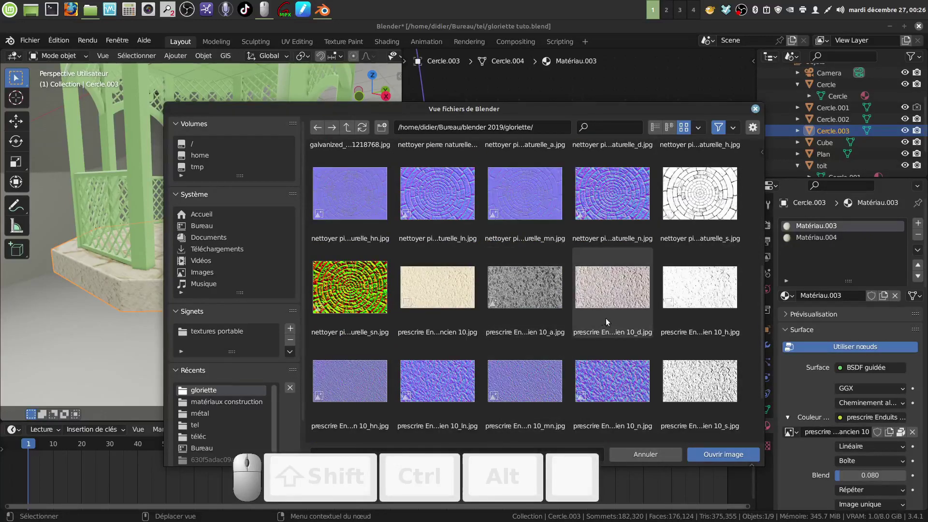
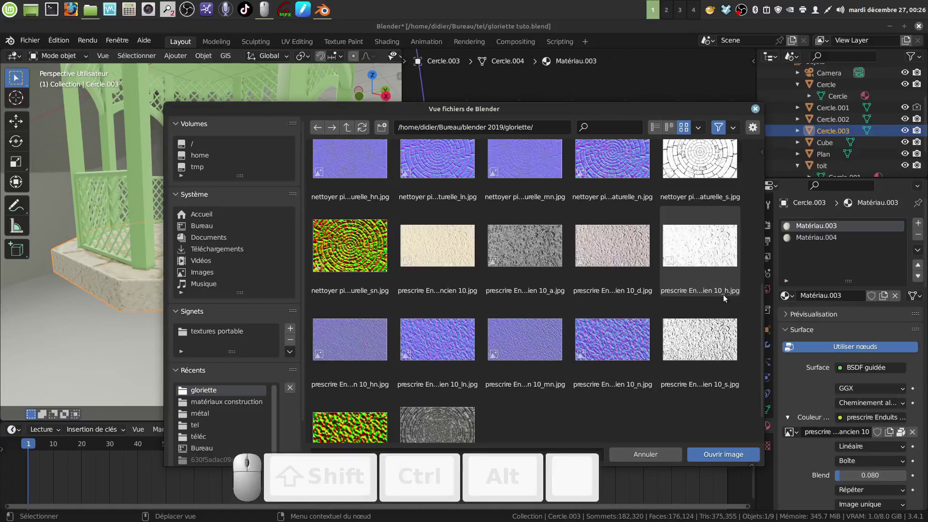
click(694, 253)
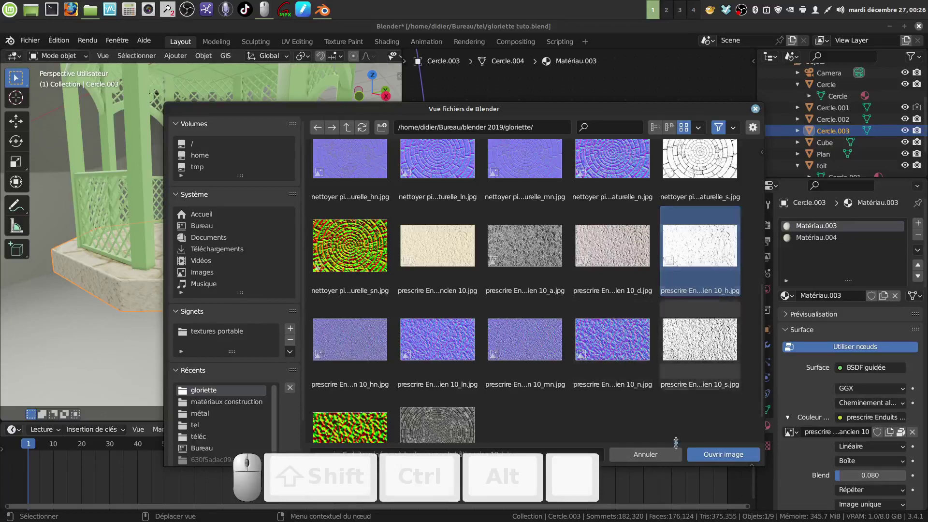
click(704, 458)
scroll(up, 3)
Set the height map to Non-couleurs, Boîte projection with blend 0.056, bump strength about 0.565
middle_click(220, 298)
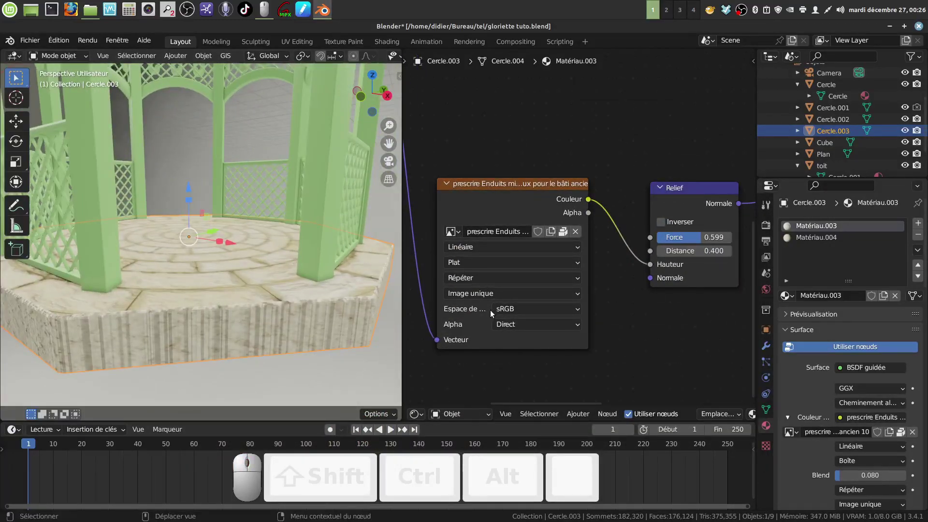
click(580, 313)
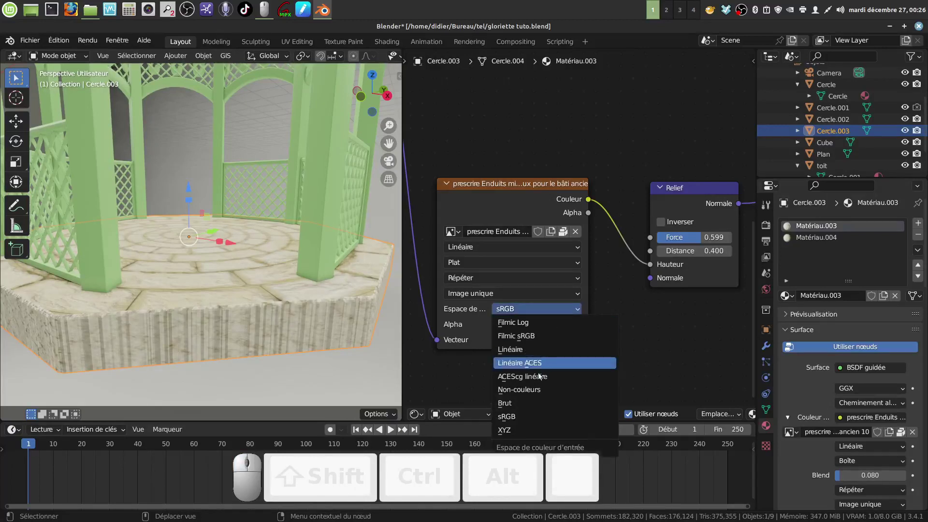
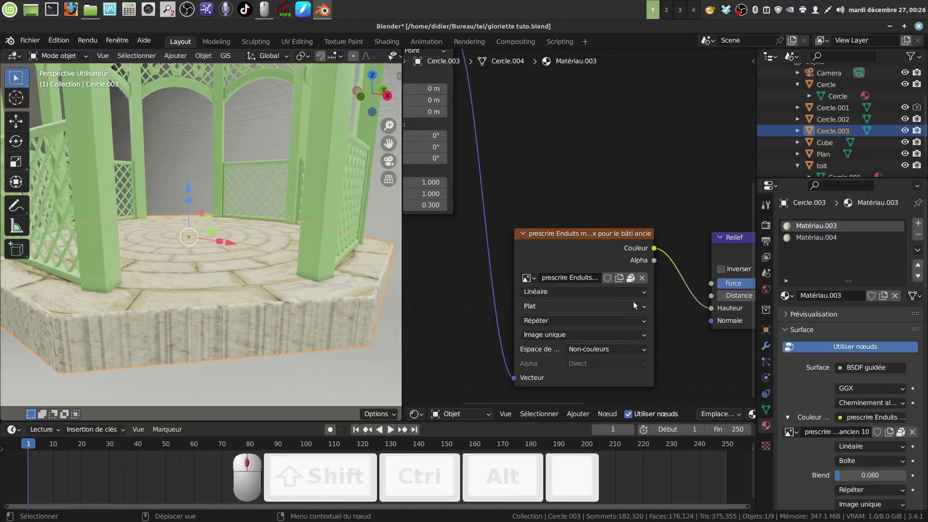
click(646, 309)
click(596, 333)
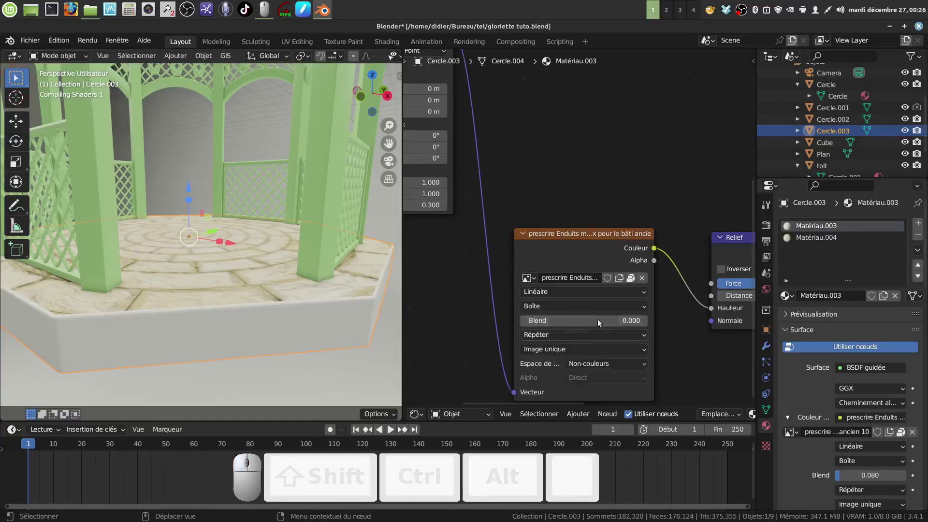
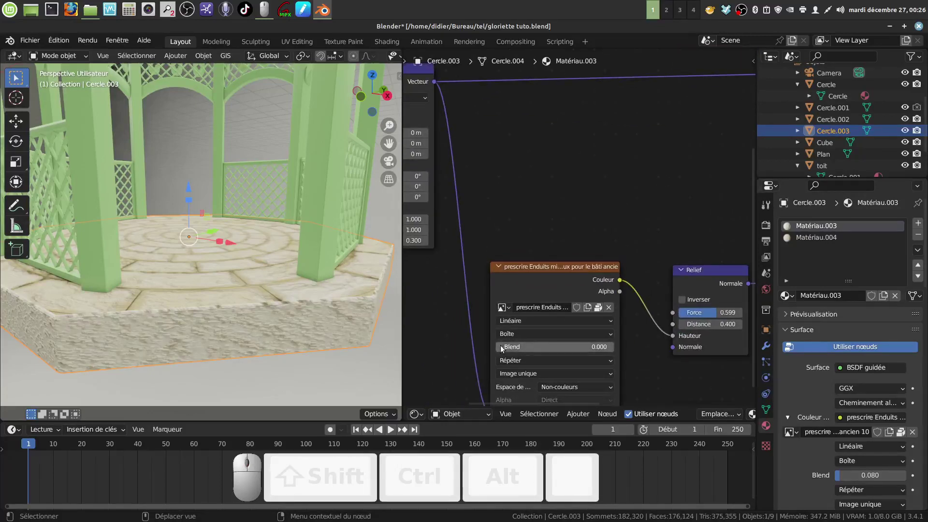
drag(502, 350, 260, 346)
drag(217, 321, 269, 359)
scroll(up, 3)
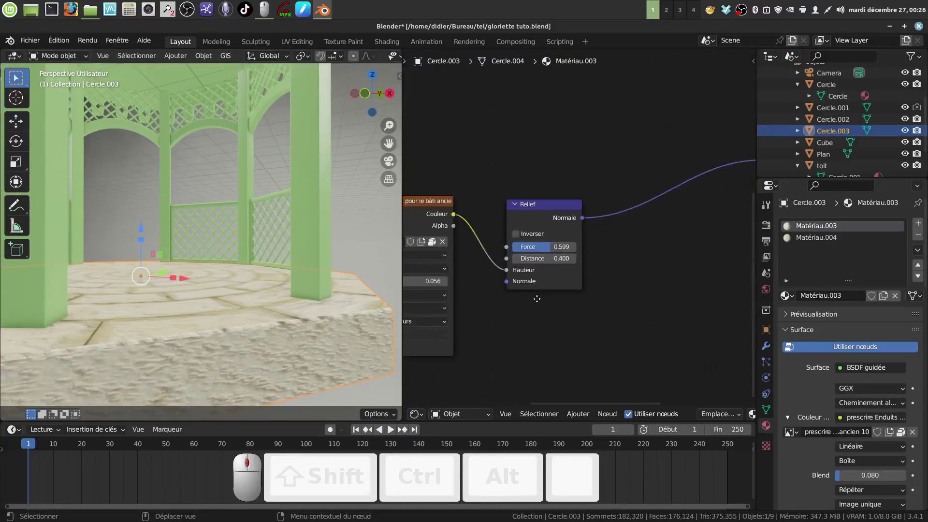
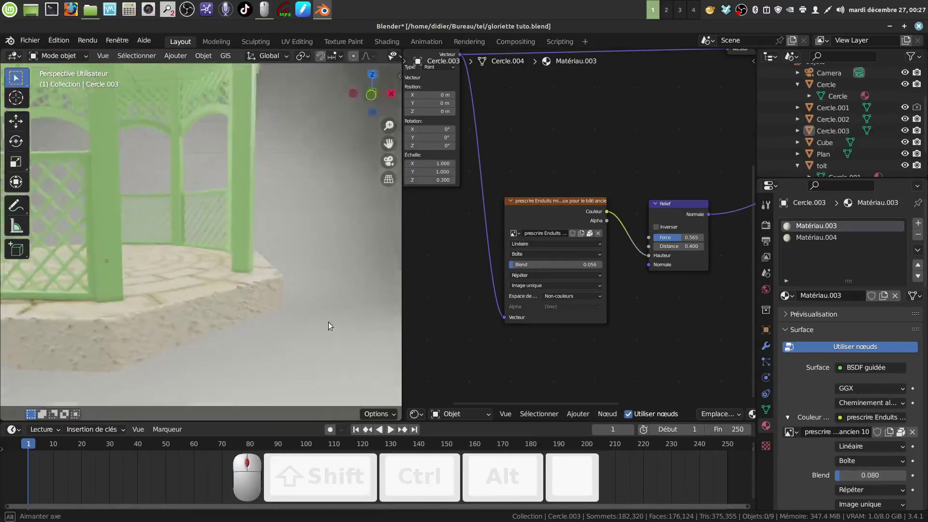
Orbit and pull back the 3D view to see the whole relief-textured platform
middle_click(378, 331)
drag(402, 318, 410, 321)
middle_click(445, 322)
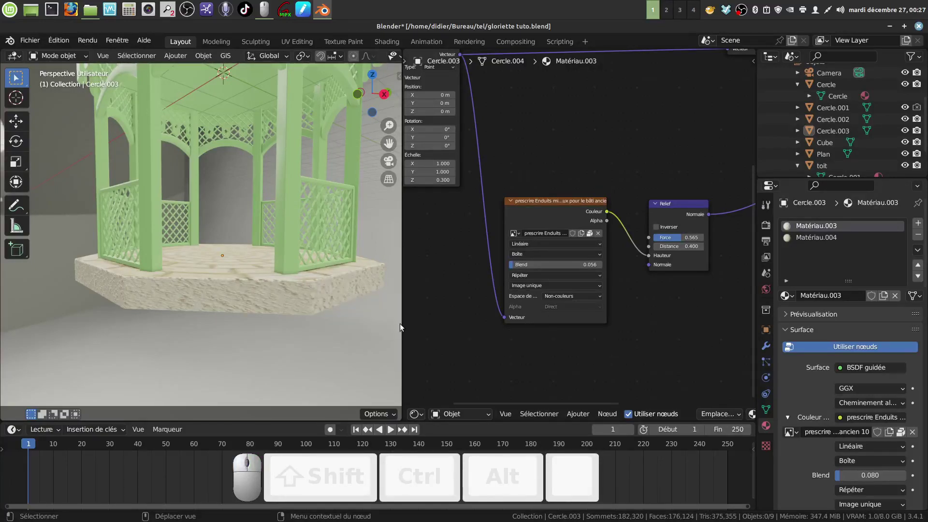
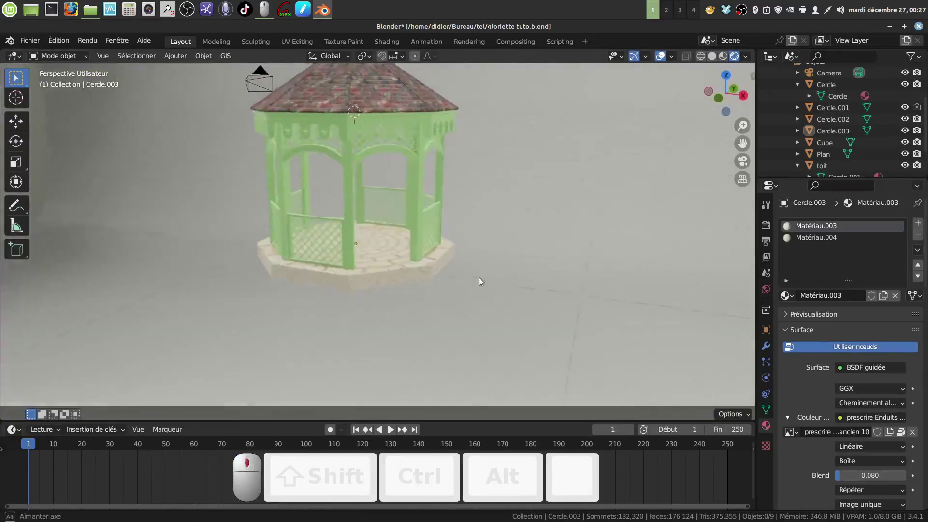
Frame the gazebo from the front and save the project via Fichier > Enregistrer
middle_click(458, 278)
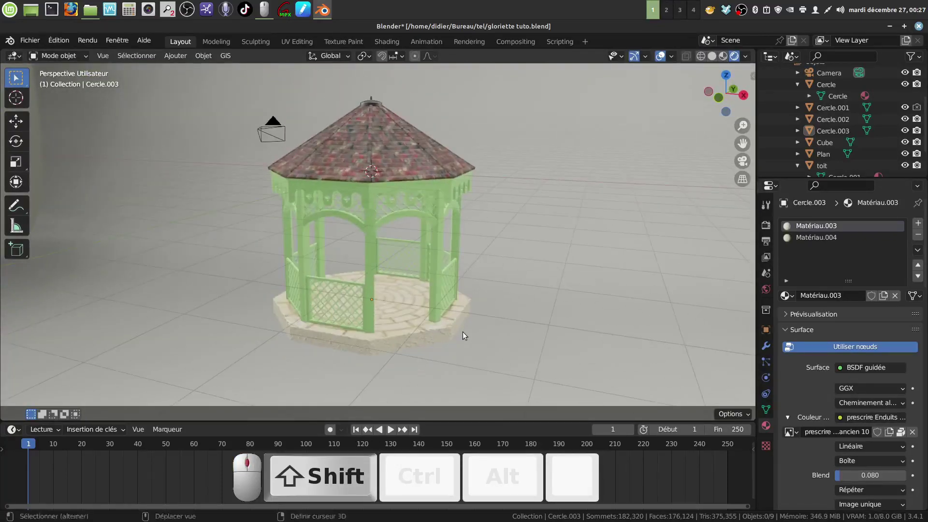
middle_click(462, 340)
scroll(up, 3)
middle_click(476, 334)
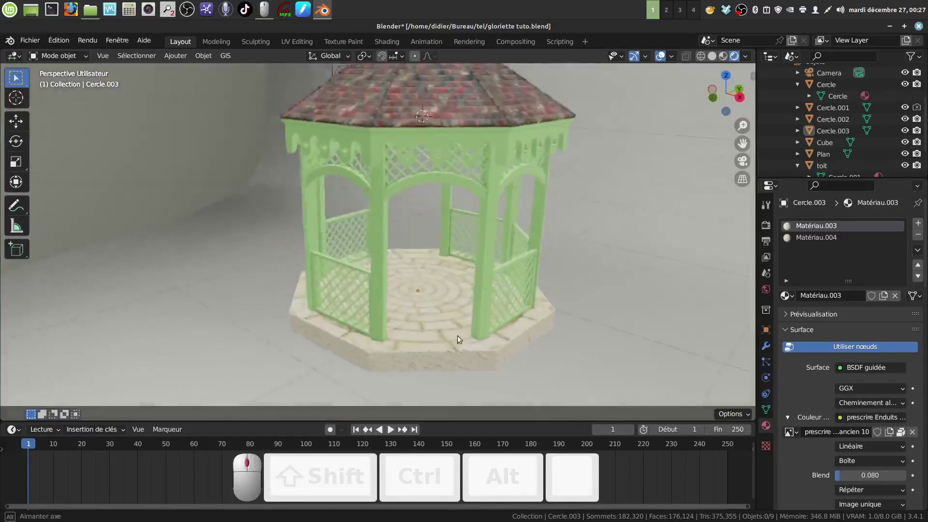
drag(476, 328, 447, 332)
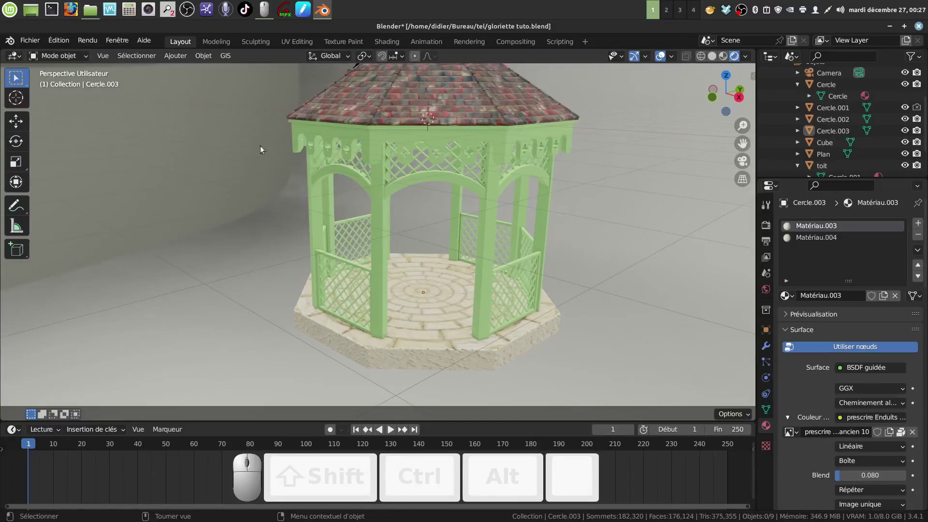
click(23, 60)
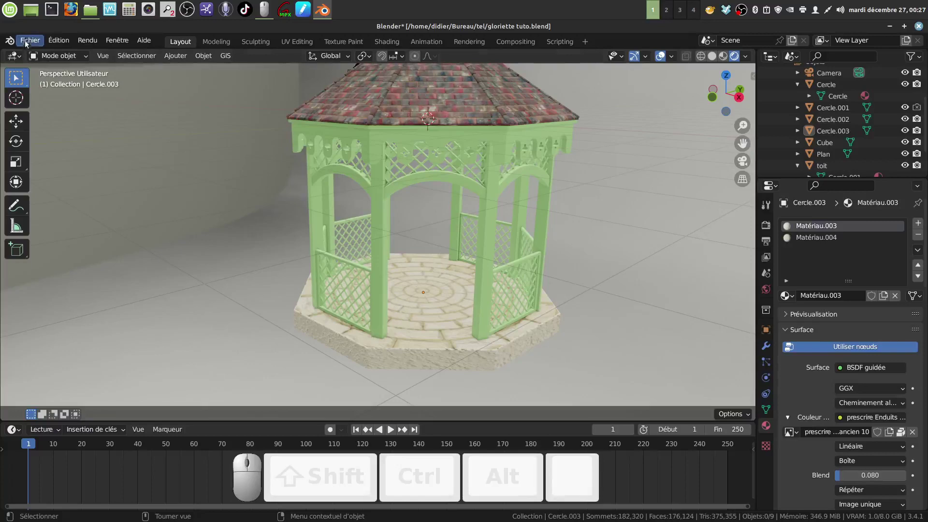
click(31, 42)
click(65, 117)
Orbit and zoom around the finished gazebo to inspect the base, floor, lattice and roof edge
drag(437, 286, 447, 279)
scroll(down, 3)
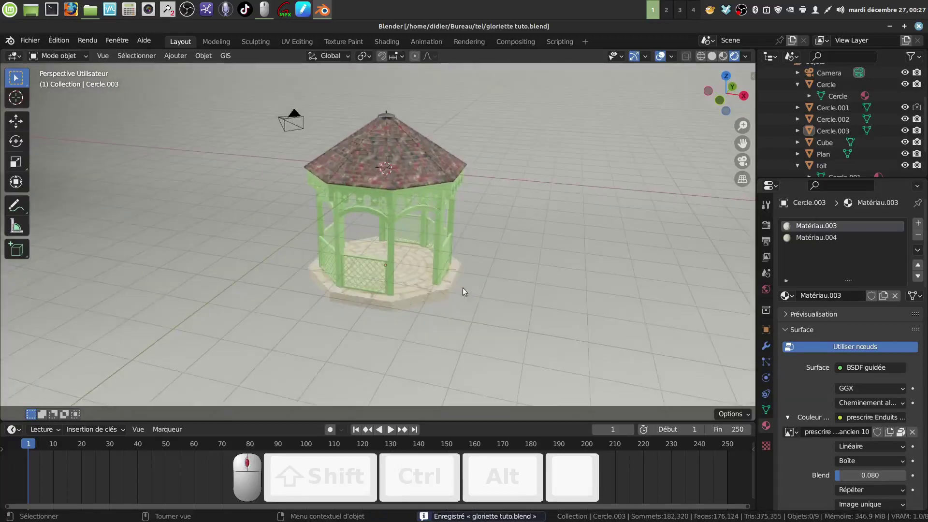
scroll(up, 3)
drag(412, 251, 435, 244)
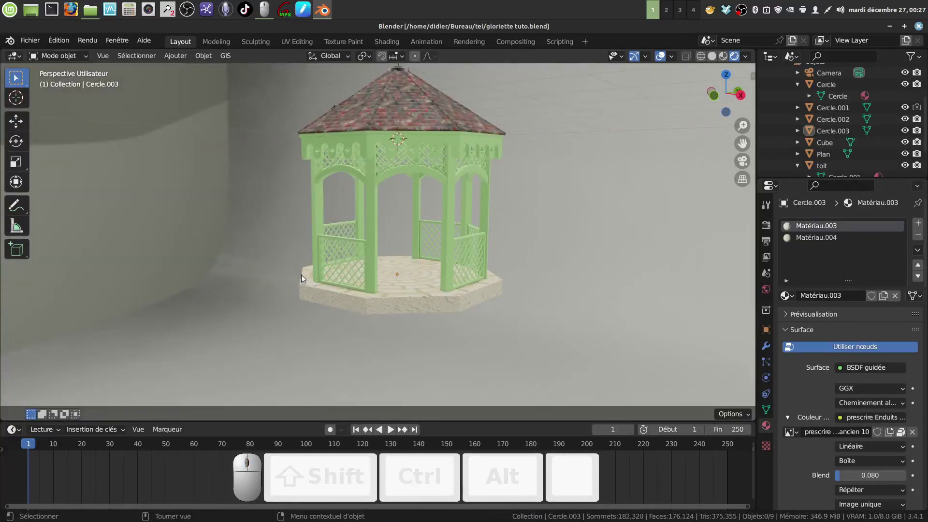
drag(483, 311, 480, 298)
middle_click(474, 294)
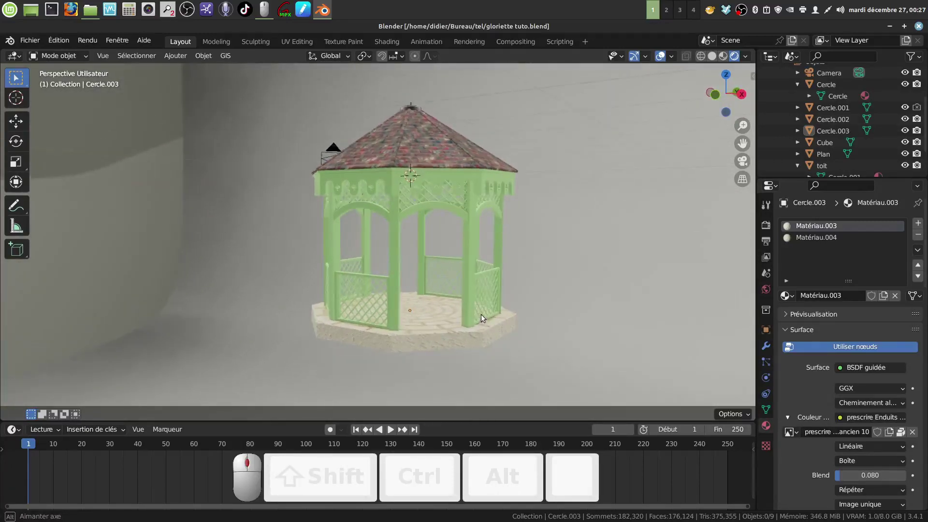
scroll(up, 3)
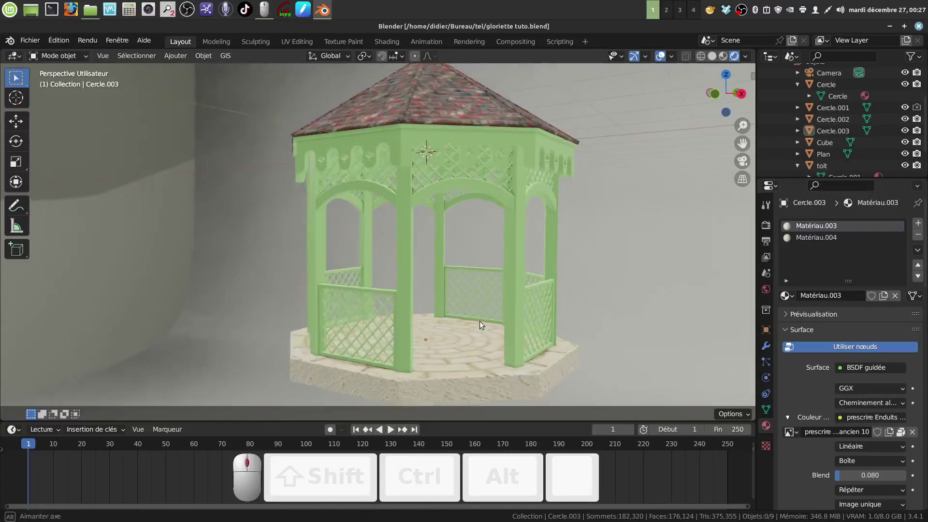
scroll(down, 3)
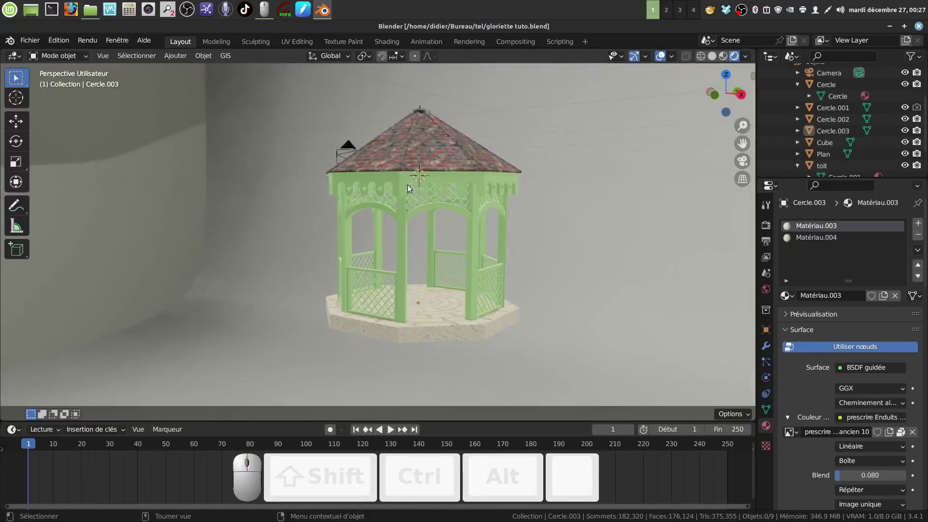
drag(410, 192, 476, 322)
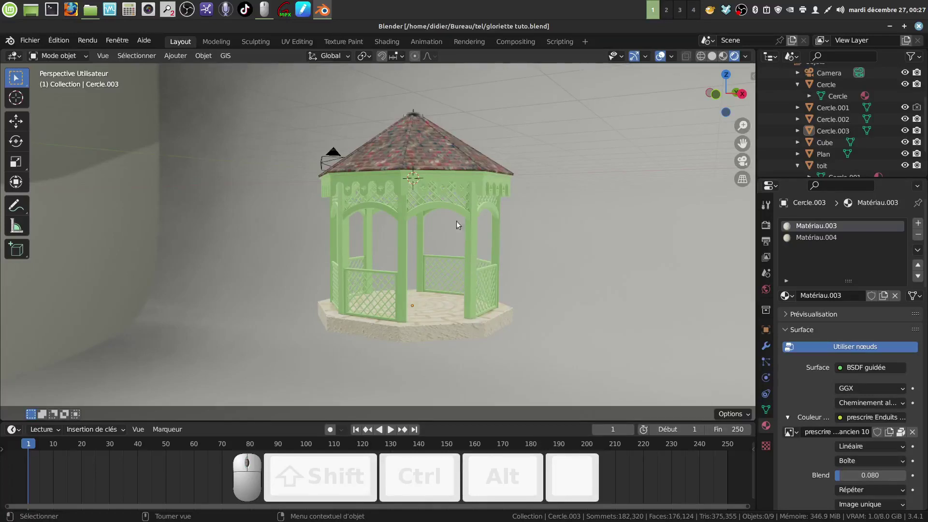
drag(477, 301, 479, 312)
scroll(up, 3)
drag(479, 309, 469, 252)
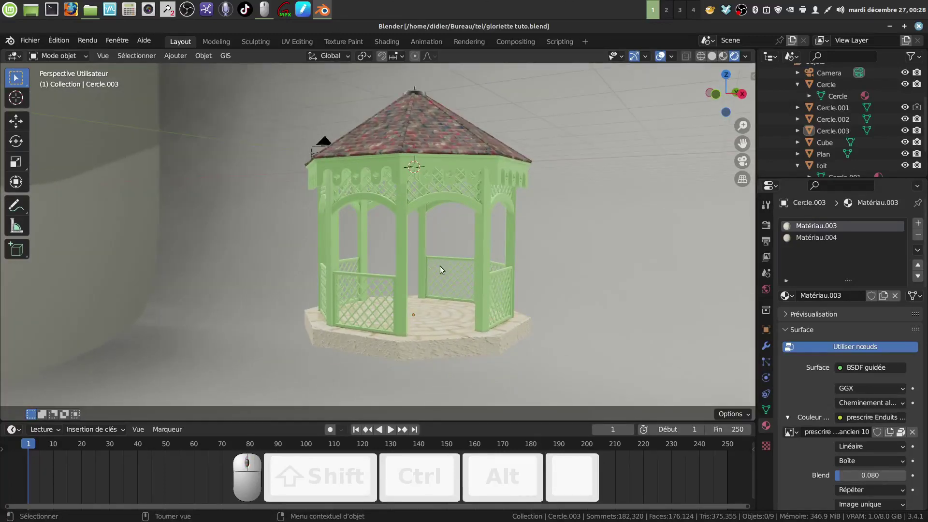
drag(487, 283, 447, 213)
drag(448, 213, 442, 217)
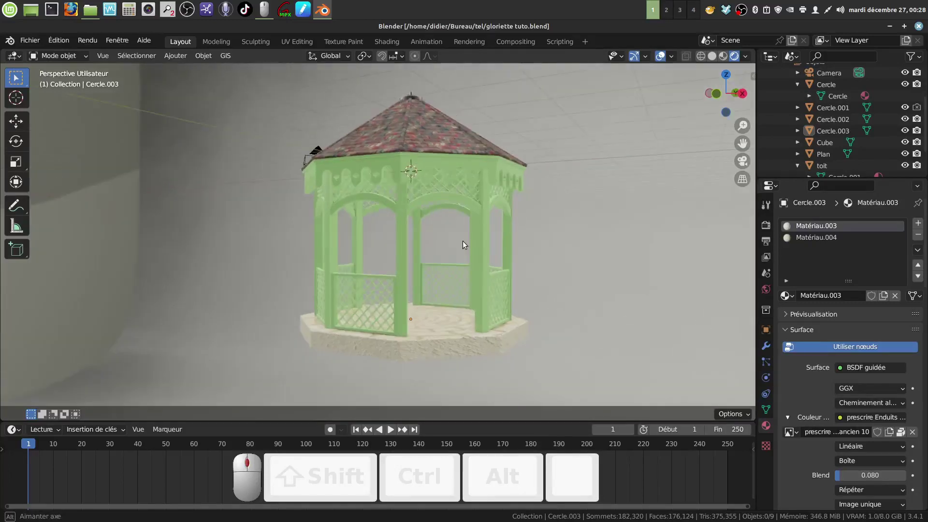